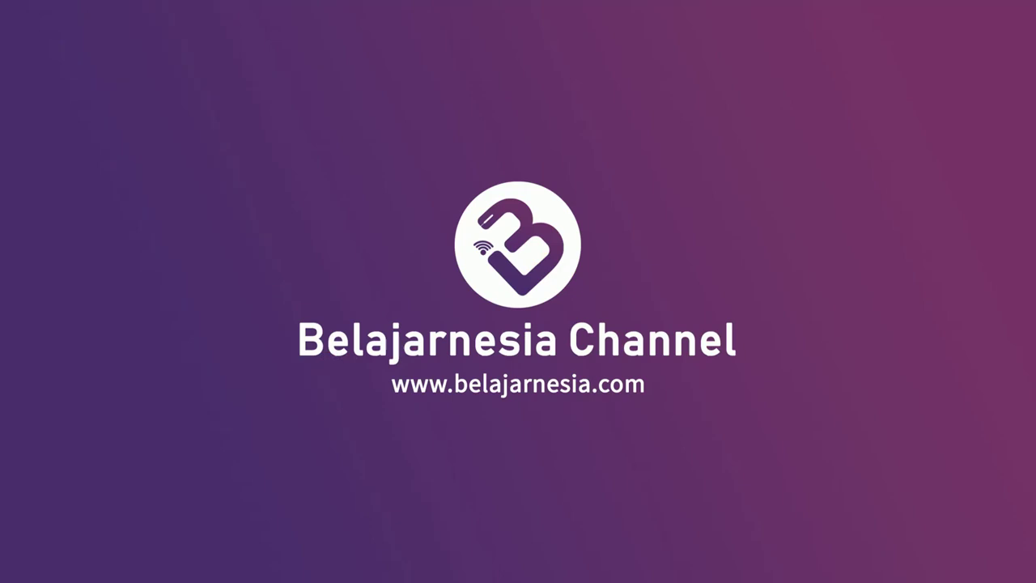
Start from a new blank portrait document.
key("Tab")
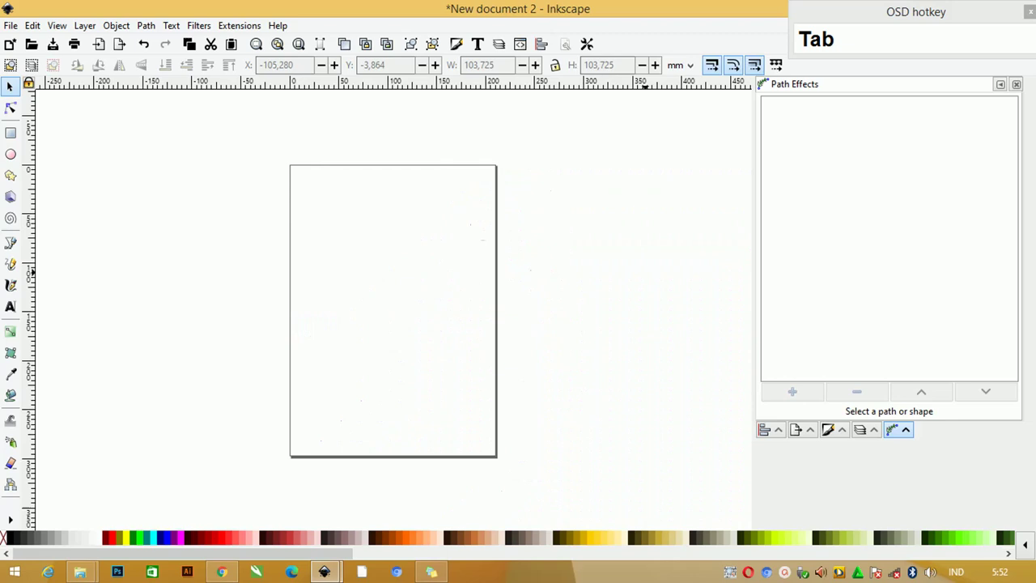
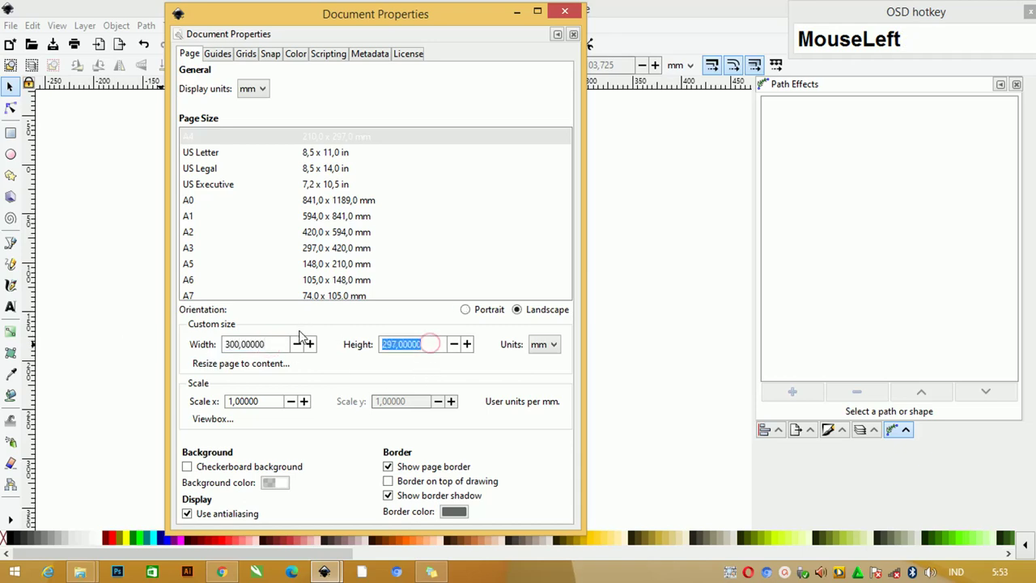
Enter 100 mm as the page height in Document Properties.
type("100")
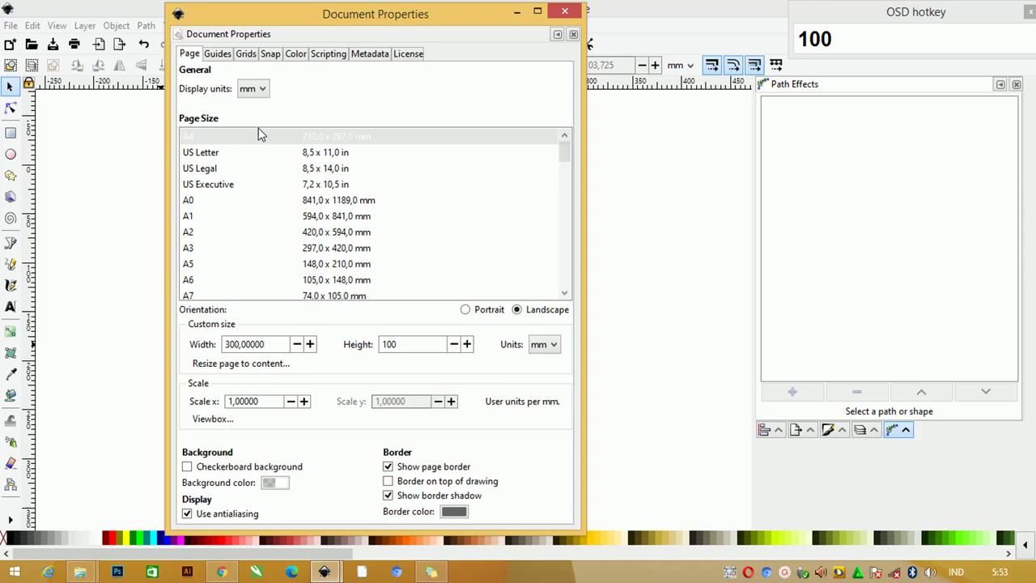
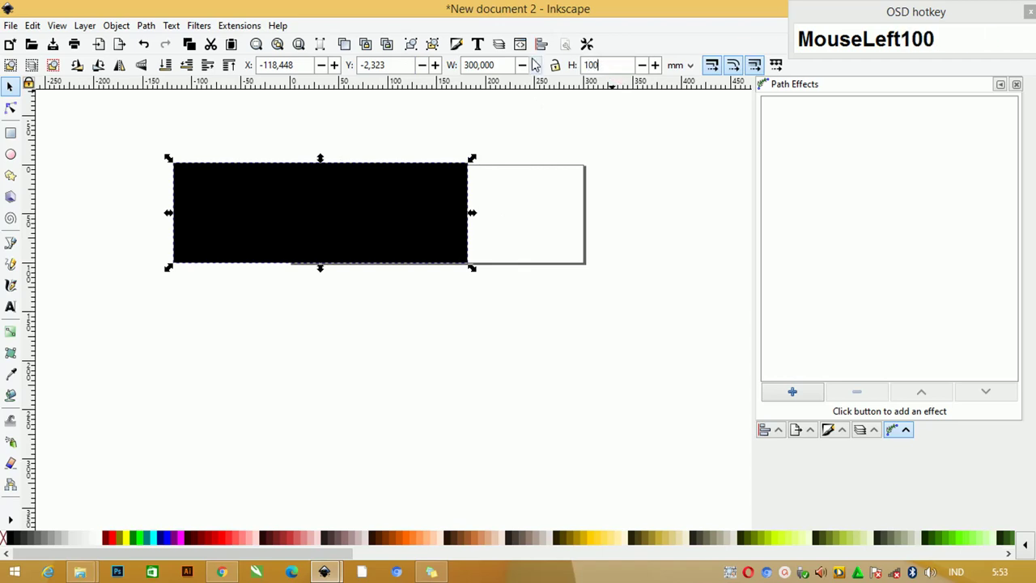
Confirm the 100 mm height and align the rectangle's left and top edges to the page.
key("Return")
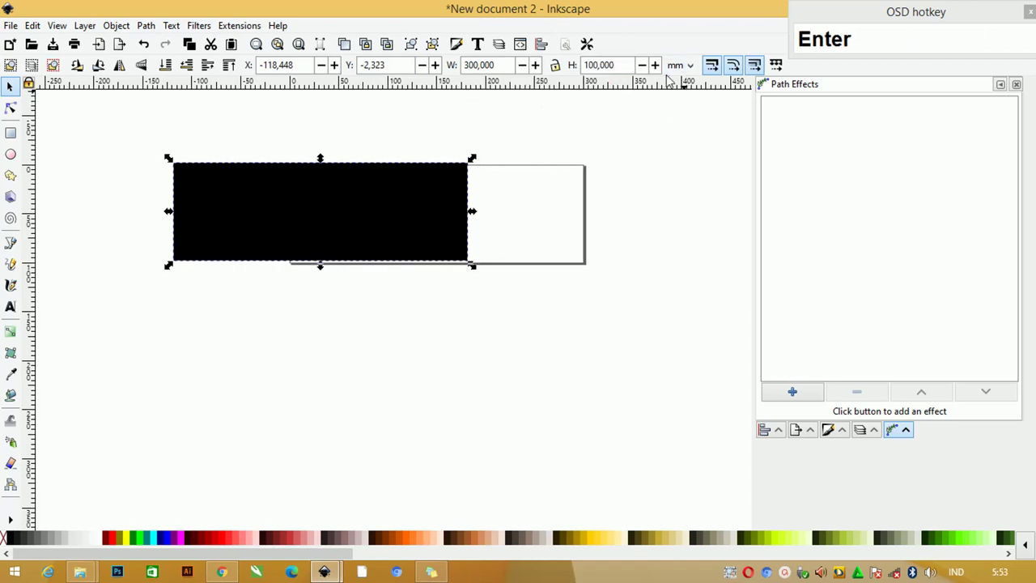
left_click_drag(221, 190, 934, 190)
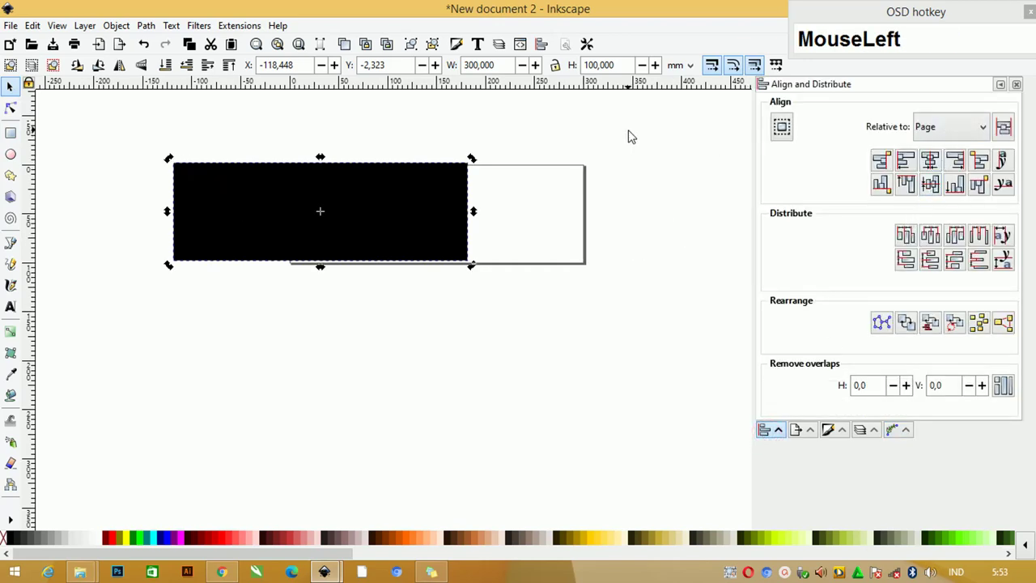
key("c")
key("c")
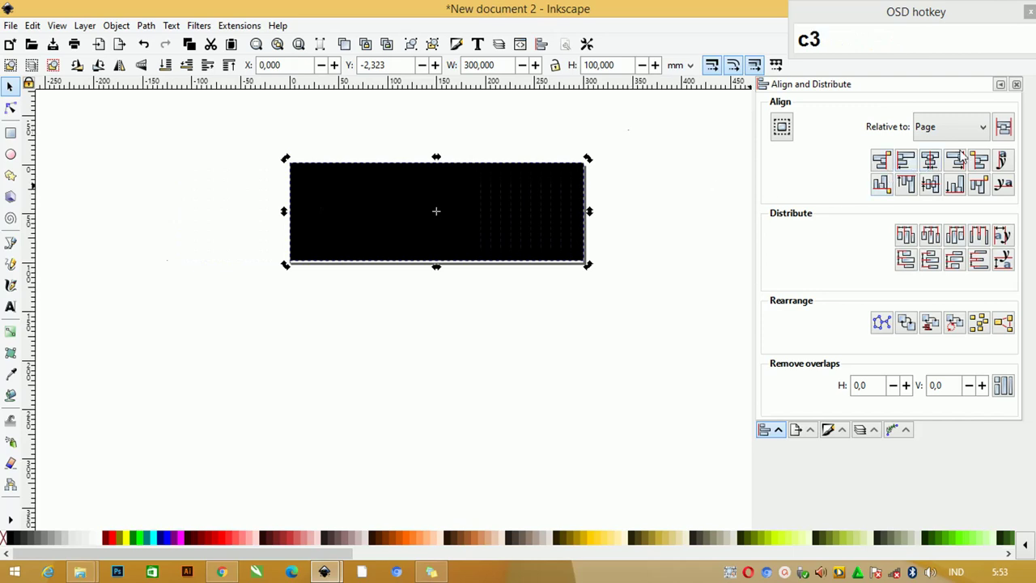
key("e")
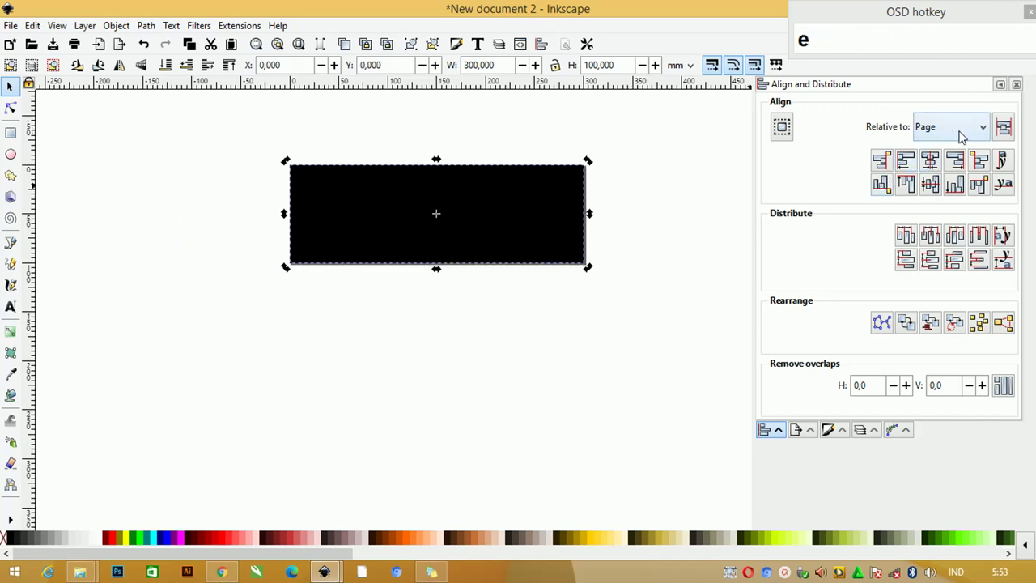
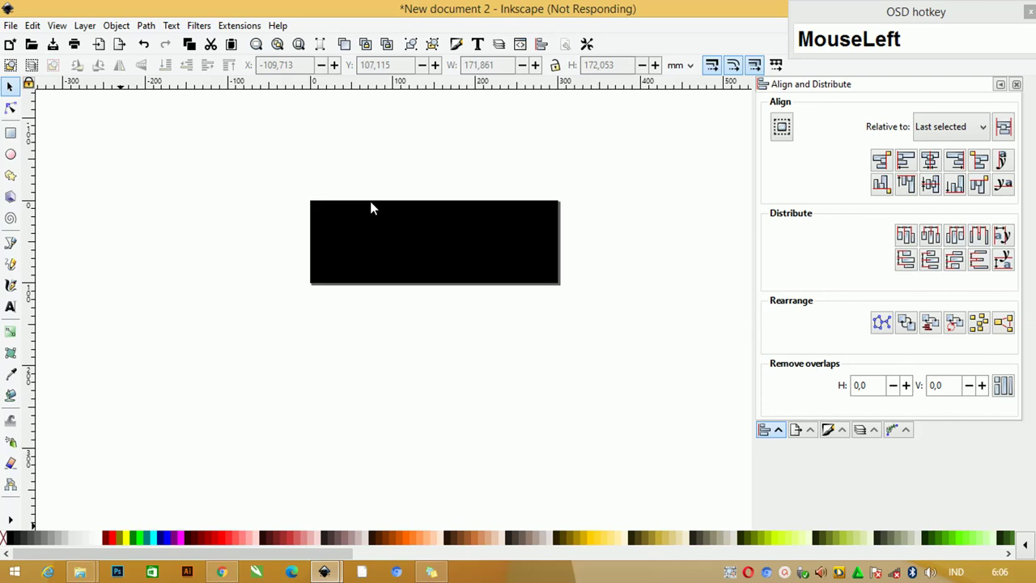
Import the splash picture and bring up its options for bitmap tracing.
key("Tab")
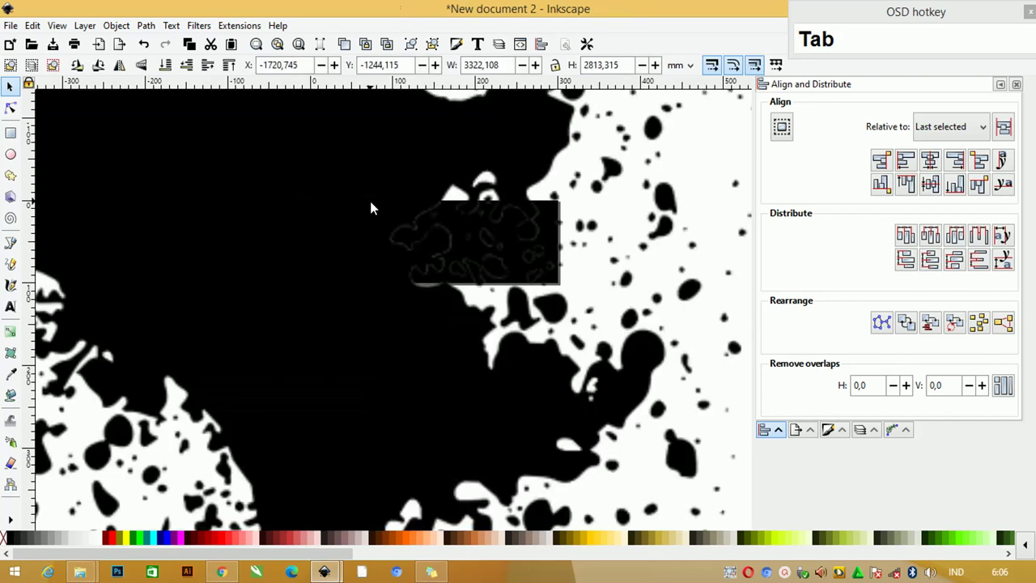
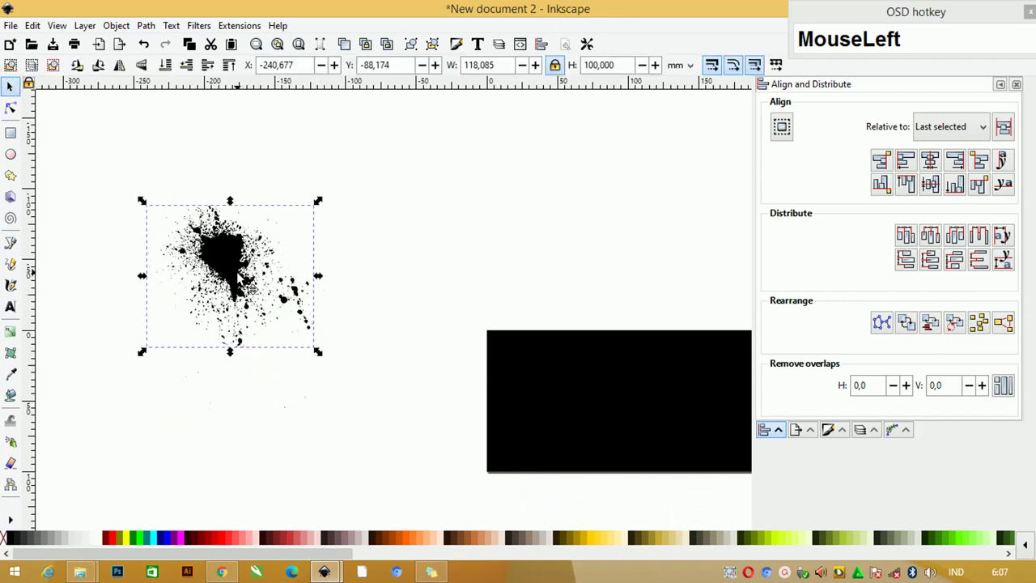
right_click(233, 253)
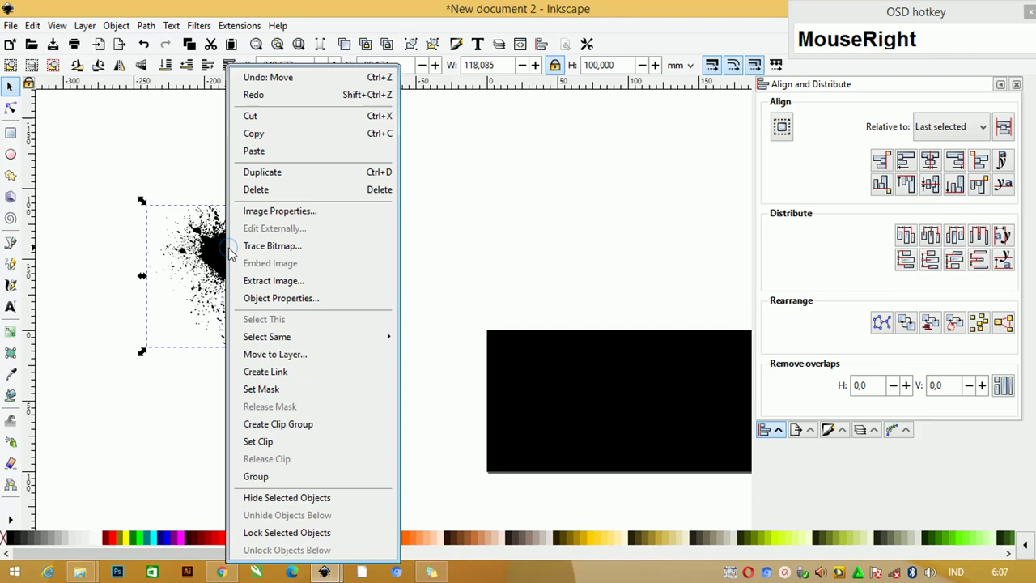
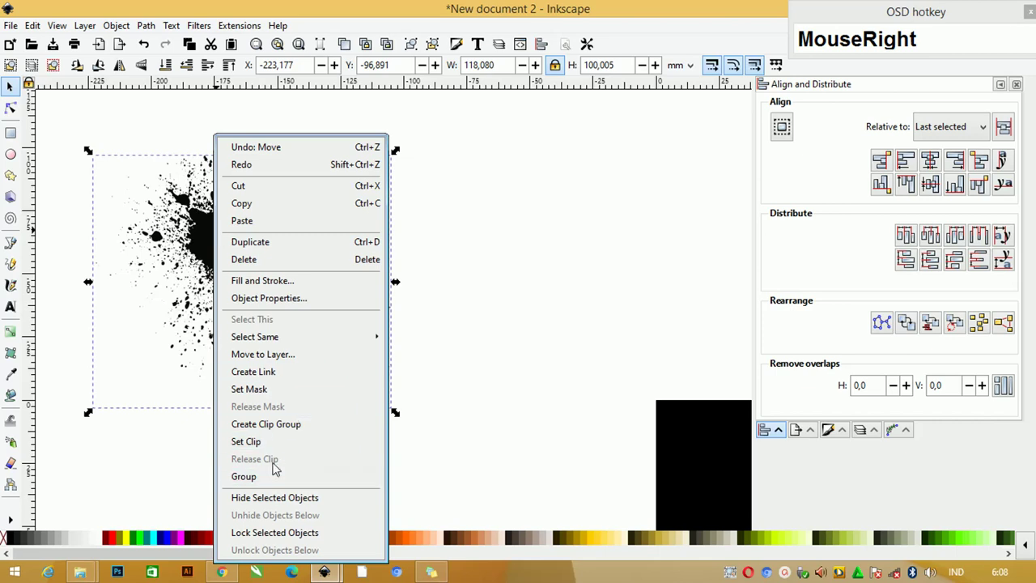
Break the traced splash apart and delete the leftover specks.
left_click(145, 20)
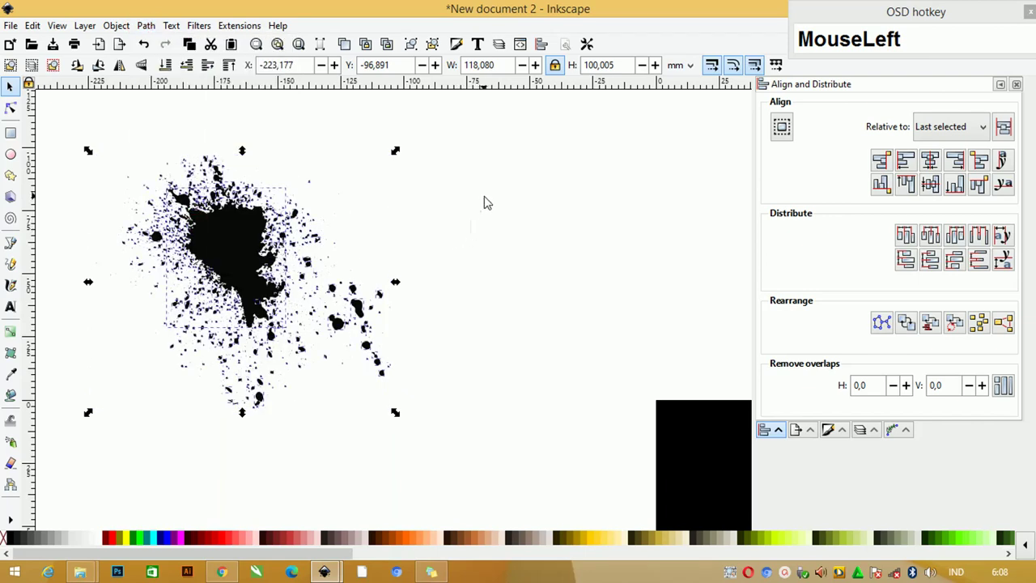
scroll("down", 3)
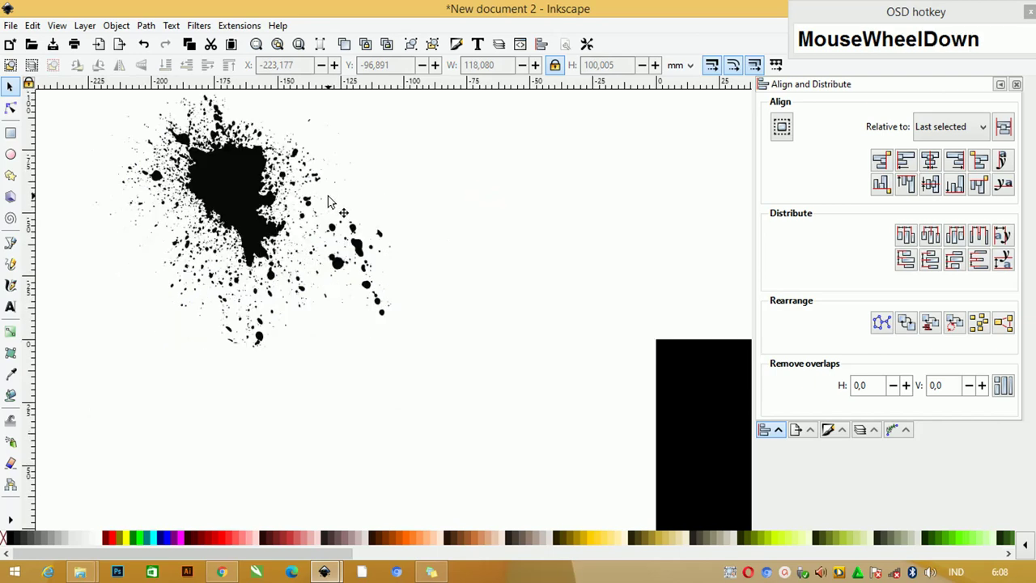
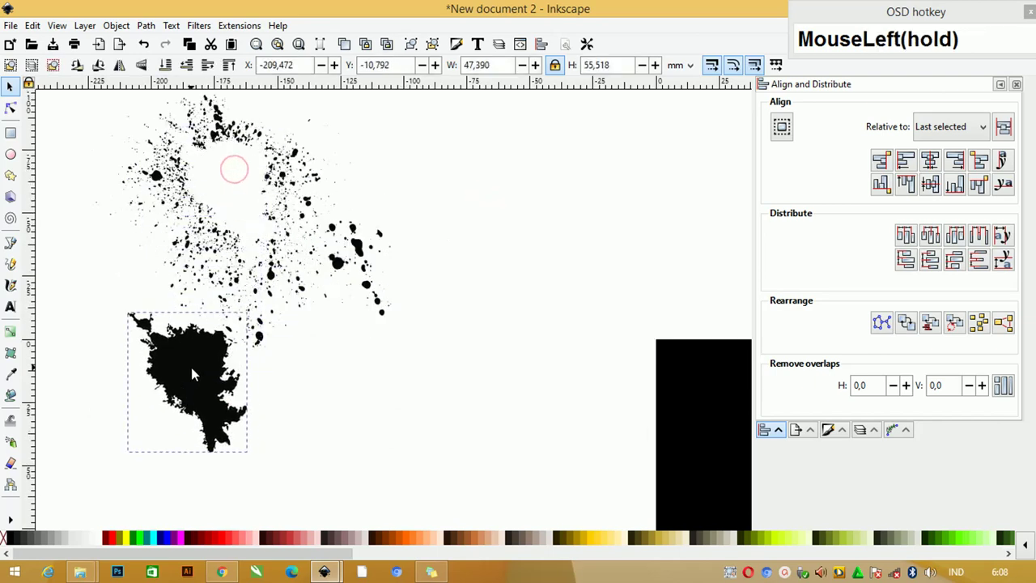
scroll("down", 3)
left_click(430, 377)
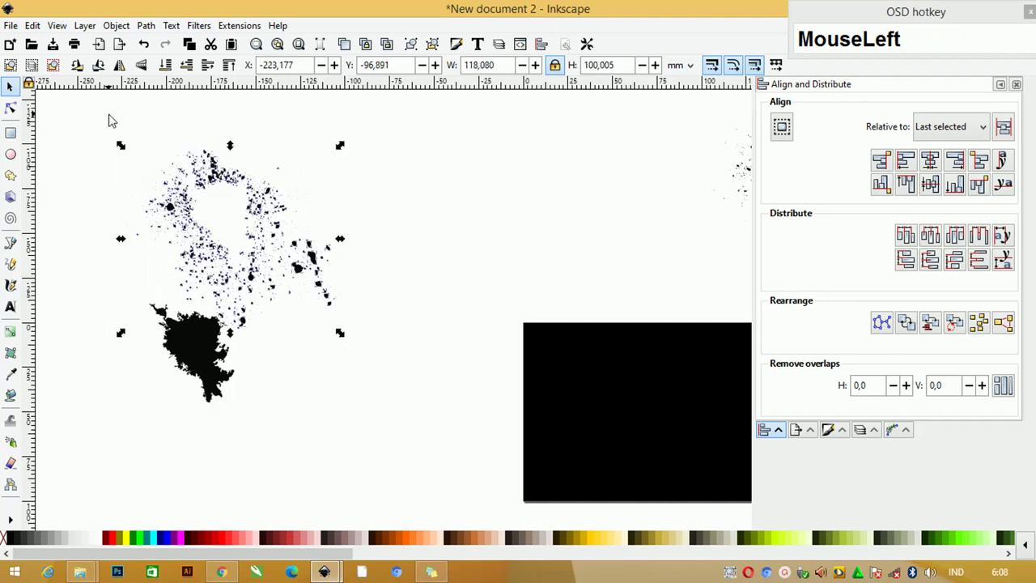
key("Delete")
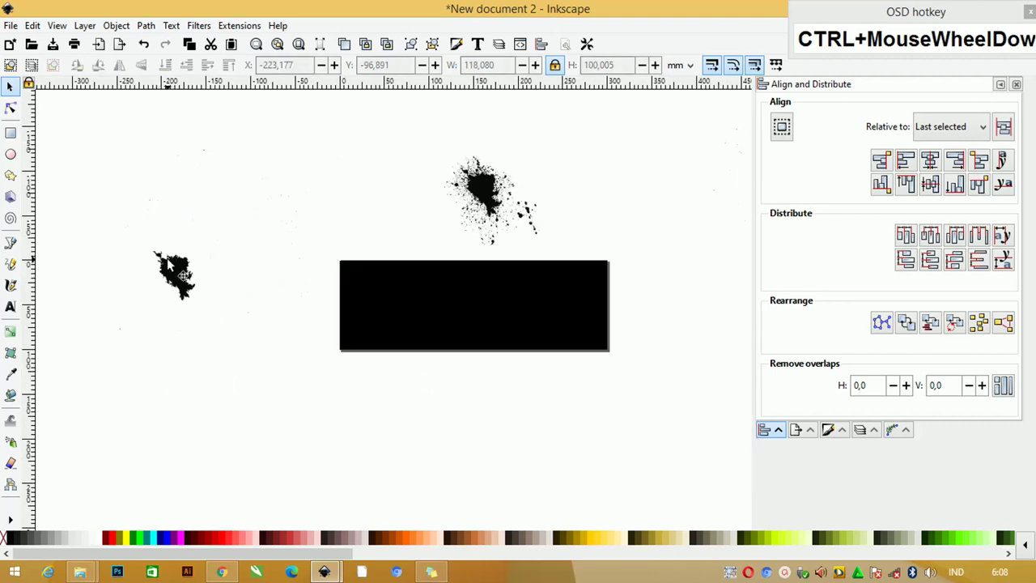
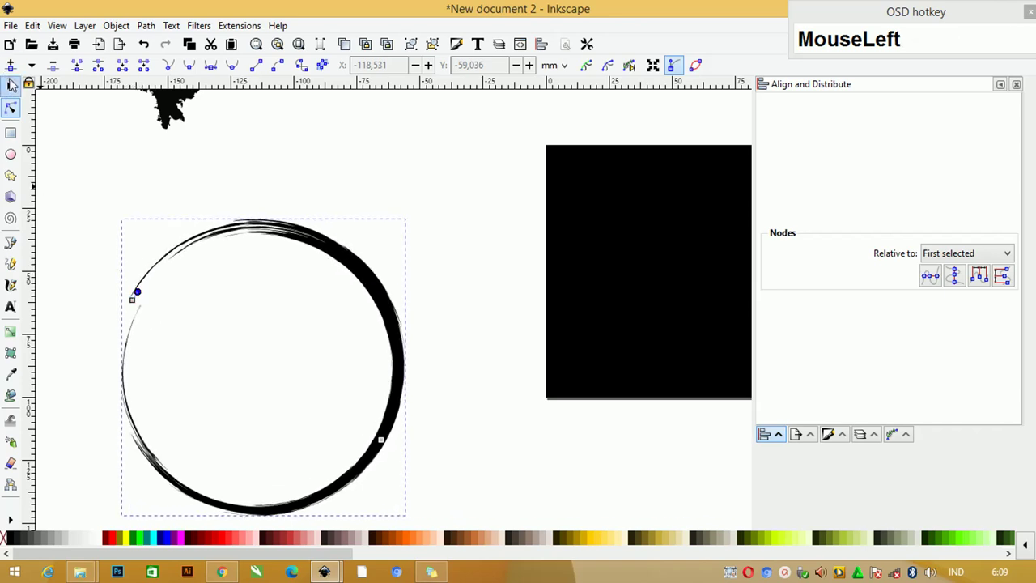
Draw a rough brush-stroke ring beside the splatters and switch to the Pictures folder.
scroll("down", 3)
left_click_drag(312, 201, 104, 561)
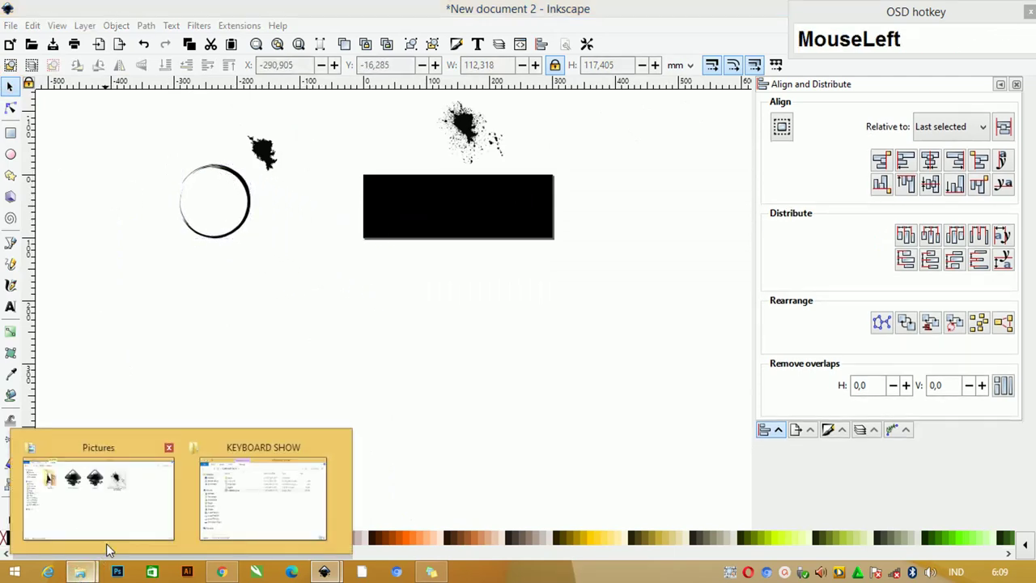
left_click(136, 497)
Paste the wood texture and plate photo from the Pictures folder.
key("ctrl+v")
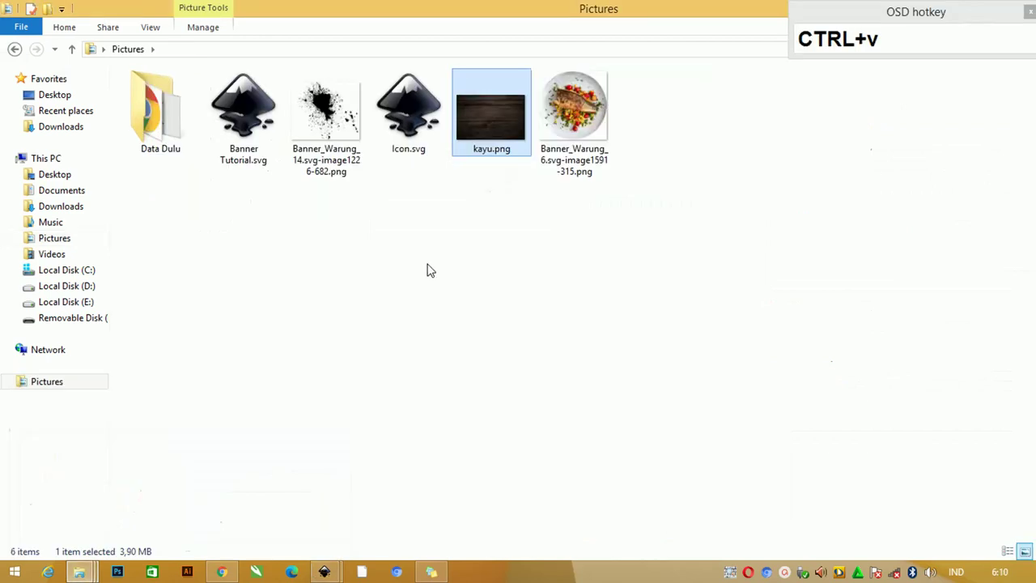
Bring the wood and plate pictures in, duplicate the black rectangle onto the wood and align it to the page.
left_click_drag(654, 143, 547, 206)
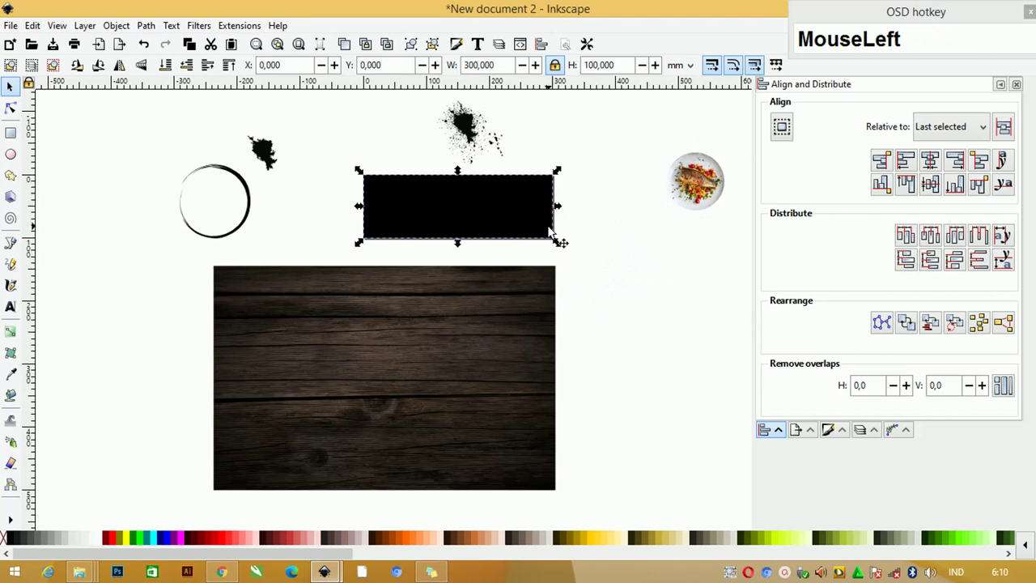
key("ctrl+d")
left_click(511, 224)
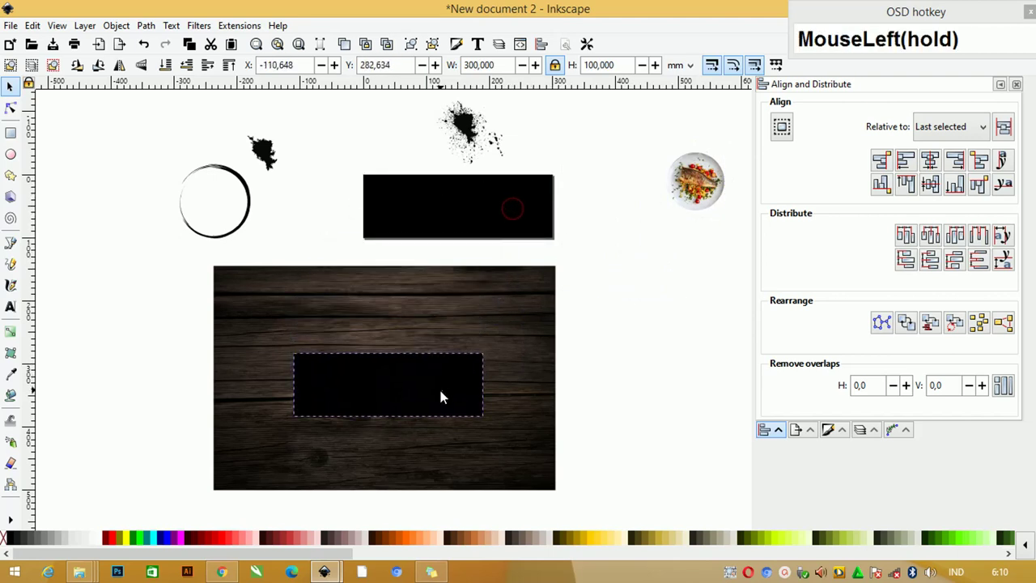
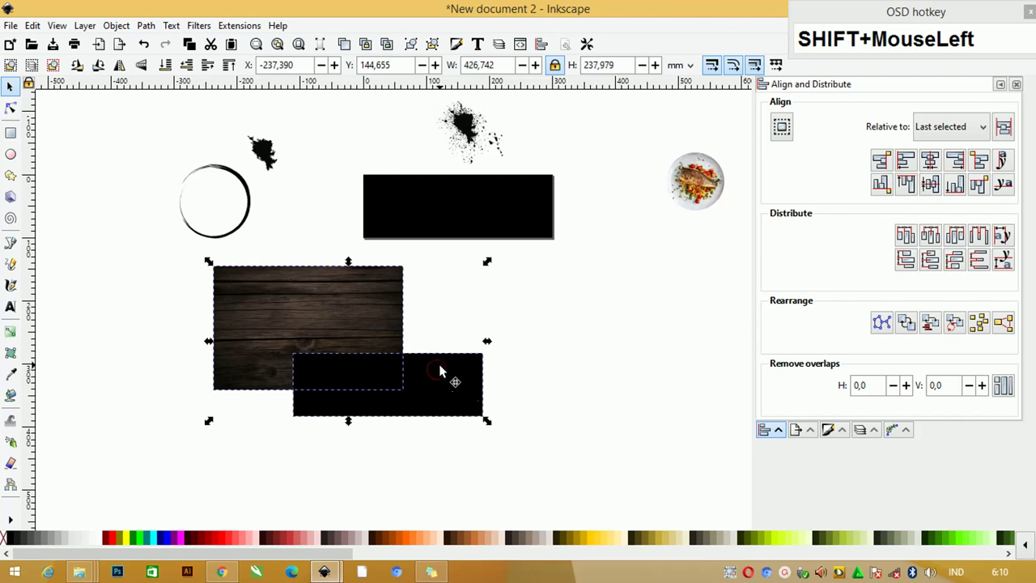
type("e")
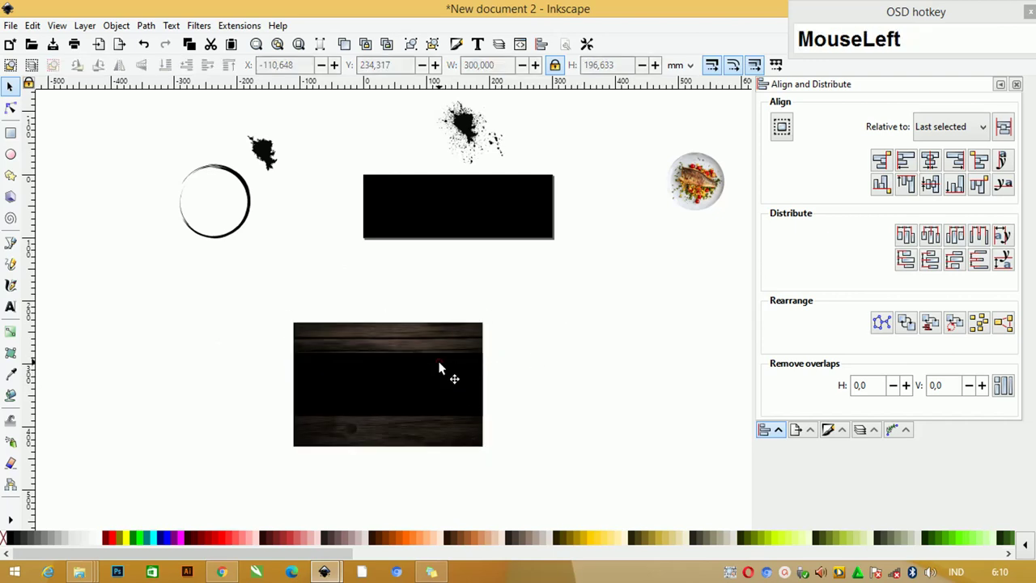
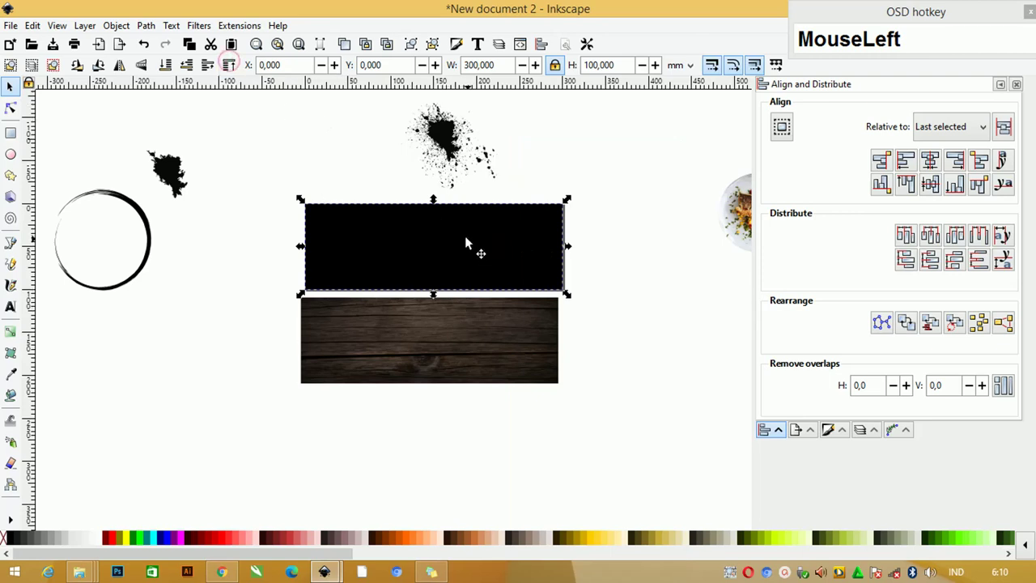
left_click(624, 402)
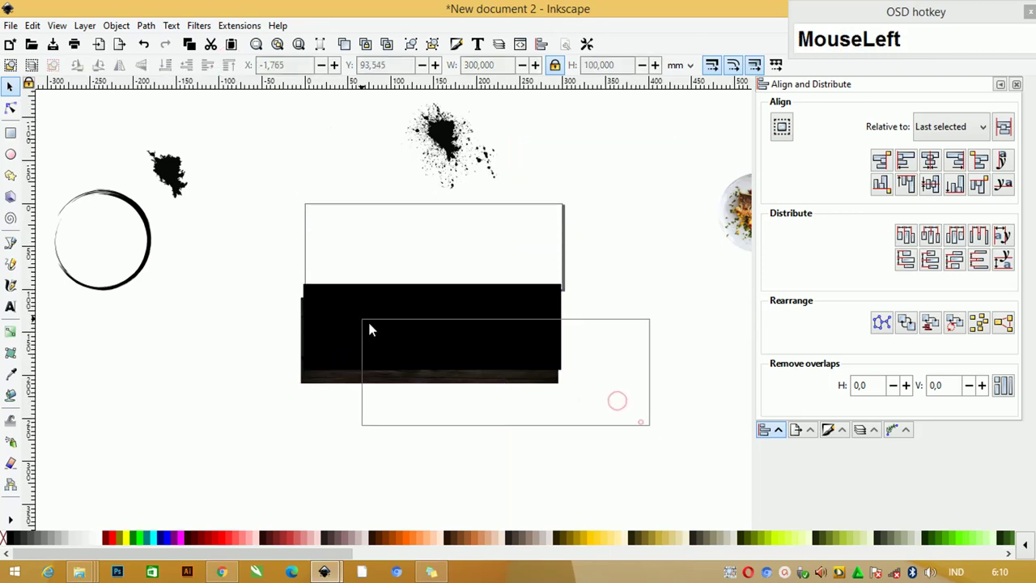
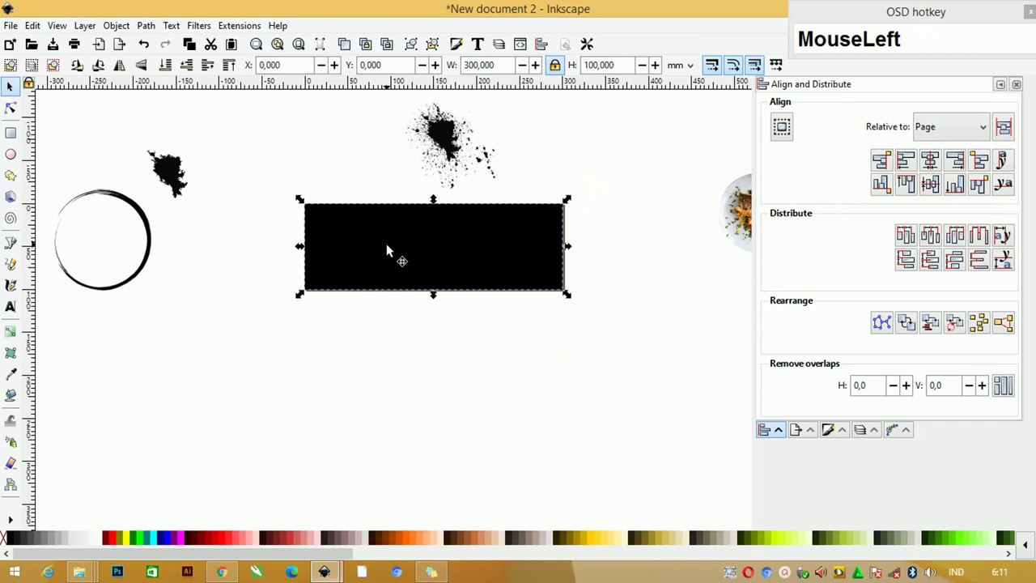
Scroll up to view the wood panel with the plate at its left end.
scroll("up", 3)
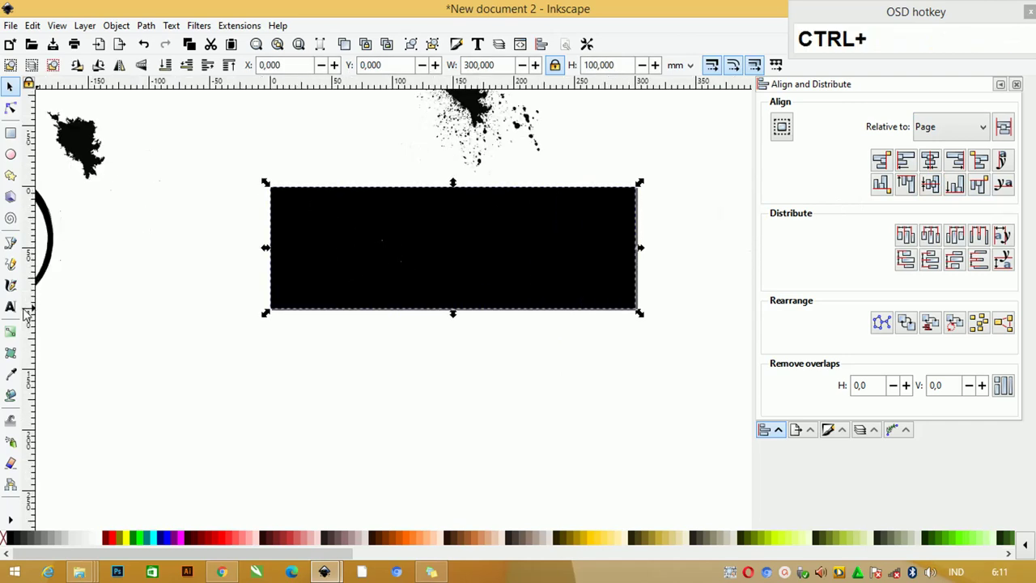
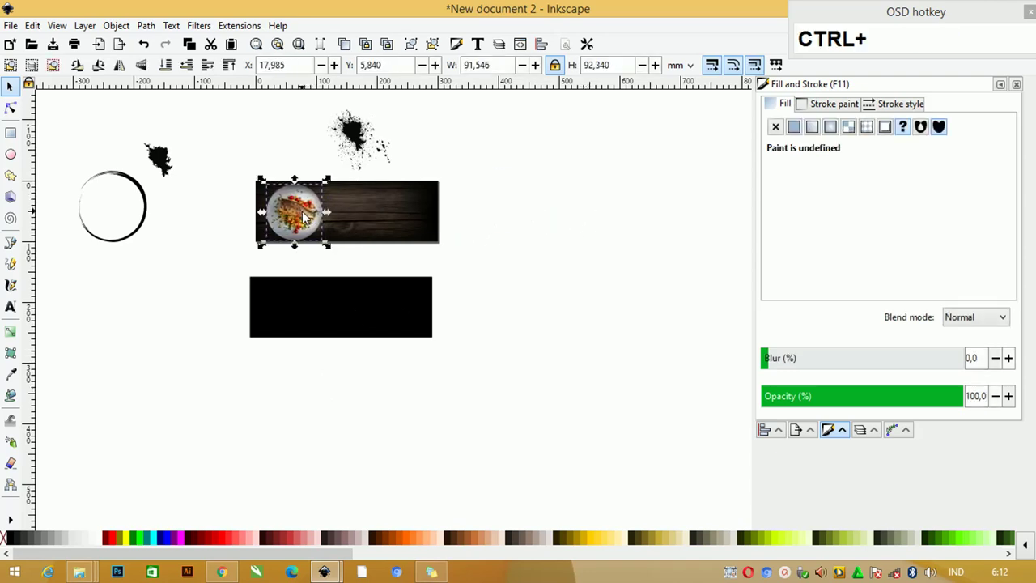
Zoom in close on the plate photo.
key("Home")
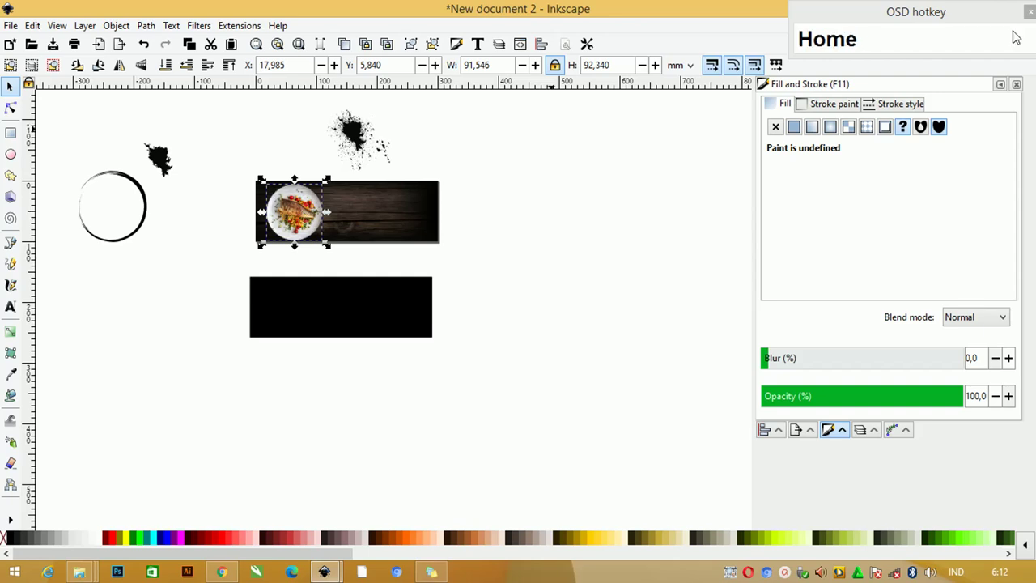
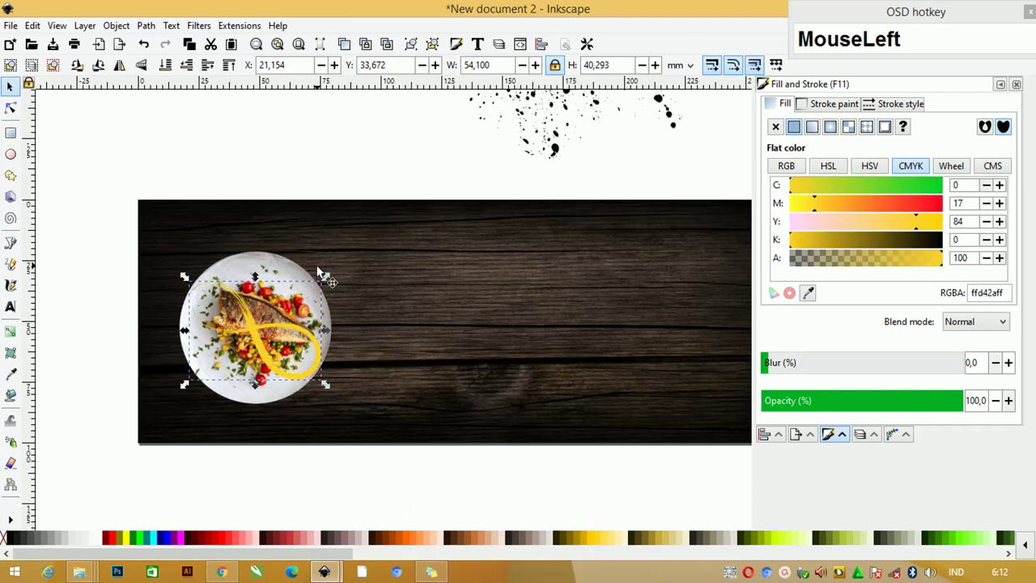
Undo twice to restore the darker yellow of the shape over the plate.
key("ctrl+z")
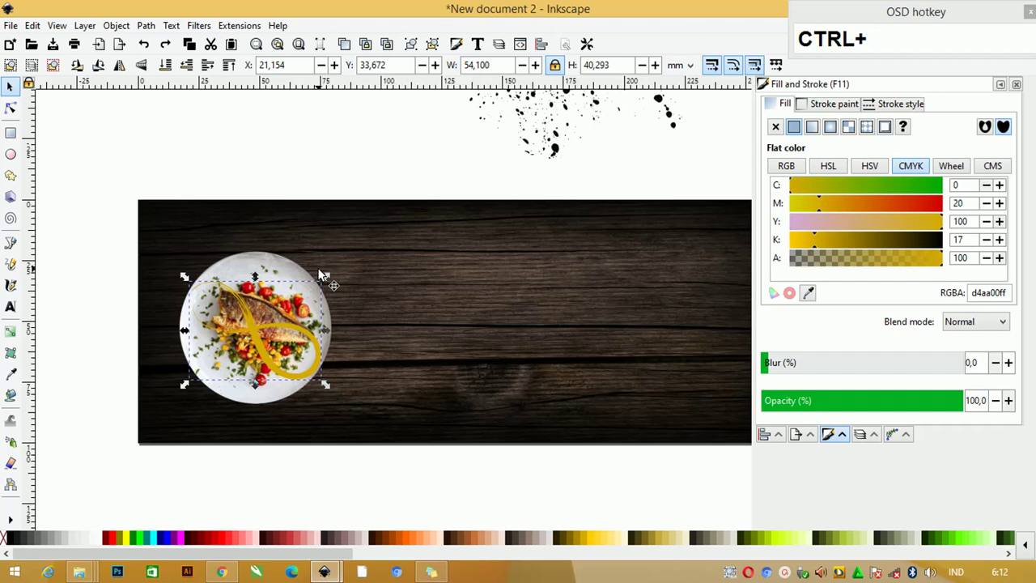
key("ctrl+z")
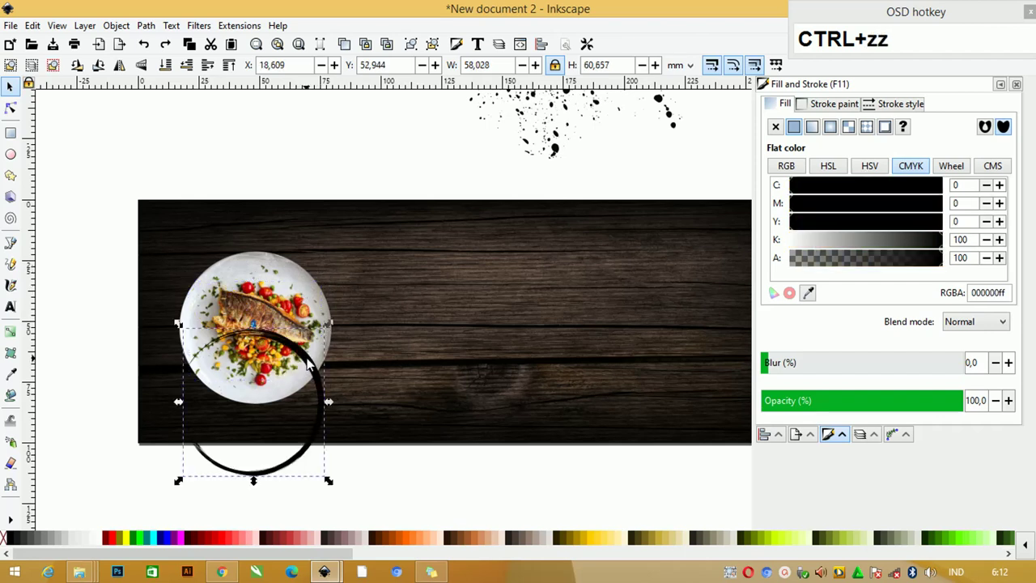
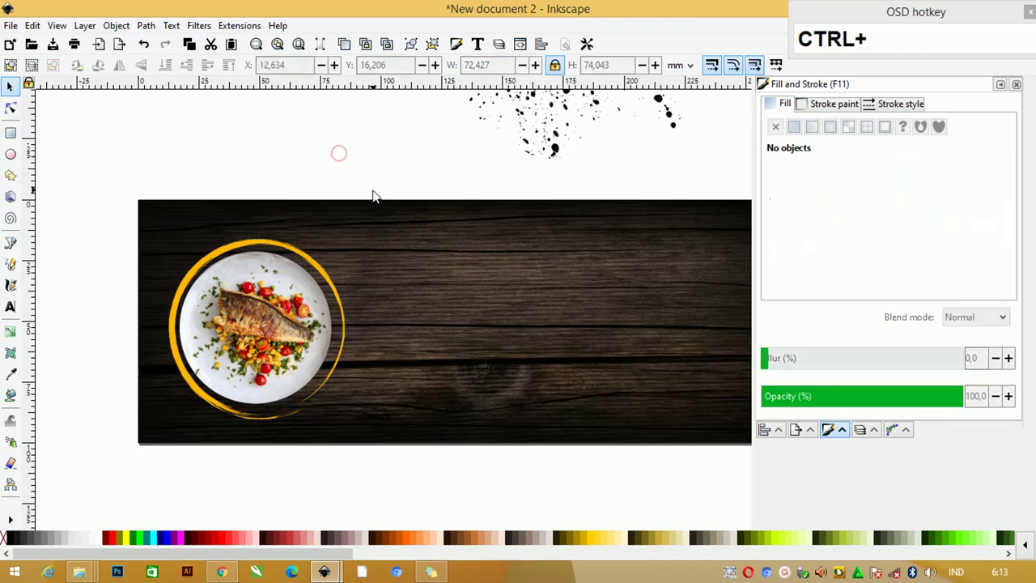
Recolour the ink splatter to the ring's yellow using the Dropper.
scroll("down", 3)
scroll("up", 3)
scroll("down", 3)
scroll("down", 3)
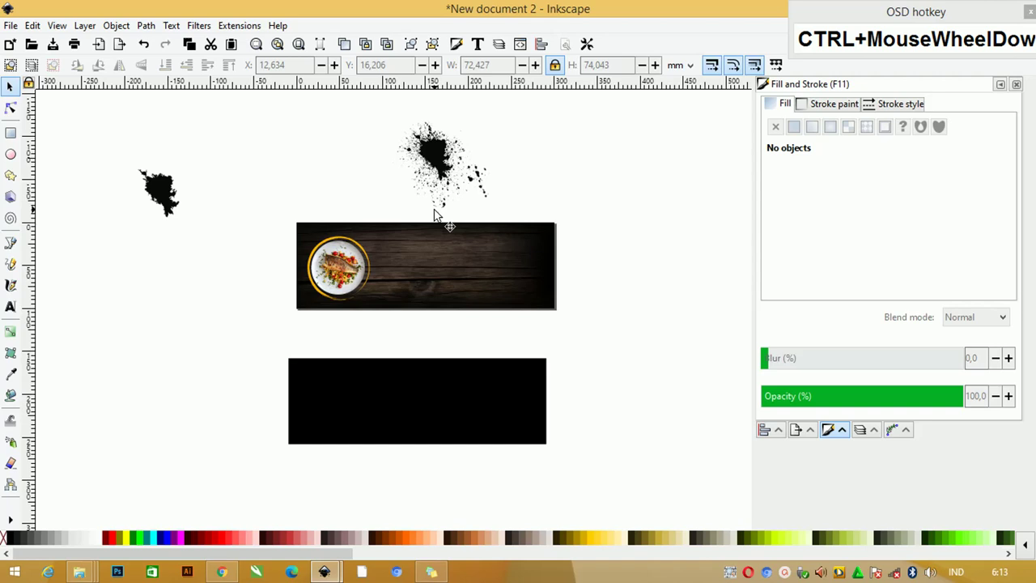
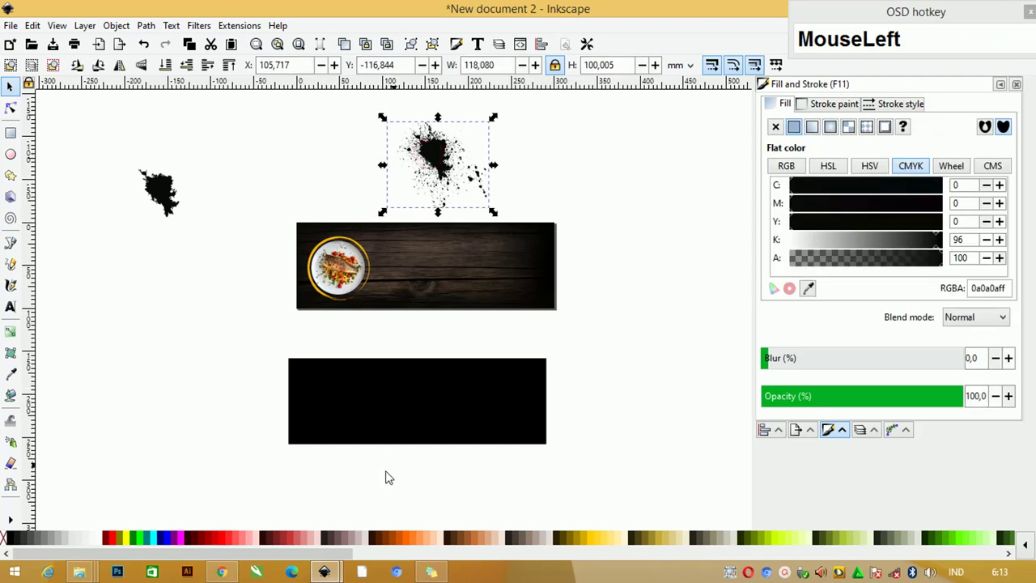
scroll("up", 3)
scroll("up", 3)
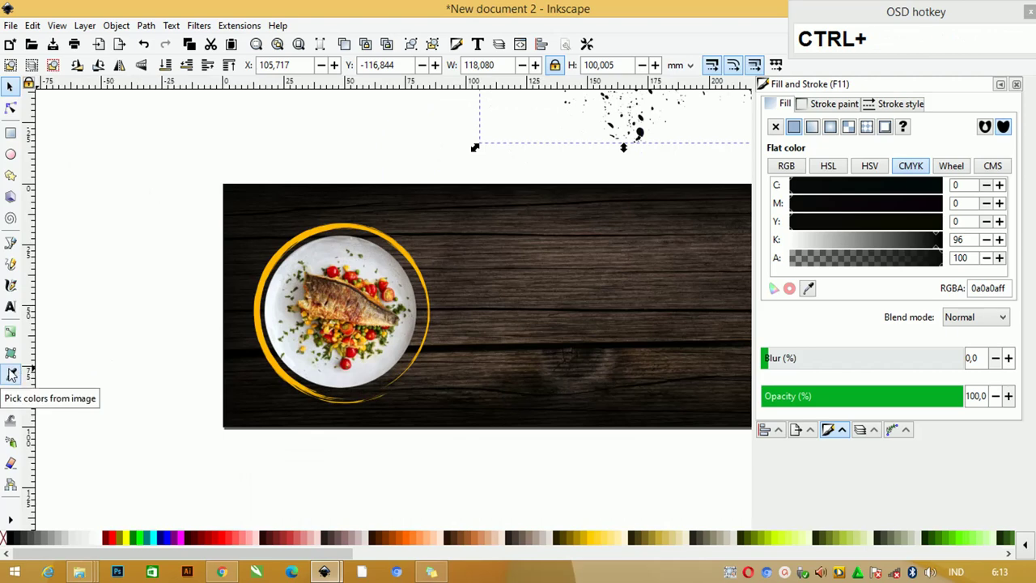
left_click(18, 377)
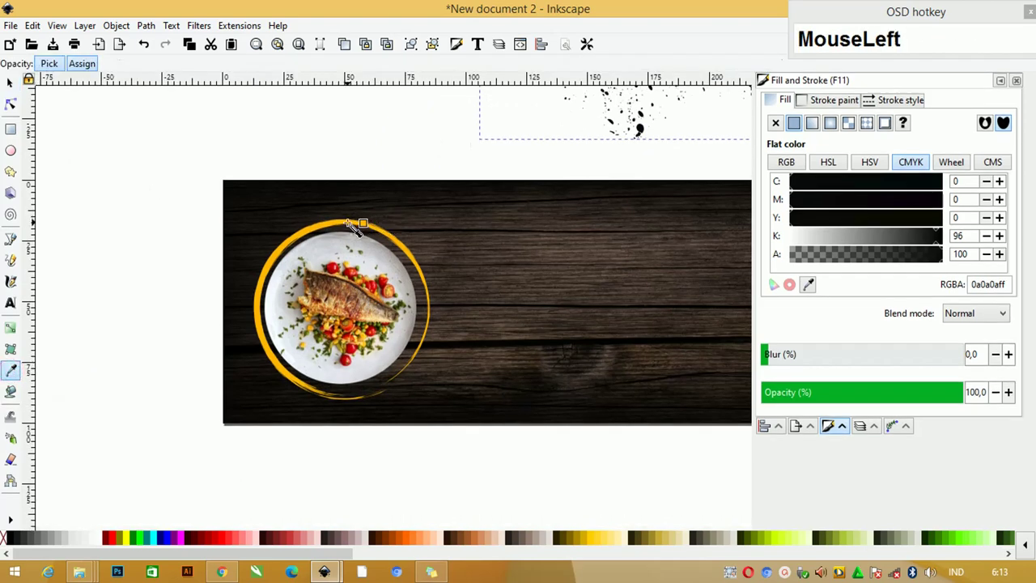
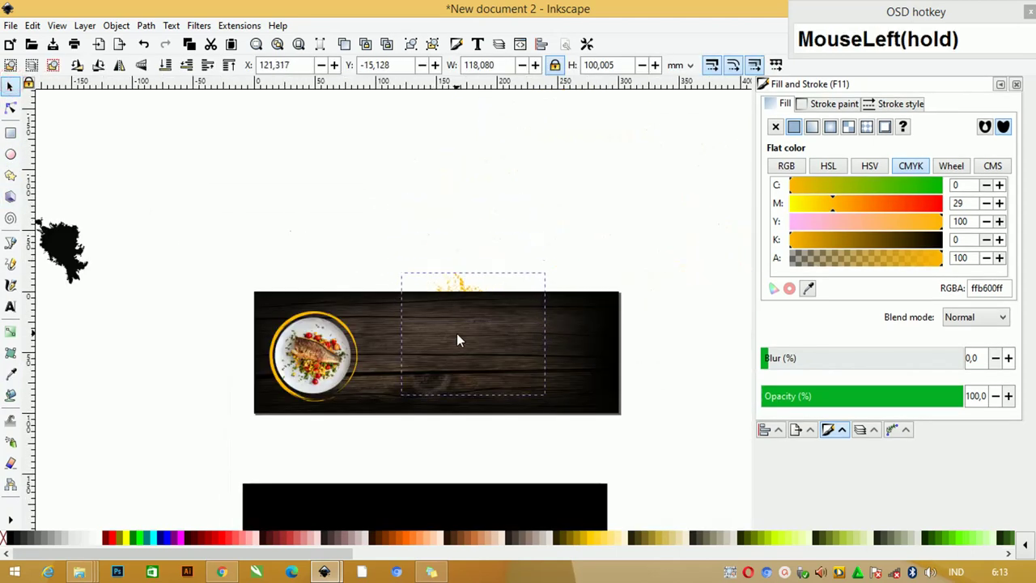
key("Home")
left_click(473, 341)
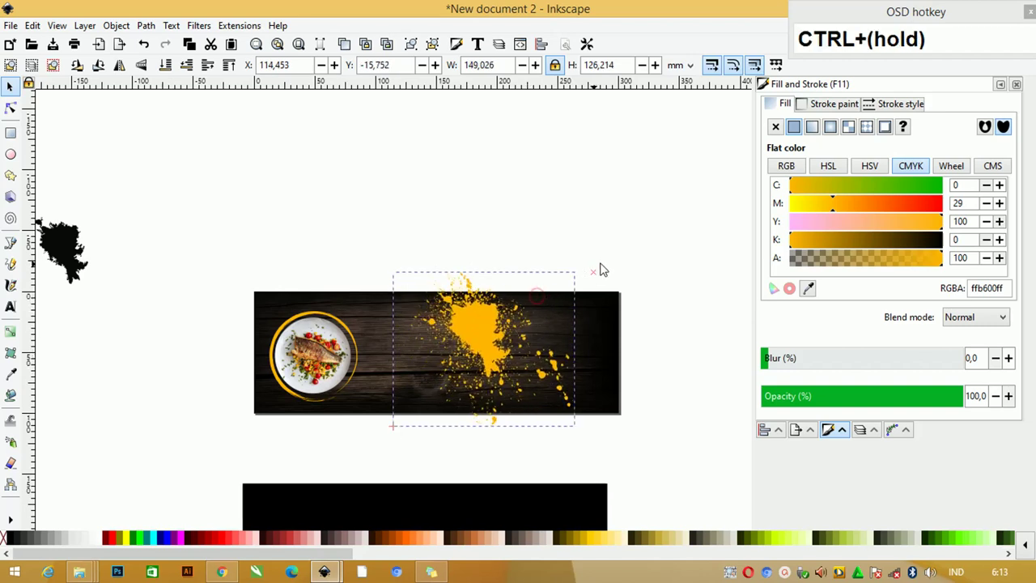
Enlarge the yellow splash and stretch it past the banner's right edge.
left_click_drag(505, 307, 682, 241)
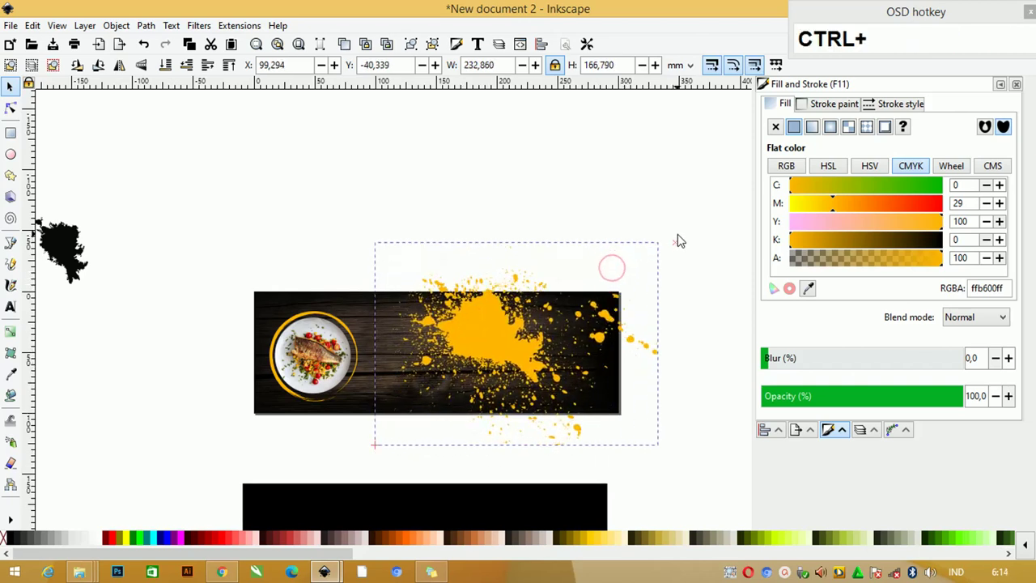
left_click_drag(496, 326, 483, 393)
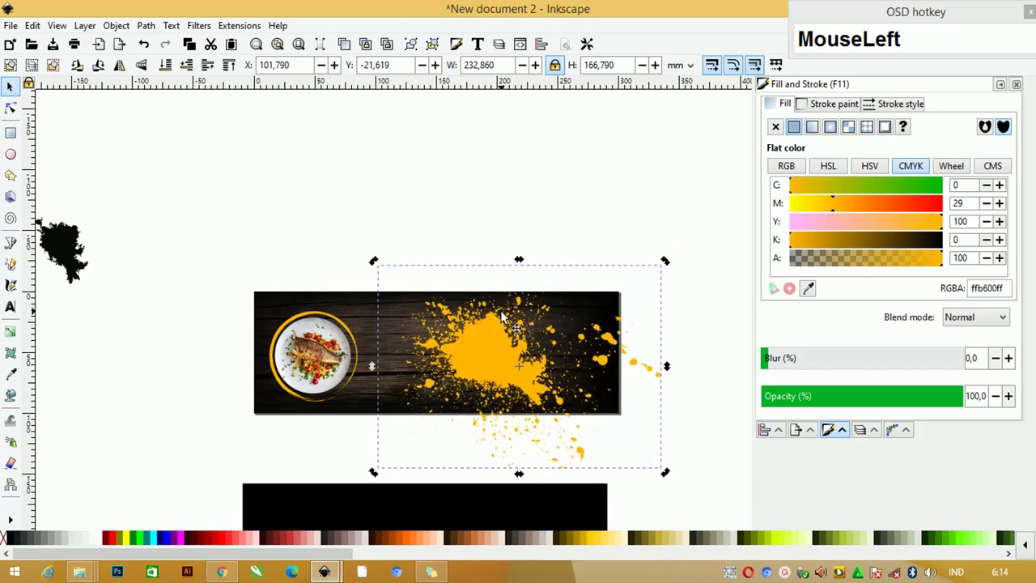
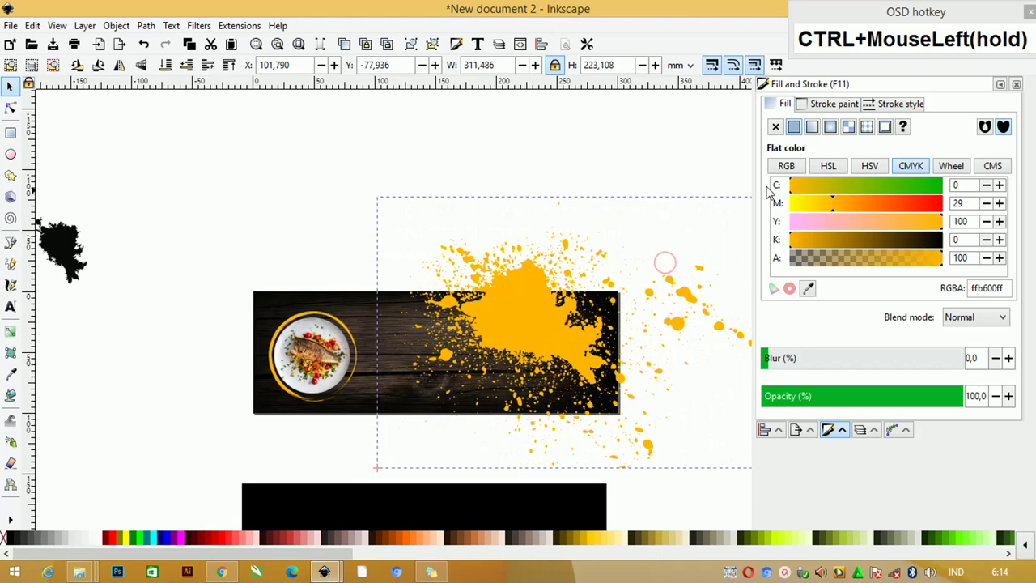
left_click_drag(500, 325, 471, 310)
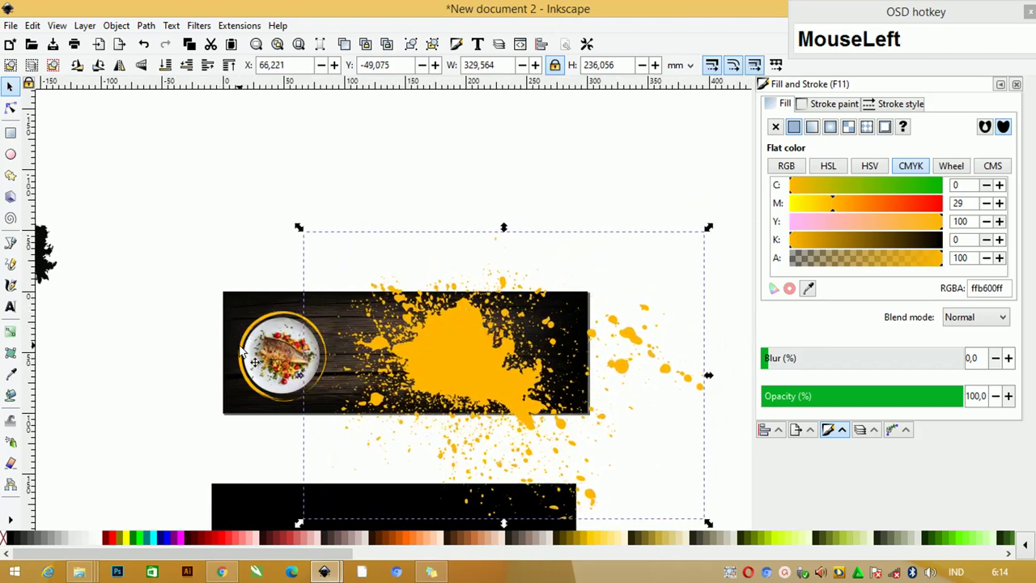
left_click(715, 226)
left_click(473, 325)
scroll("down", 3)
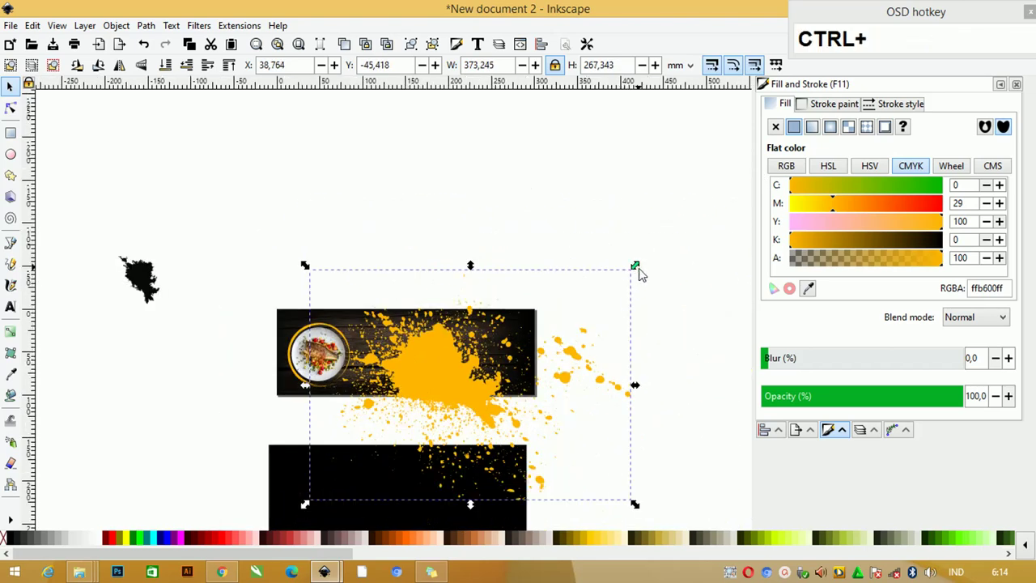
Scale the splash up again and settle it over the banner's right half.
left_click(643, 263)
left_click_drag(439, 368, 611, 497)
left_click_drag(484, 365, 490, 427)
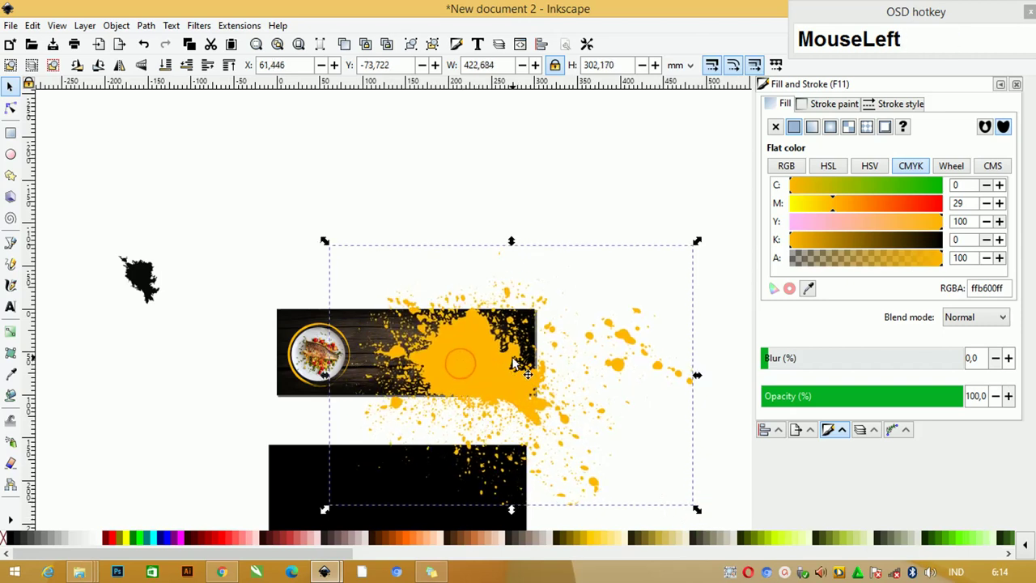
scroll("up", 3)
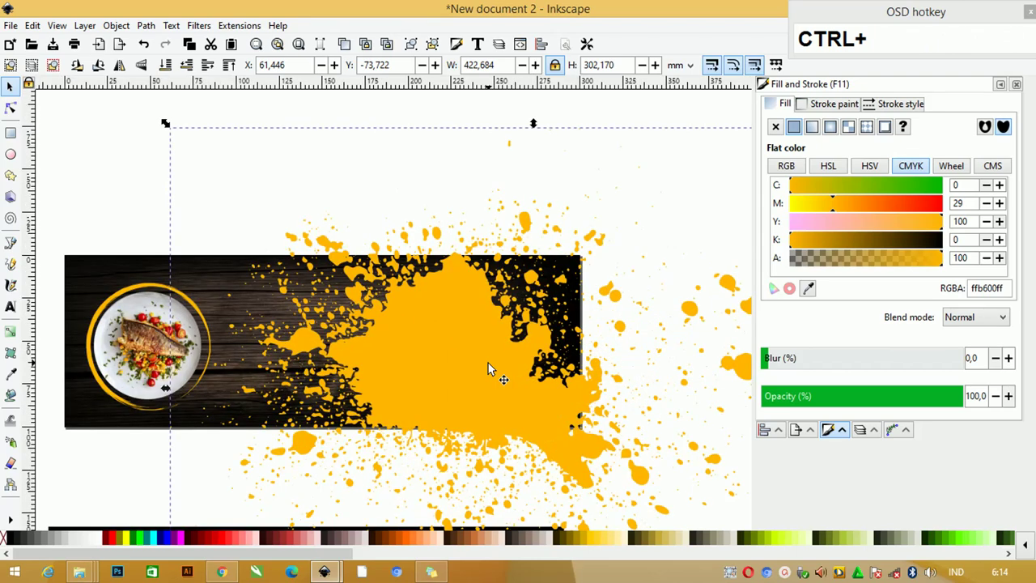
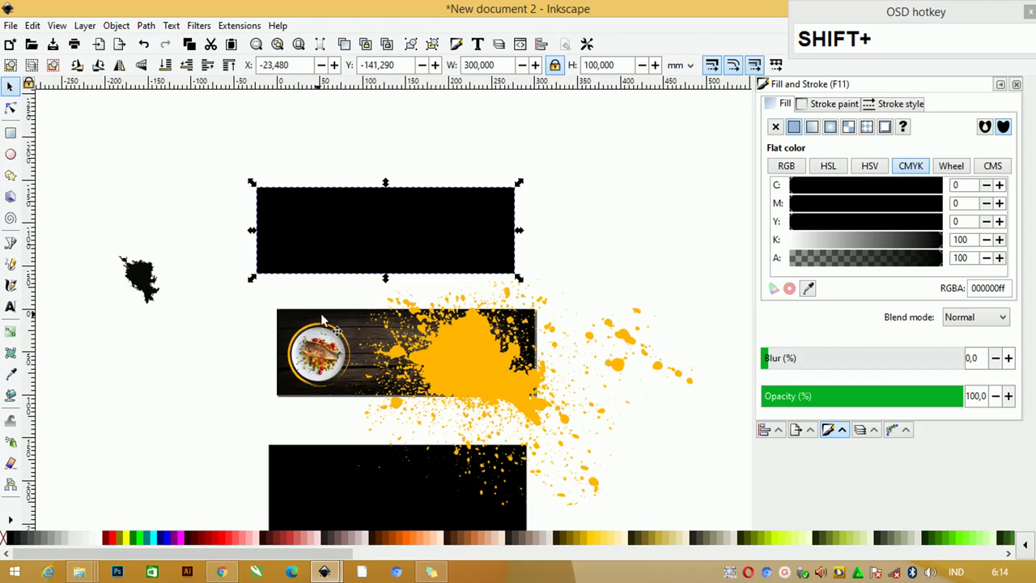
Align the black rectangle over the banner and clip the artwork to it.
left_click(280, 317)
key("shift+c")
left_click(395, 217)
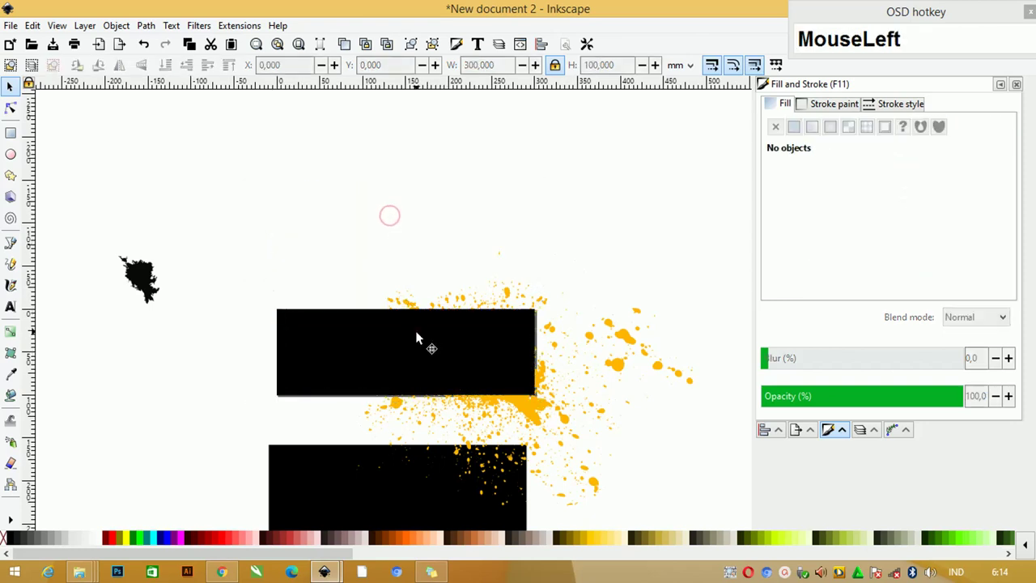
scroll("up", 3)
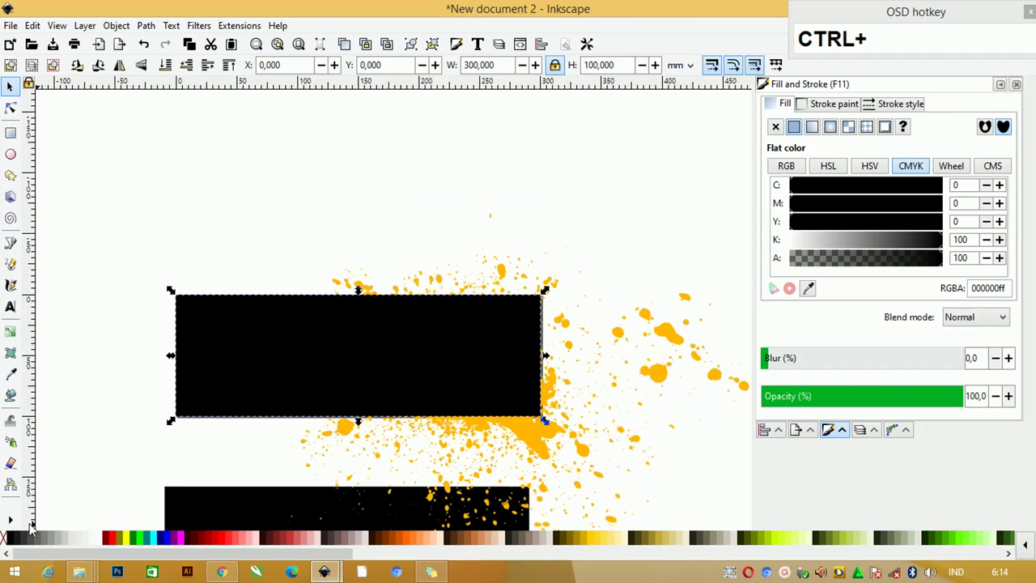
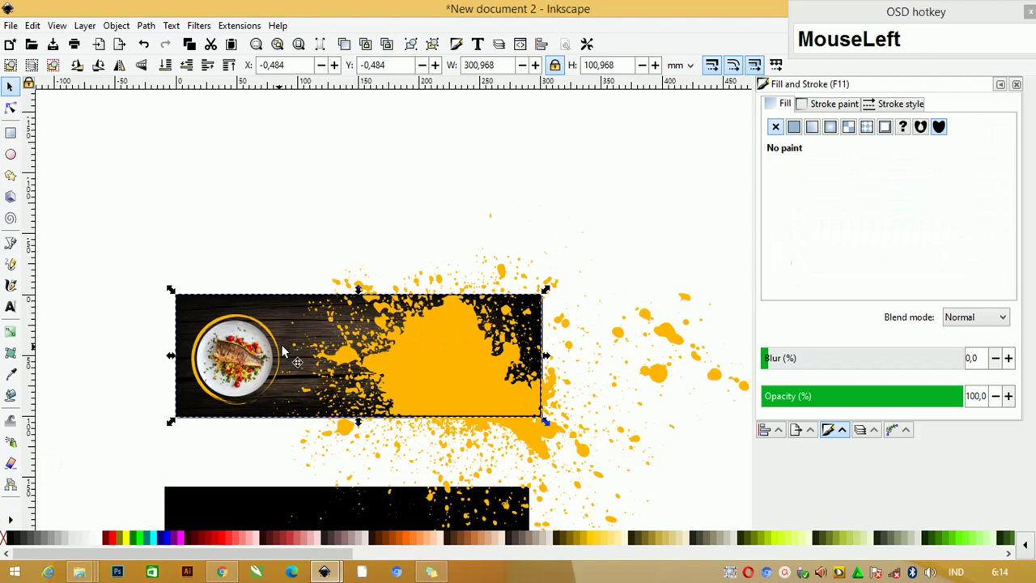
scroll("up", 3)
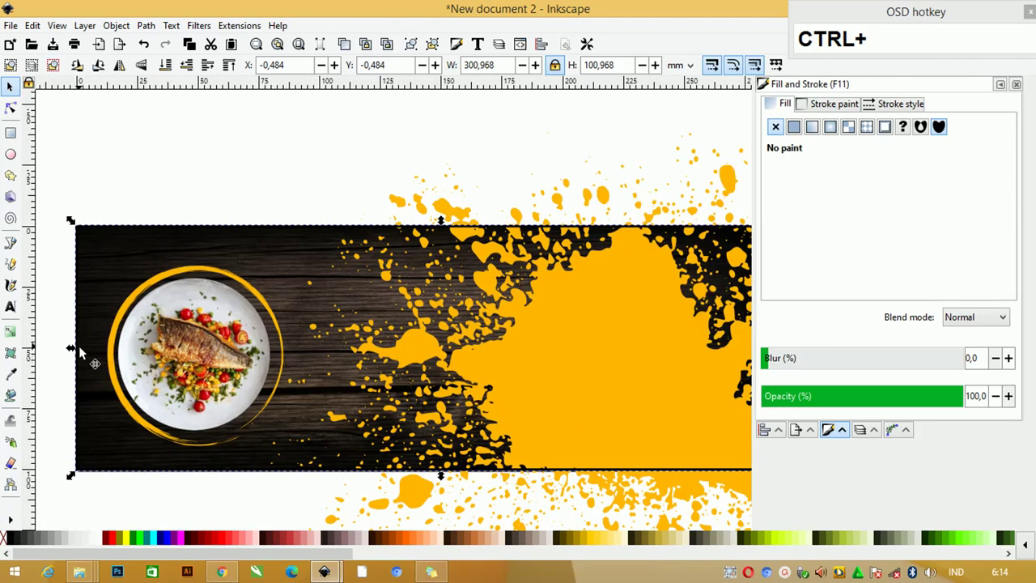
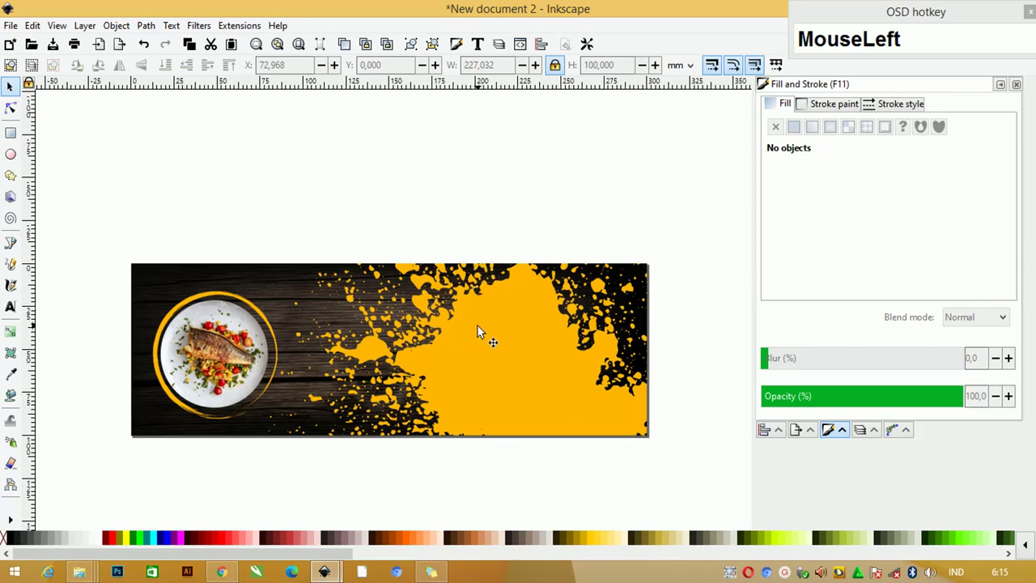
Turn the lower black rectangle yellow and stack it just behind the splash.
scroll("down", 3)
left_click(416, 319)
scroll("down", 3)
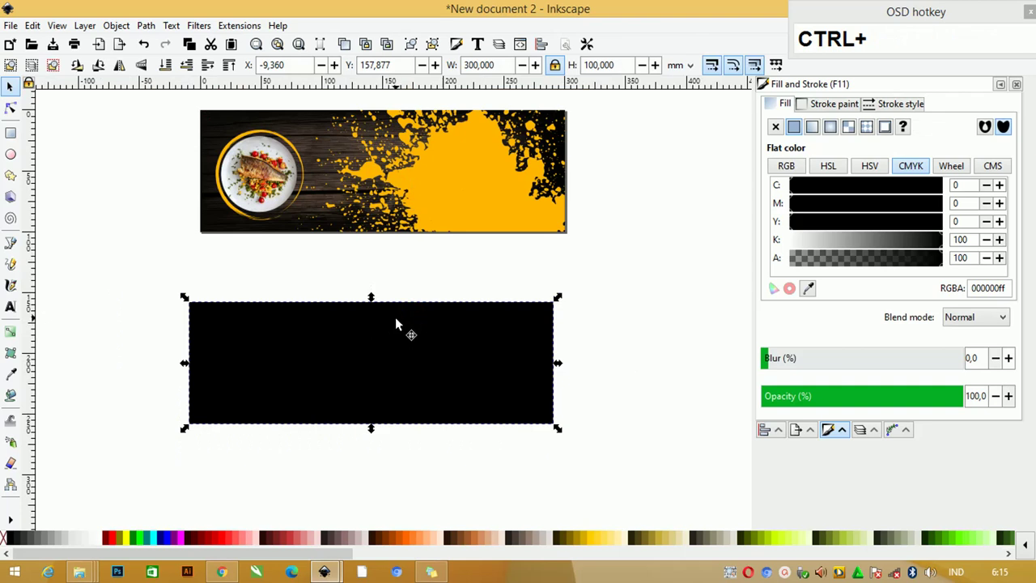
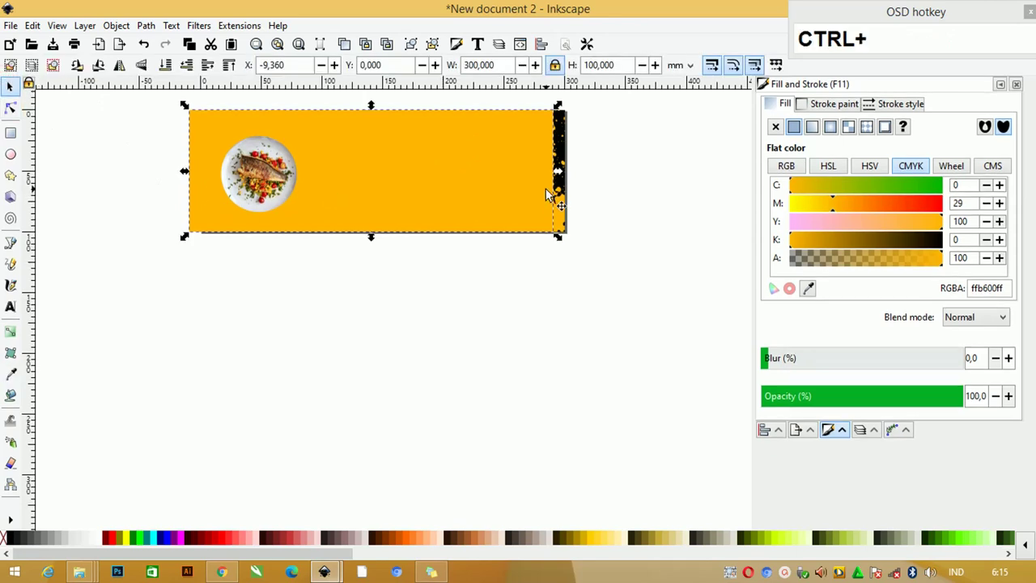
key("ctrl+Page_Down")
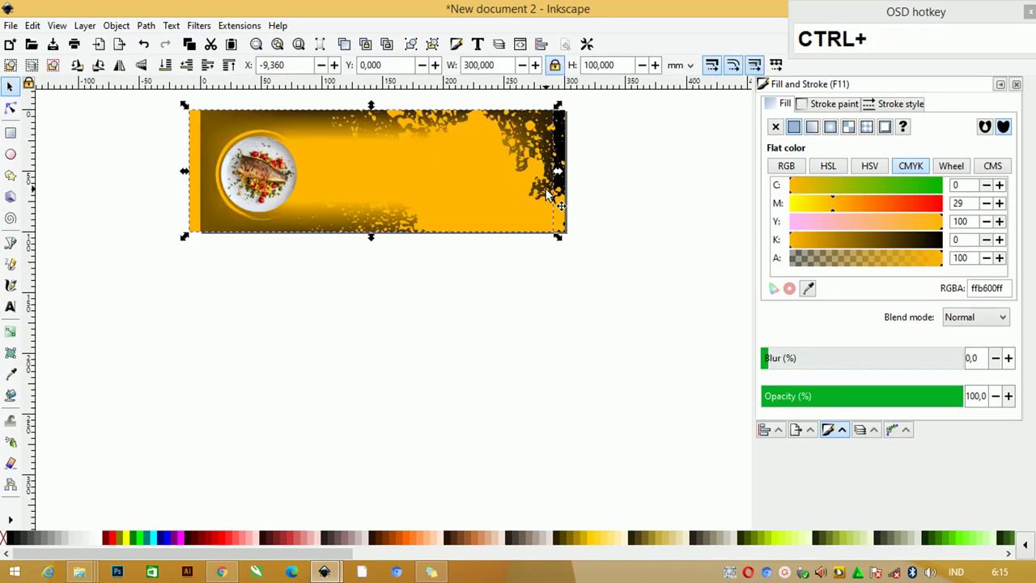
key("ctrl+Page_Up")
Narrow the yellow block to the banner's right part and reposition the splash over it.
left_click_drag(190, 170, 585, 190)
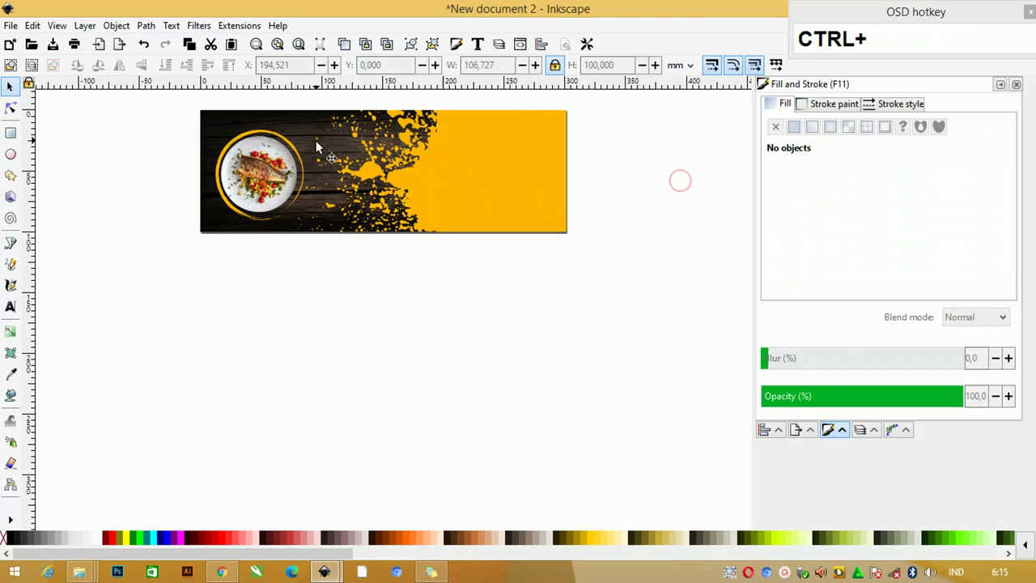
scroll("up", 3)
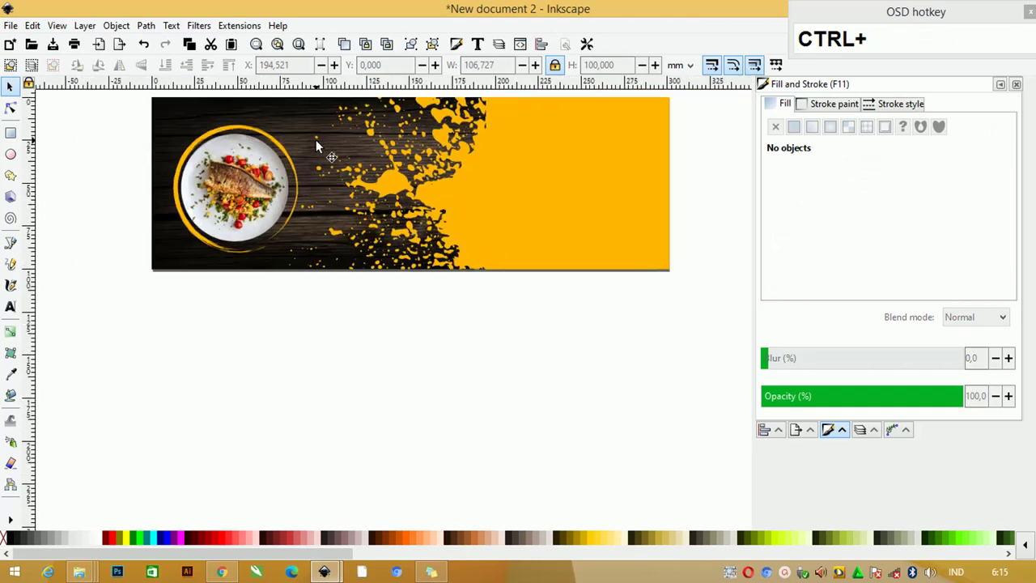
left_click_drag(449, 211, 706, 151)
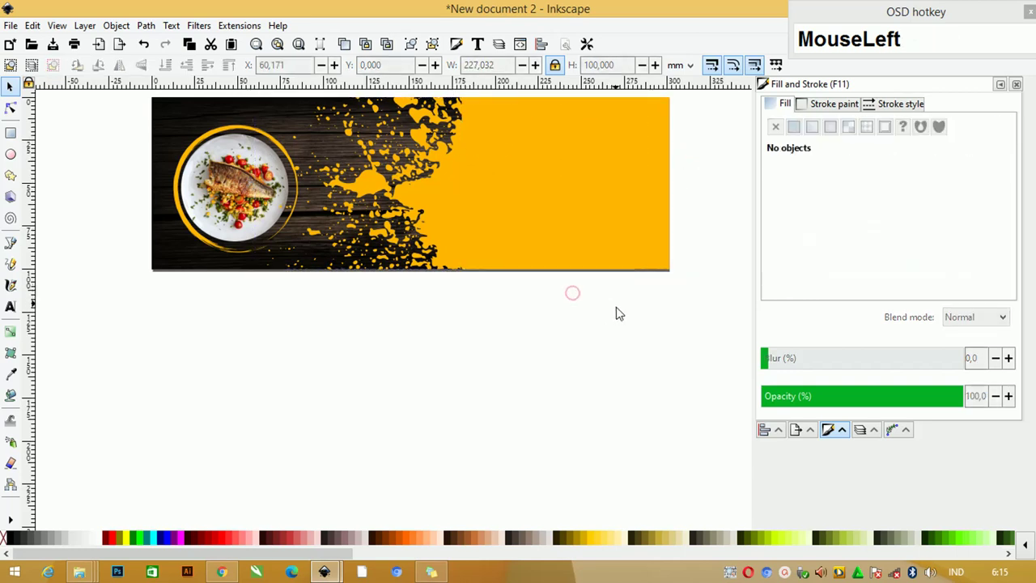
scroll("down", 3)
scroll("up", 3)
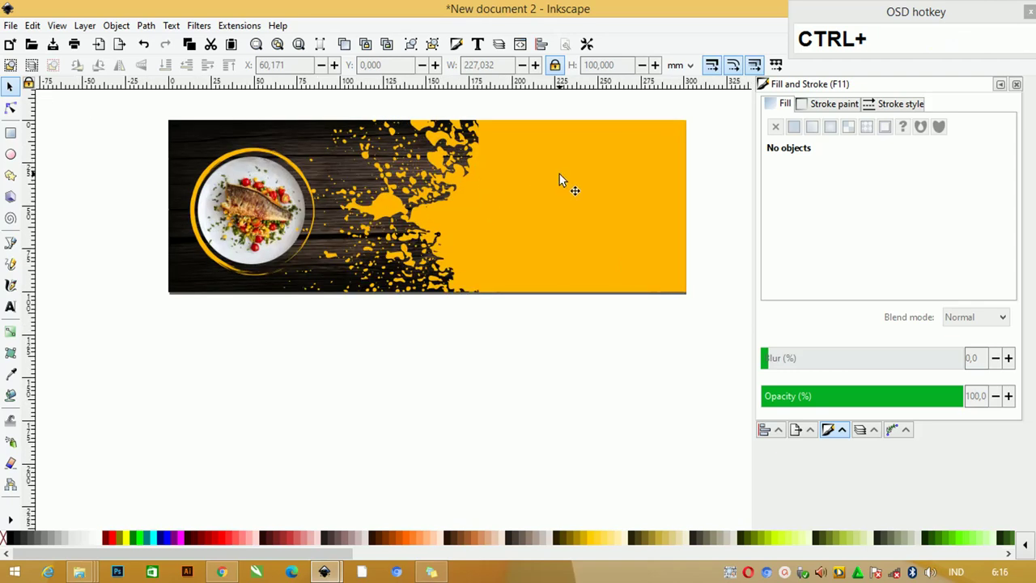
Centre the plate photo inside its yellow ring via Align and Distribute, relative to last selected.
left_click(451, 361)
scroll("down", 3)
left_click(218, 153)
type("ce")
key("ctrl+z")
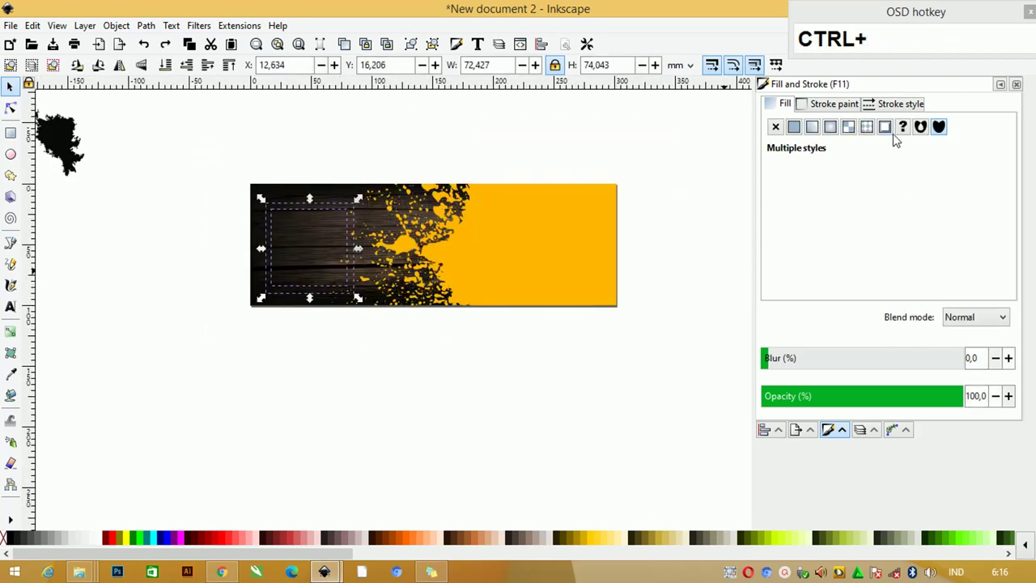
left_click(767, 433)
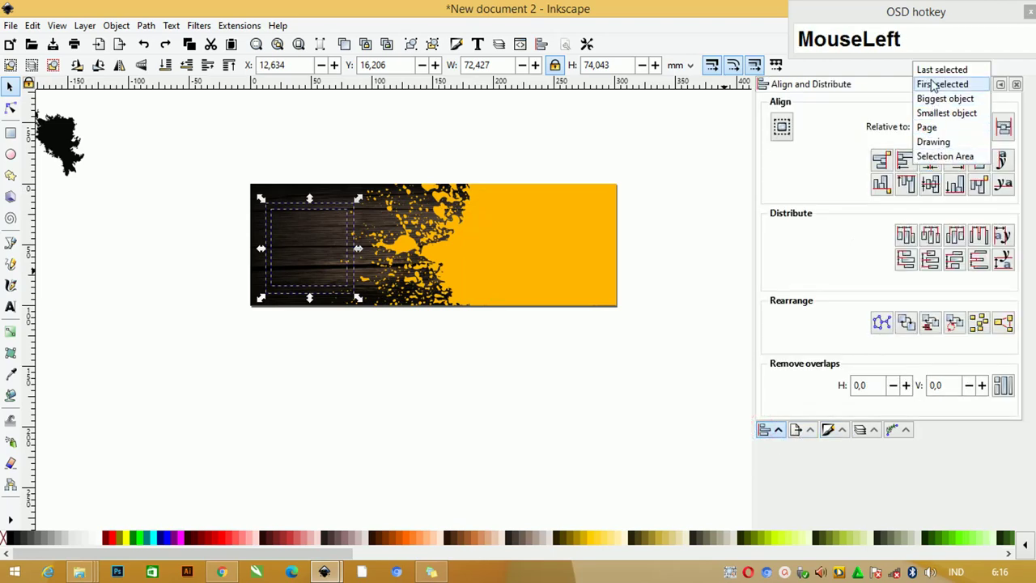
key("Home")
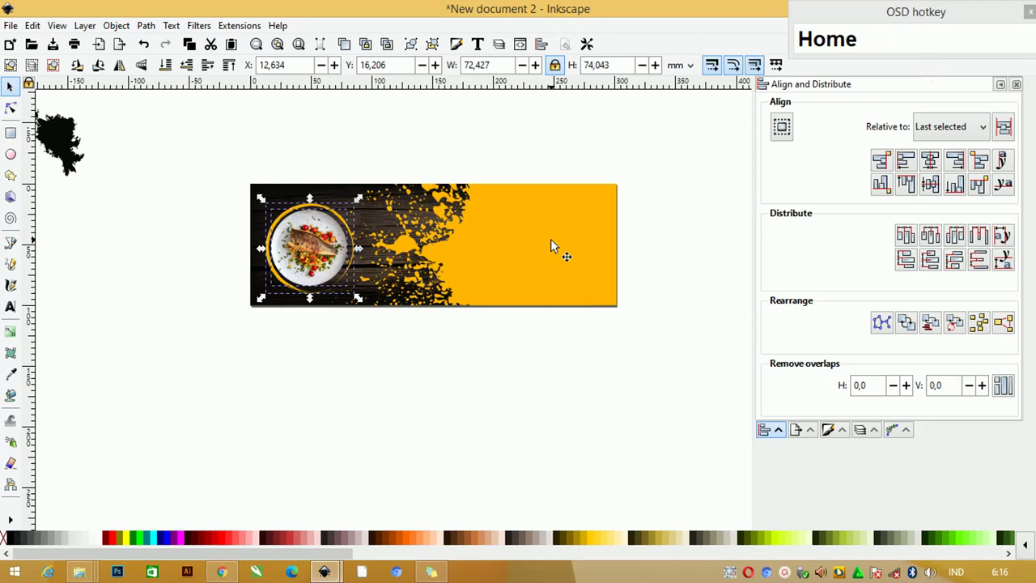
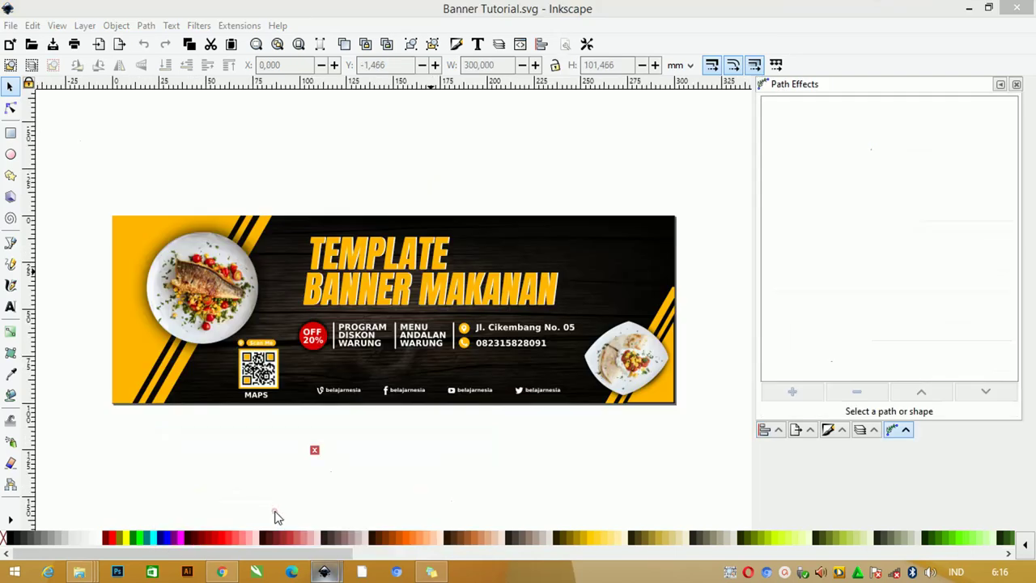
In Banner Tutorial.svg, select the title, badge and contact elements together.
left_click_drag(280, 517, 404, 291)
Copy the selected template elements from the context menu.
right_click(404, 292)
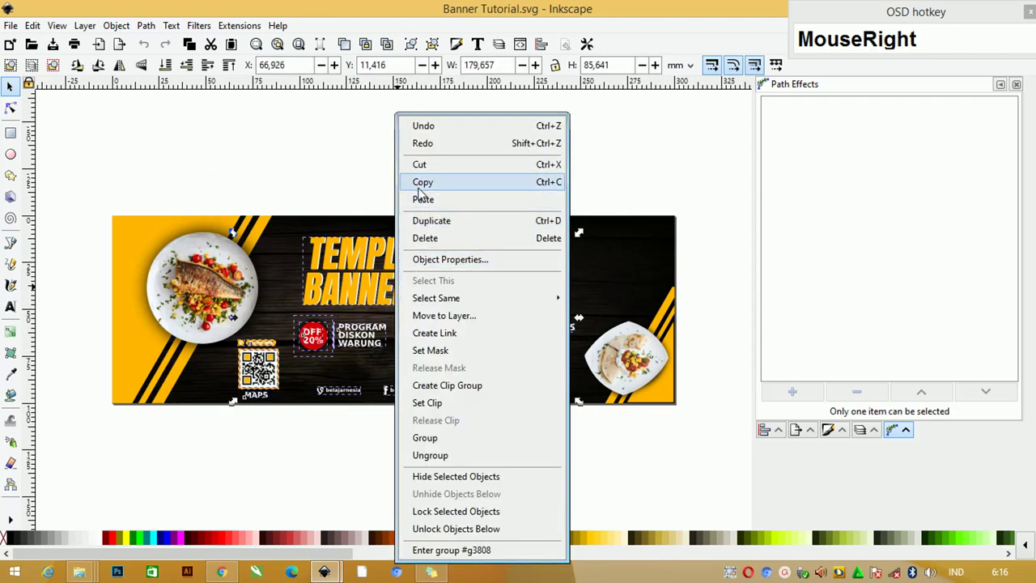
left_click(426, 181)
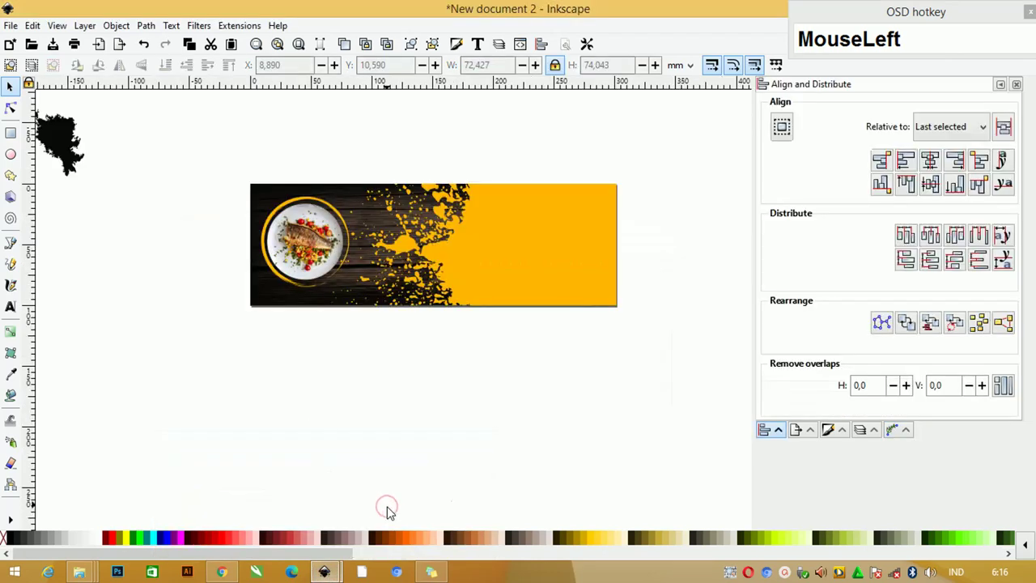
Paste the template elements onto the yellow side and position the title above the contact row.
key("ctrl+v")
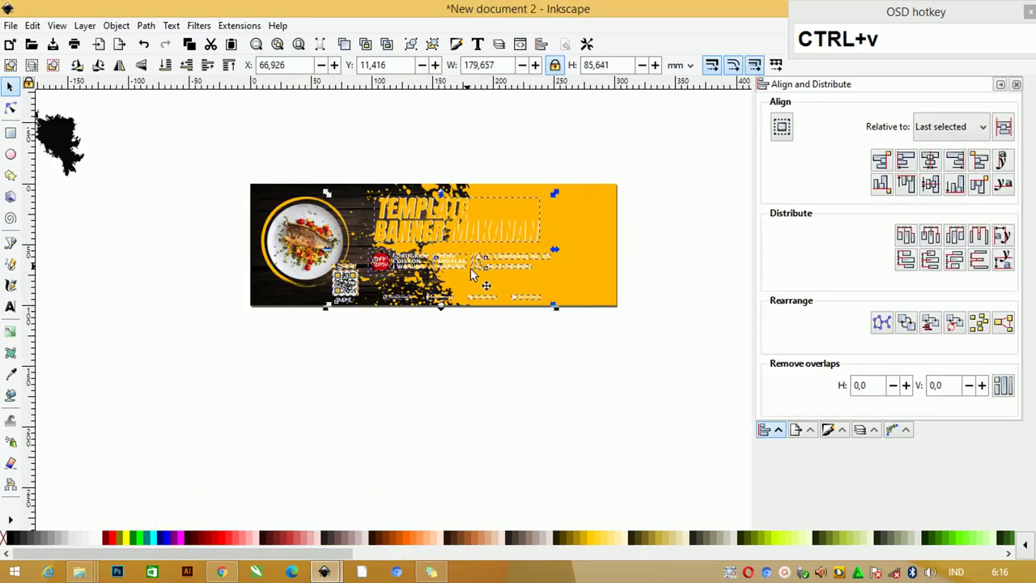
left_click_drag(449, 236, 602, 217)
scroll("up", 3)
left_click(655, 190)
left_click_drag(548, 251, 567, 246)
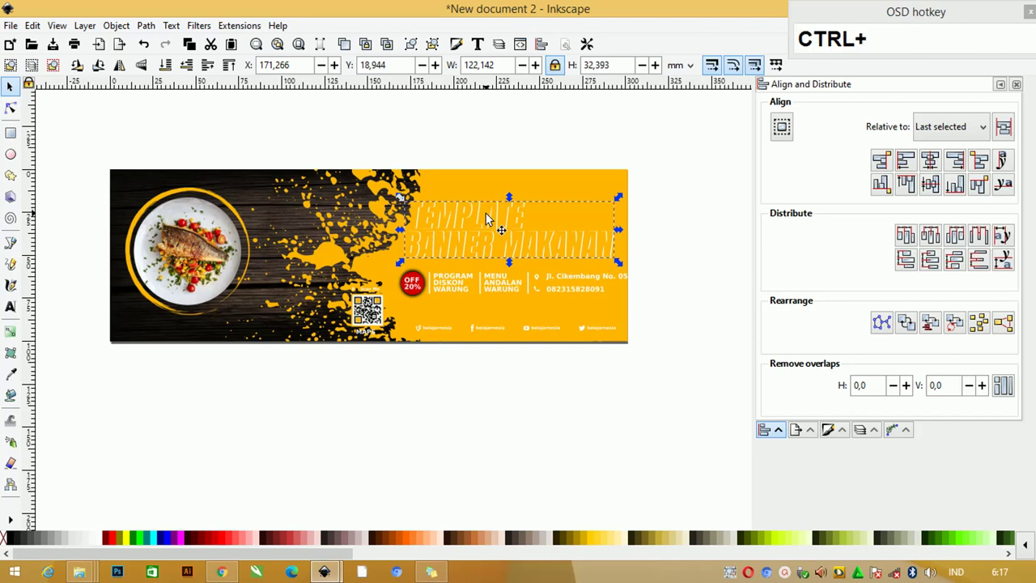
Duplicate the title in black and offset it as a dark shadow behind the original.
key("ctrl+u")
left_click(514, 139)
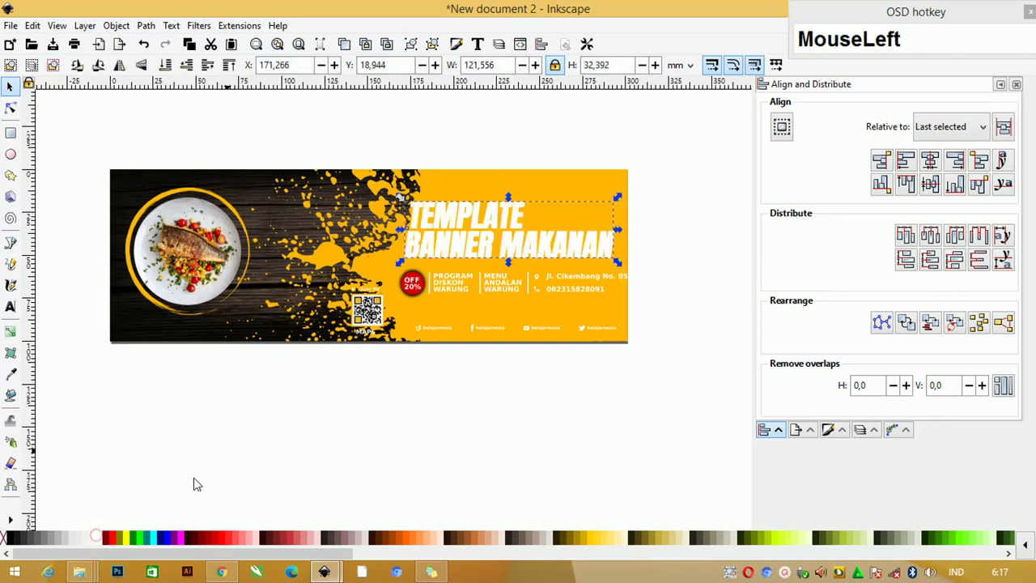
scroll("up", 3)
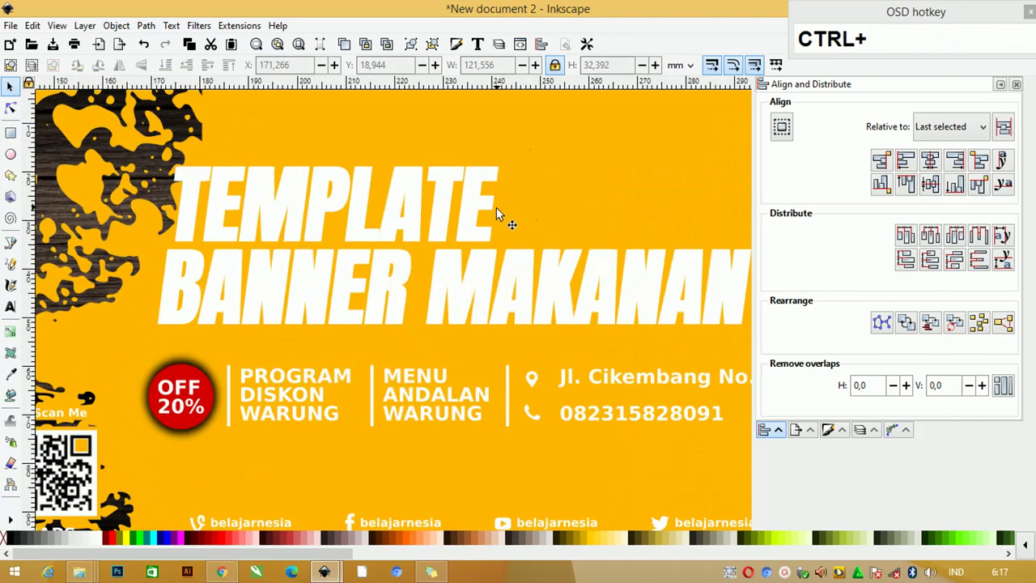
left_click_drag(489, 189, 474, 175)
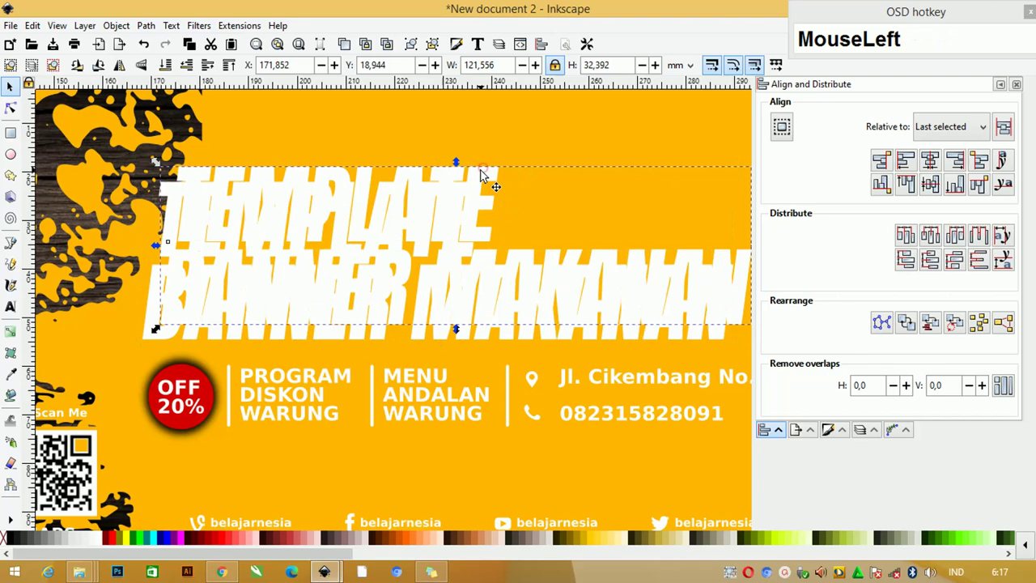
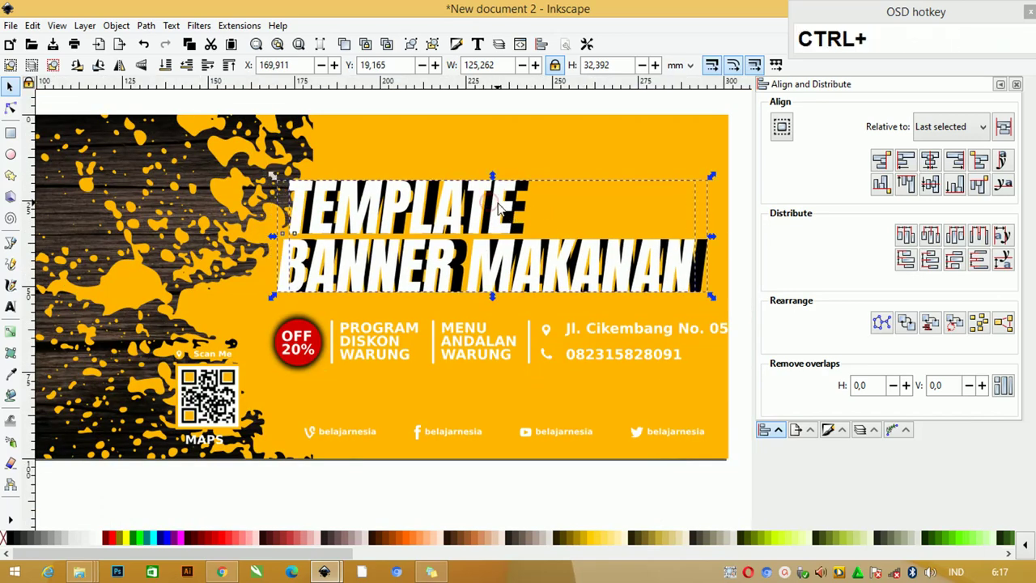
left_click_drag(527, 92, 492, 272)
scroll("down", 3)
left_click(638, 262)
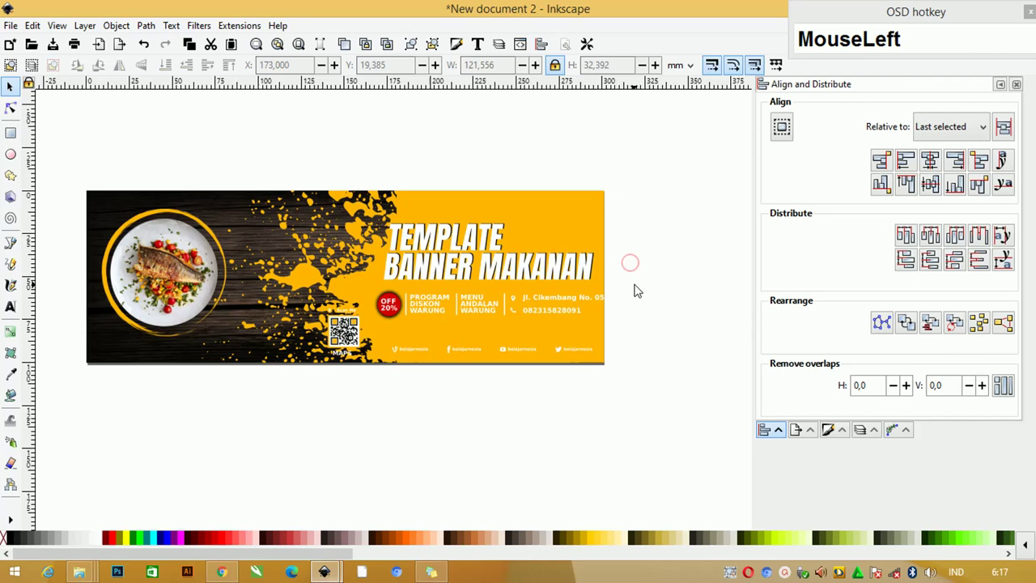
Select the badge, menu and contact row and break it into separate pieces.
key("ctrl+g")
scroll("up", 3)
left_click(603, 210)
left_click_drag(680, 346, 509, 312)
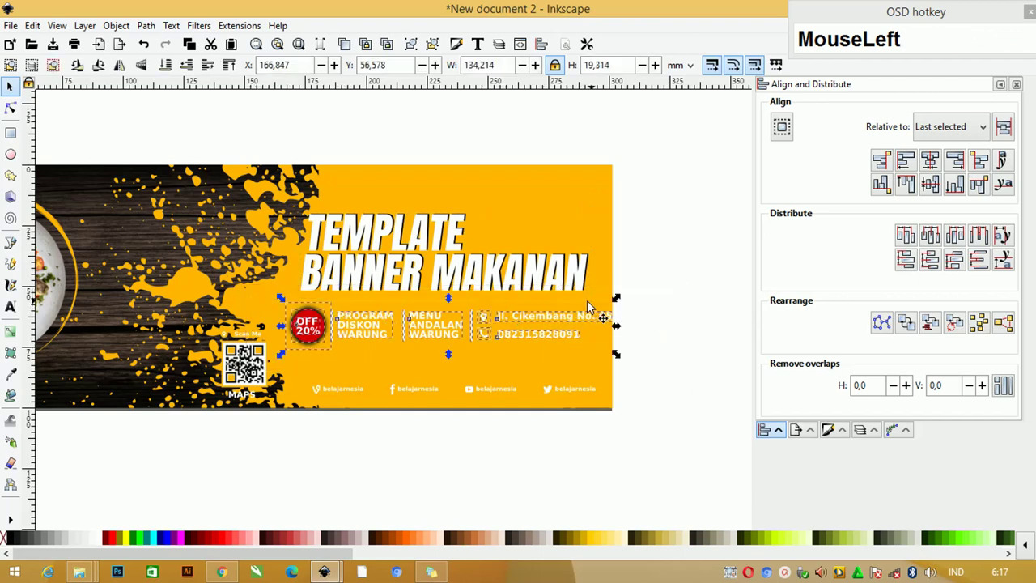
left_click(589, 304)
left_click(533, 325)
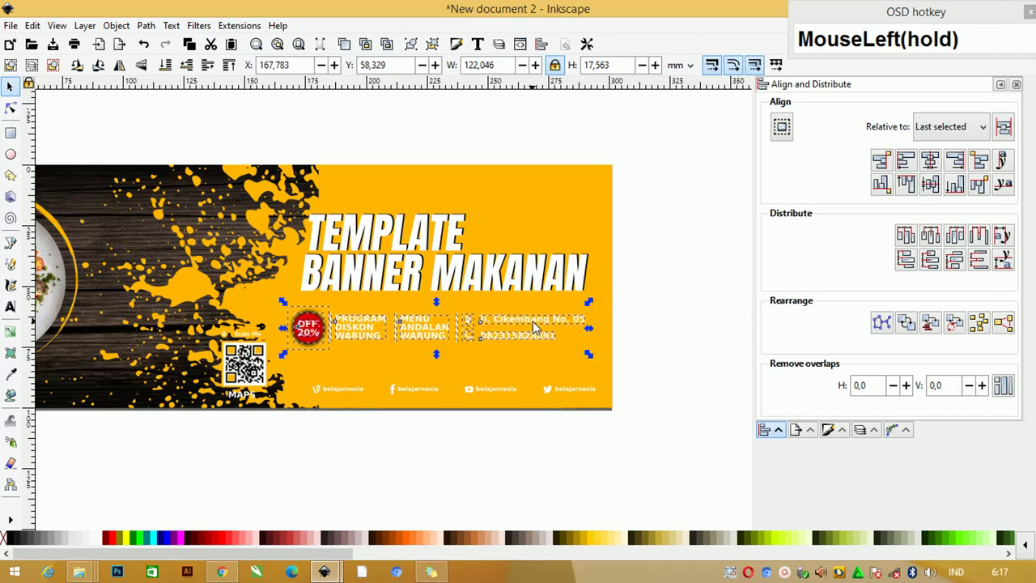
key("Tab")
left_click(659, 326)
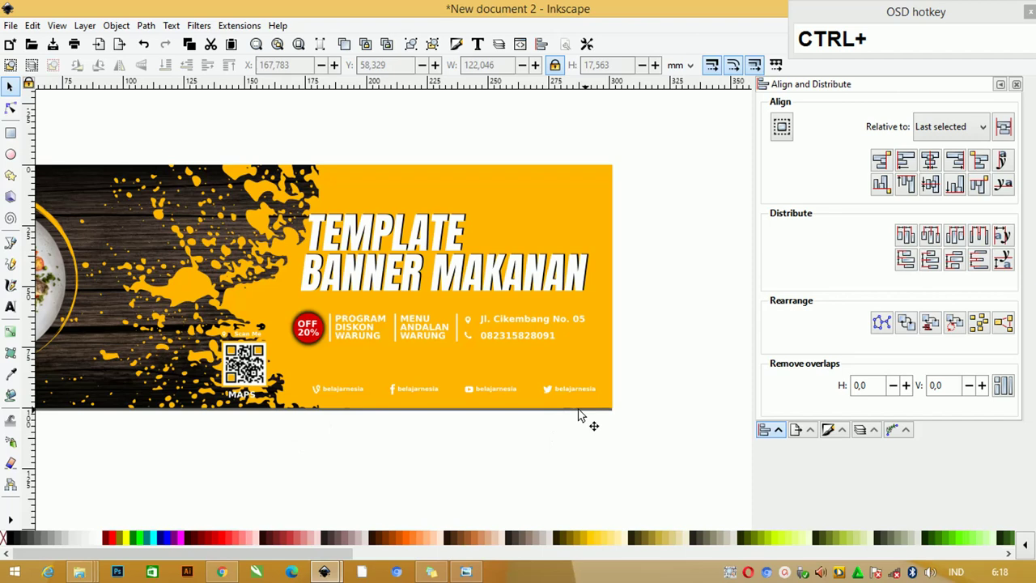
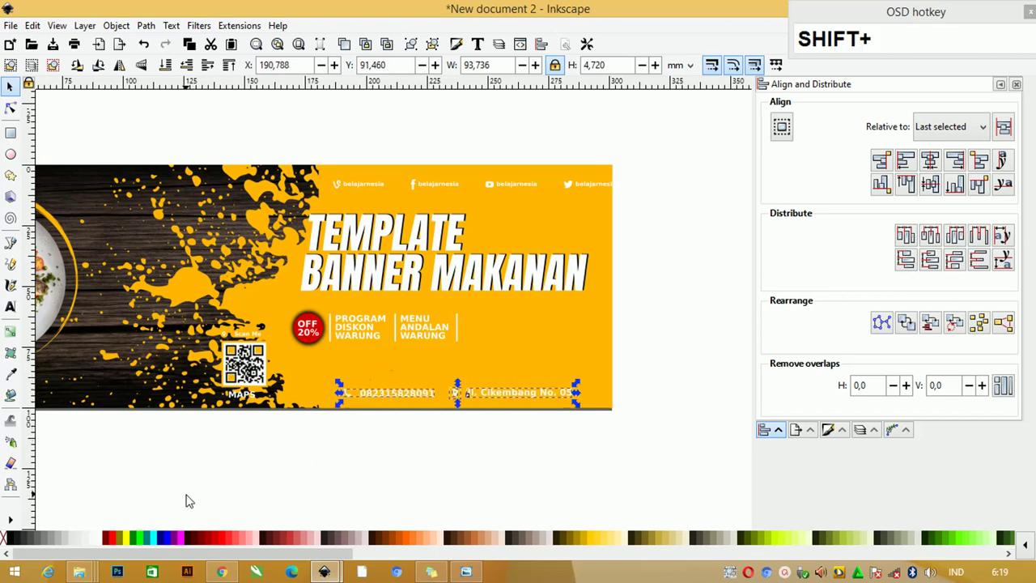
Punch the small centre hole out of the map-pin icon with Path Difference.
left_click(16, 540)
key("Tab")
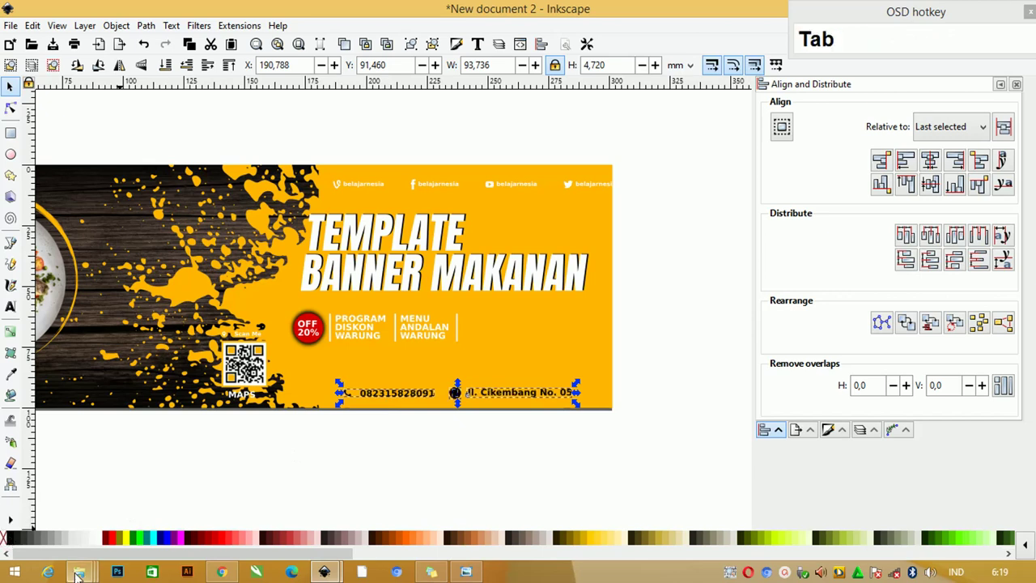
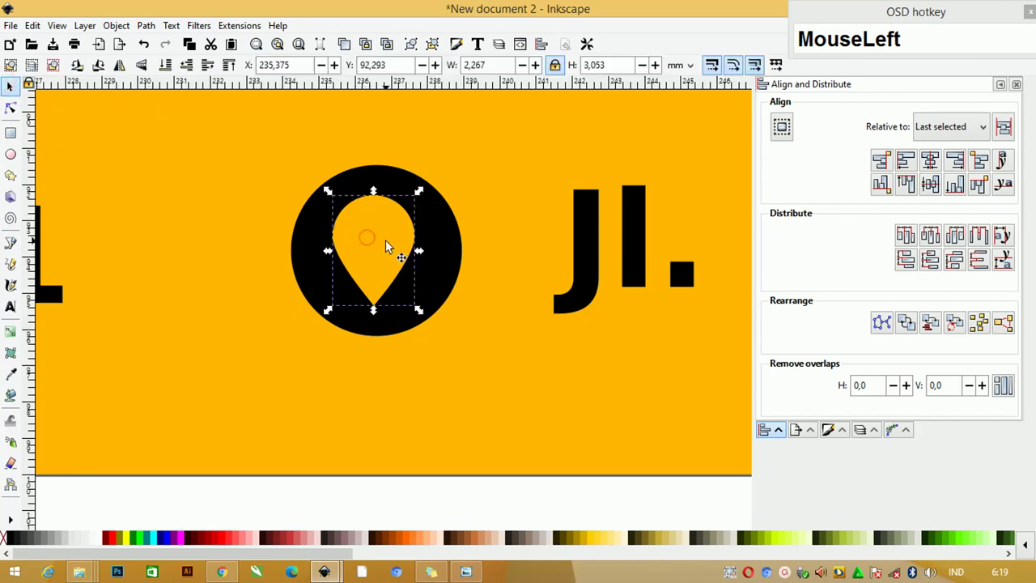
right_click(393, 245)
left_click(471, 460)
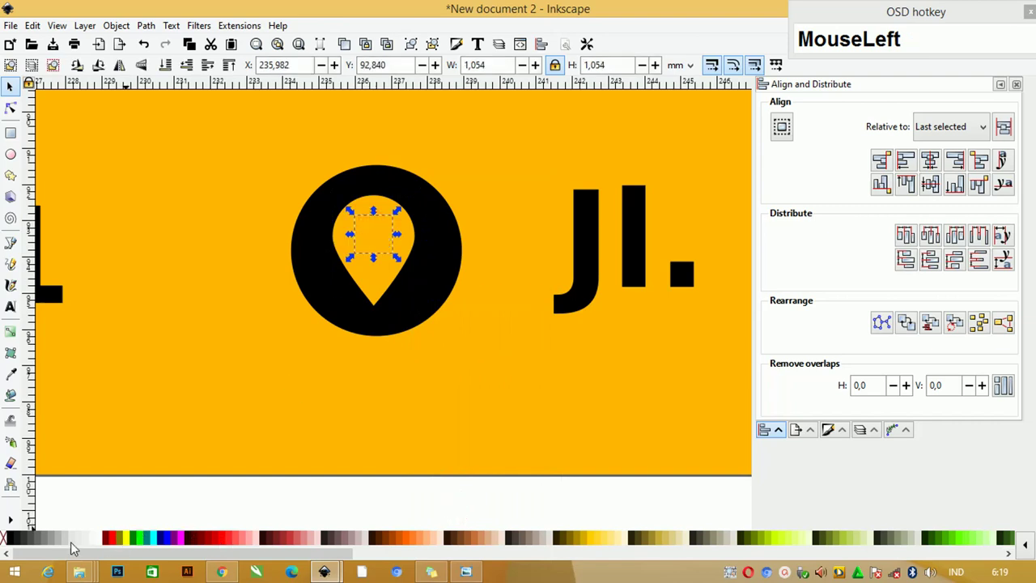
scroll("down", 3)
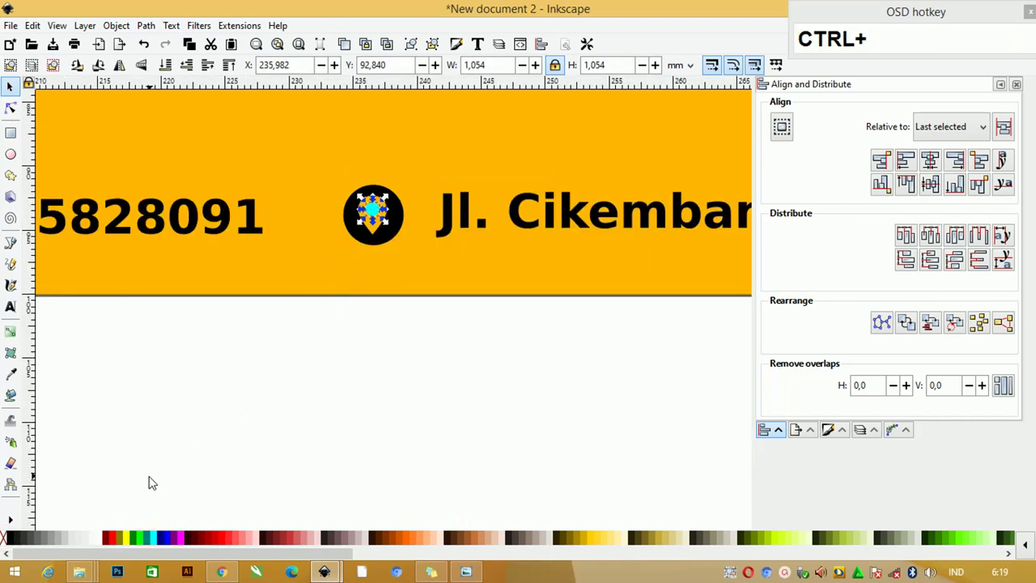
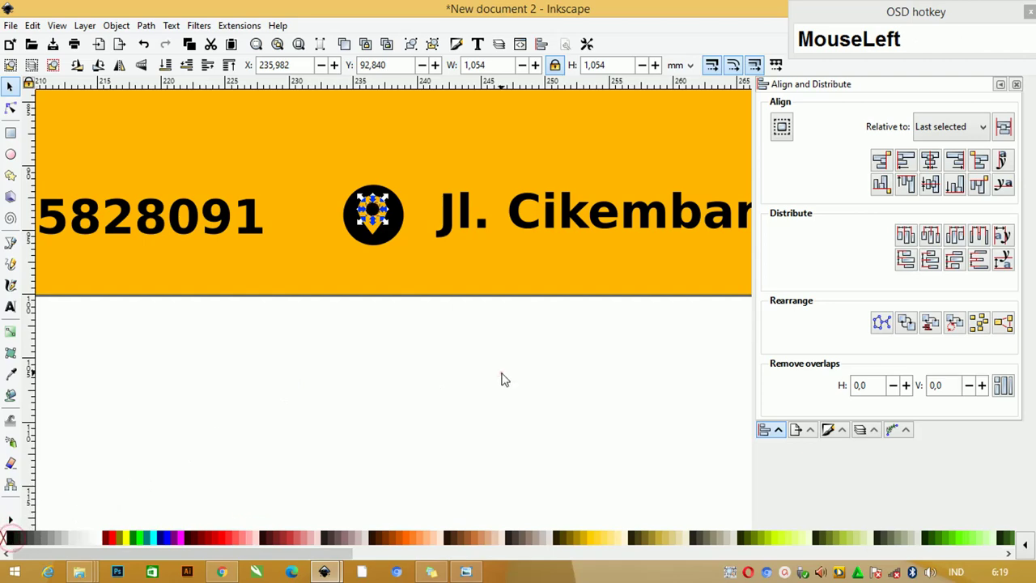
scroll("down", 3)
Zoom back out and begin editing the middle menu column's text.
left_click(660, 203)
scroll("up", 3)
left_click(444, 220)
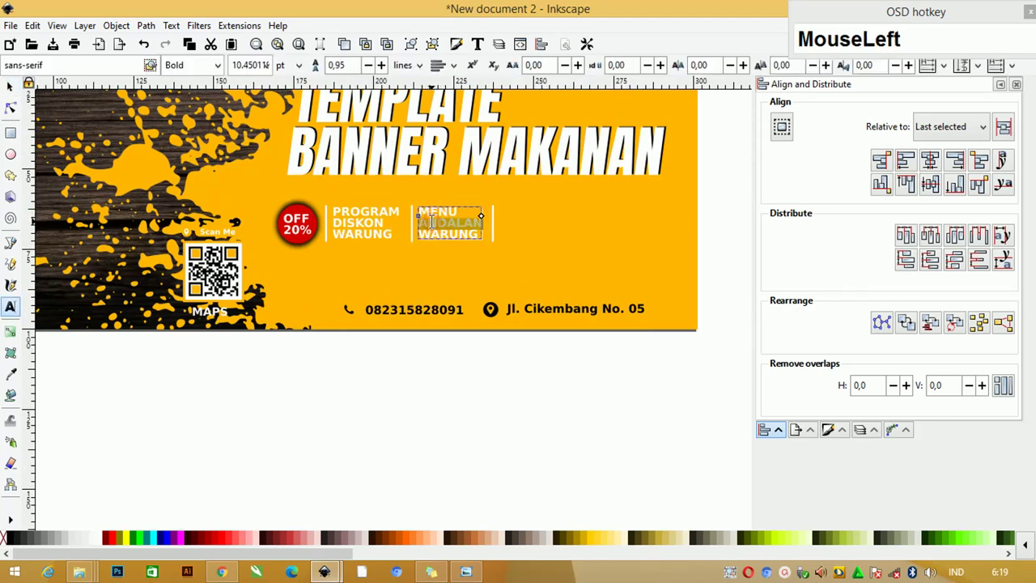
Replace ANDALAN with MAKANAN so the column reads MENU MAKANAN WARUNG.
type("makanan")
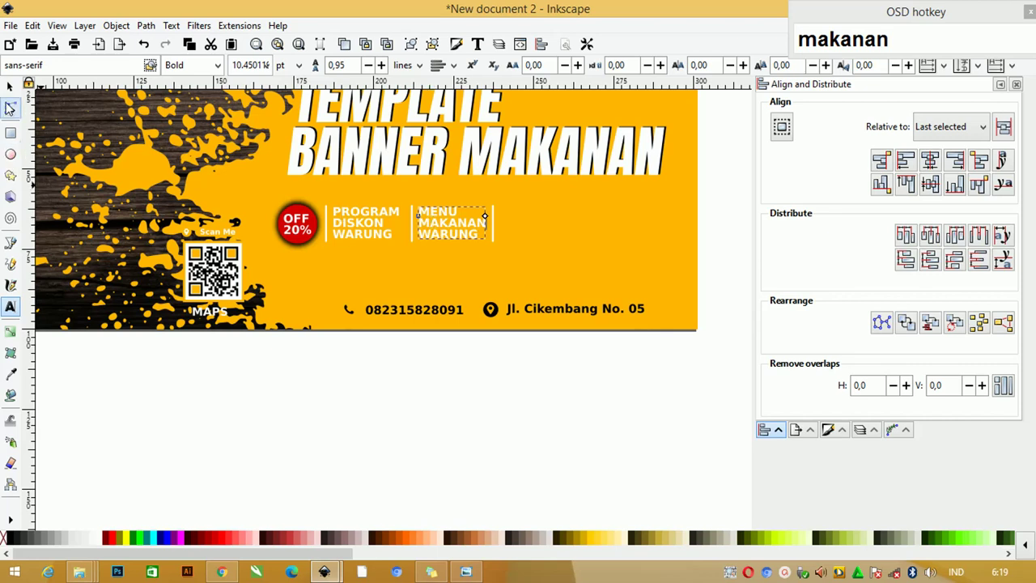
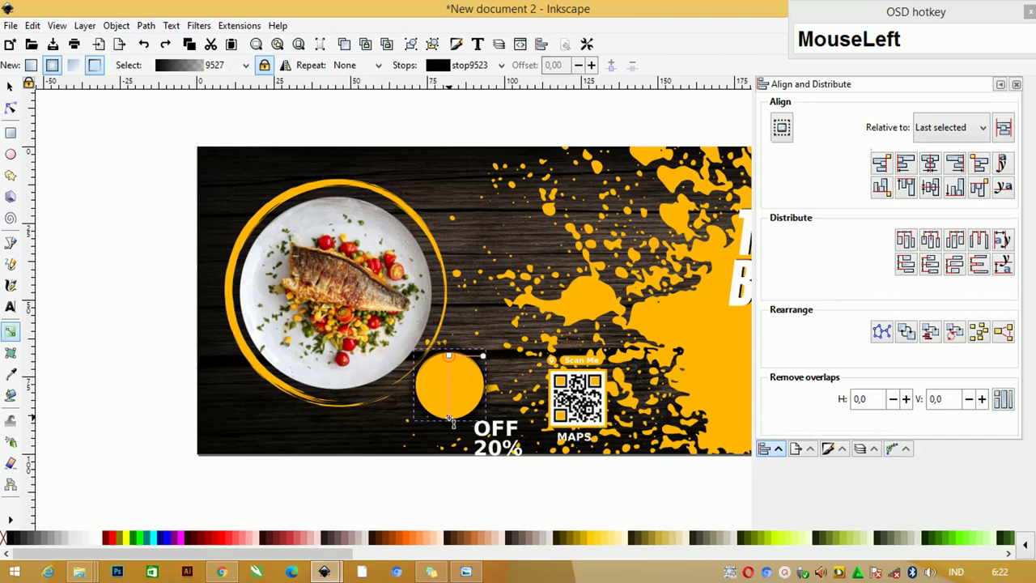
Move the orange circle under the OFF 20% text and enlarge the text to fit it.
key("ctrl+z")
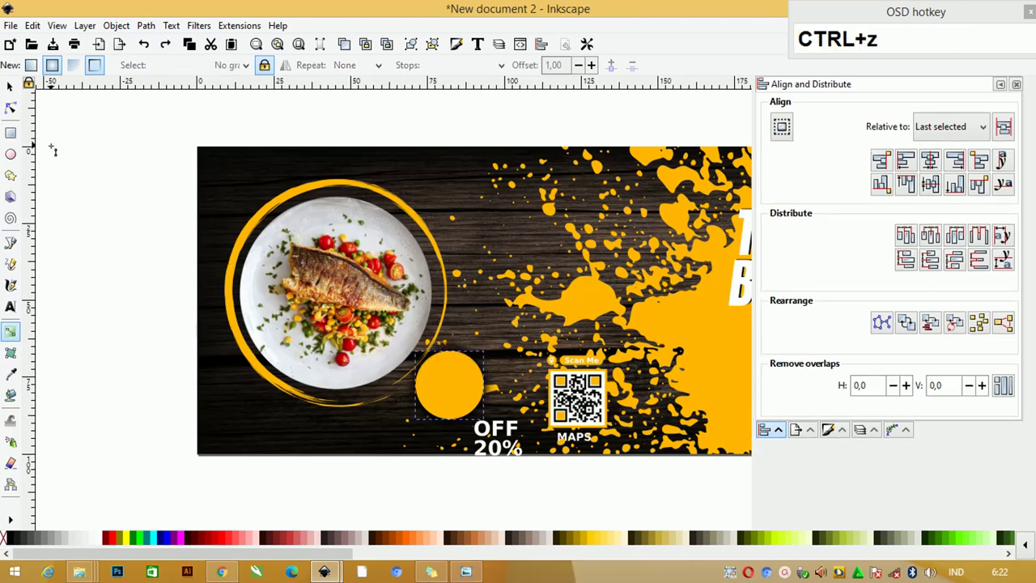
left_click(15, 85)
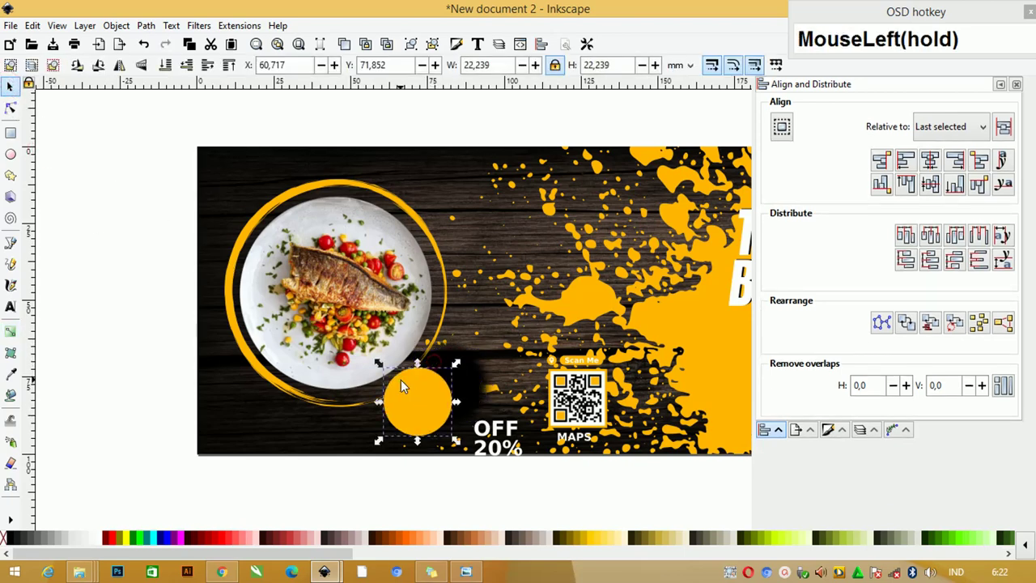
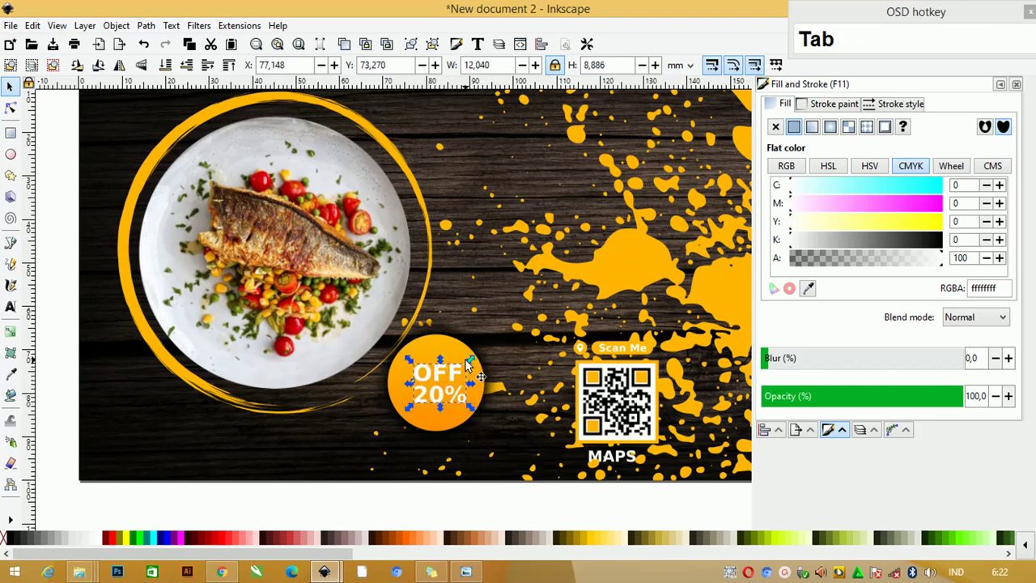
left_click(479, 366)
key("shift+(")
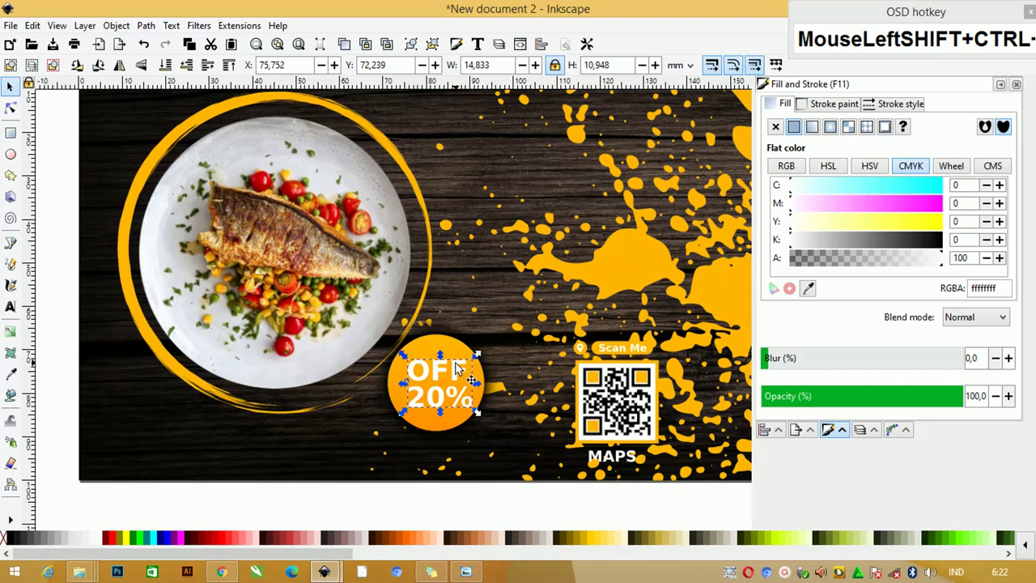
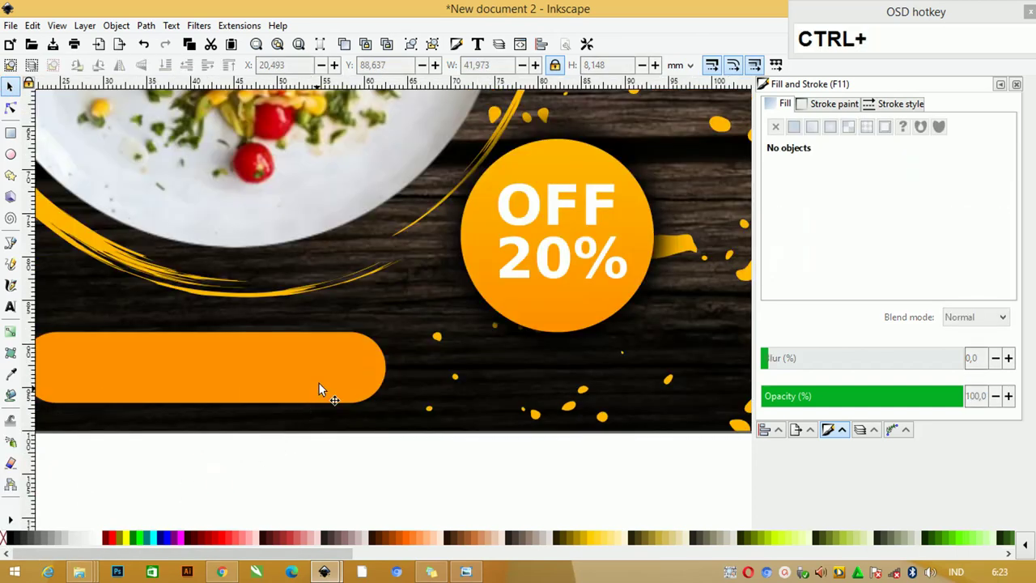
Duplicate the OFF 20% text and place the copy onto the orange bar.
left_click(509, 166)
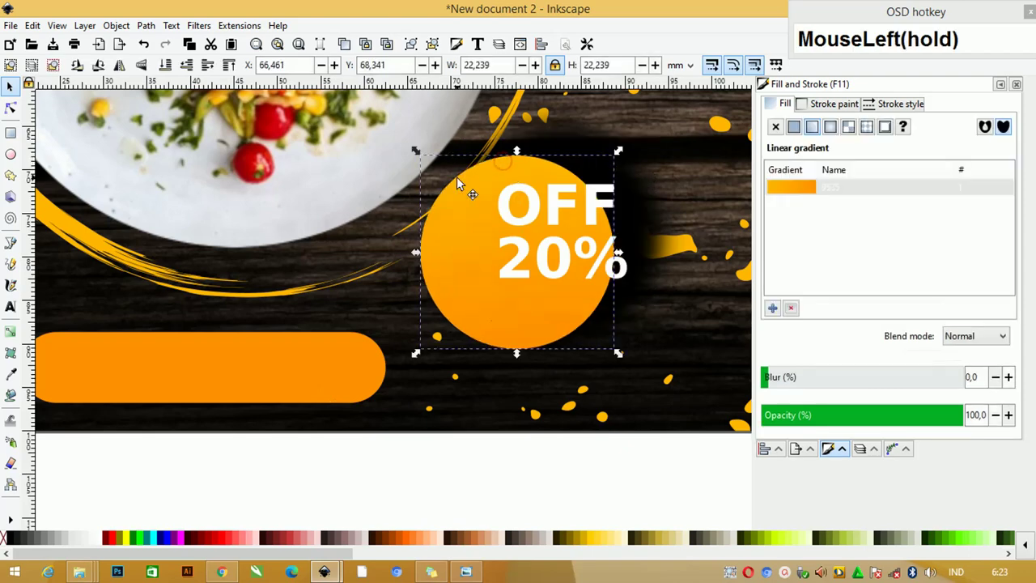
key("ctrl+z")
scroll("down", 3)
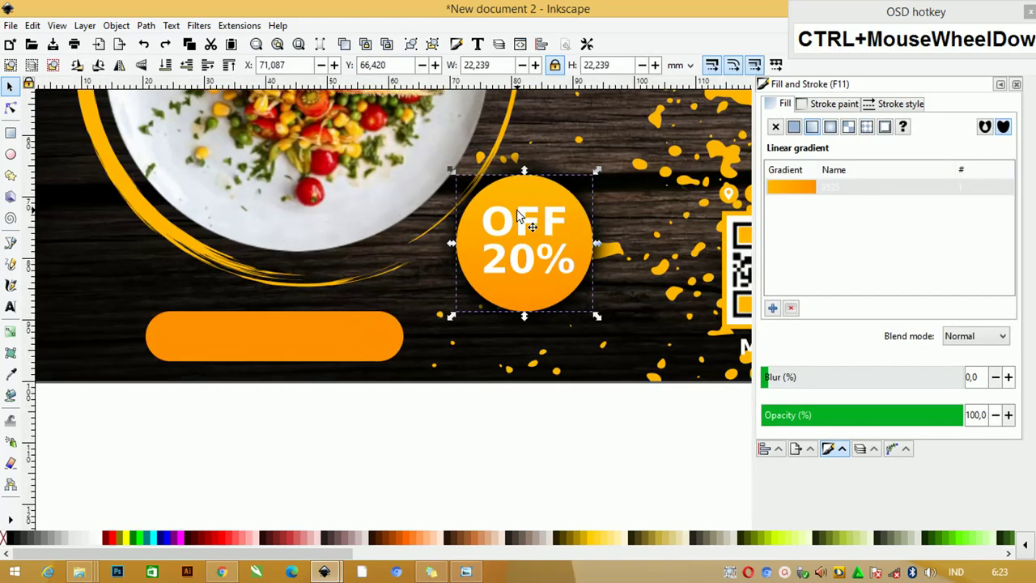
left_click(565, 226)
key("ctrl+d")
left_click(563, 229)
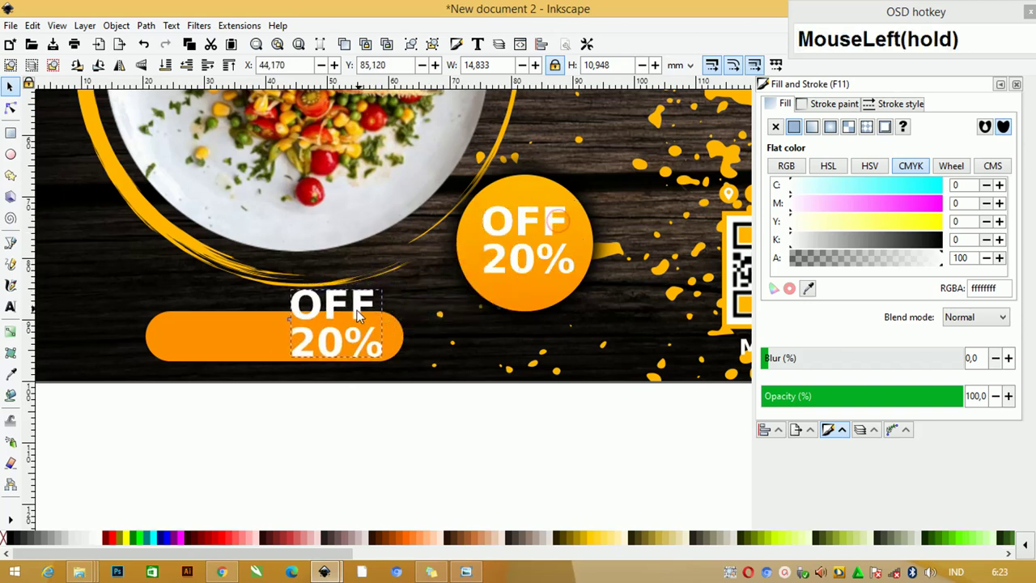
Replace the copied text with 'ORDER NOW' and select it with the button bar.
key("ctrl+a")
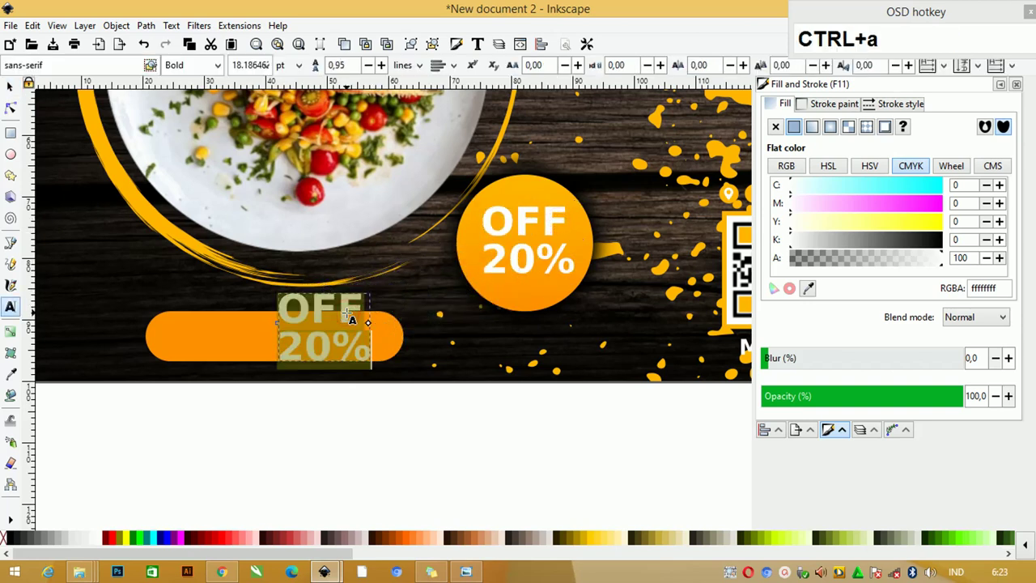
type("order")
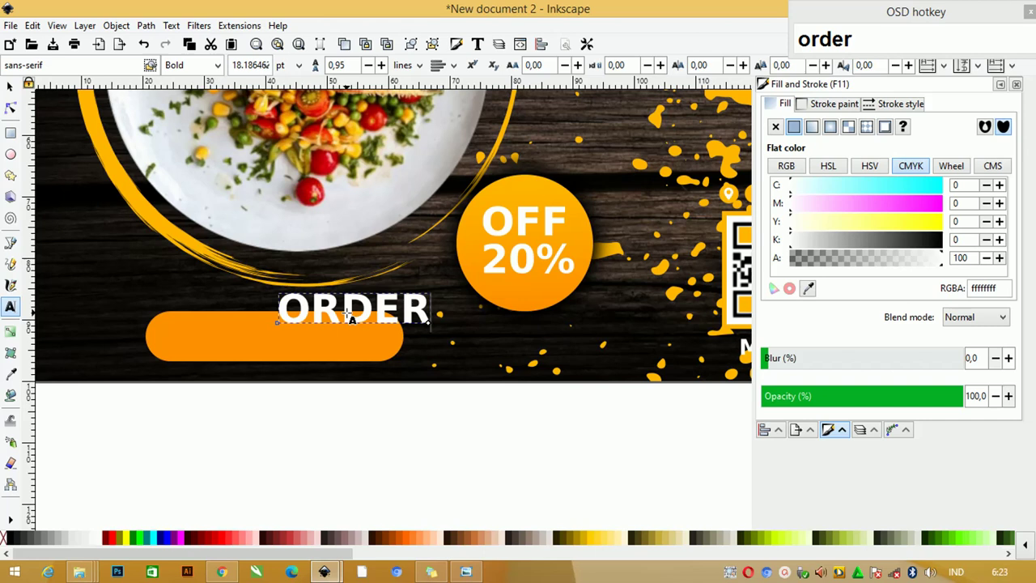
type("_now")
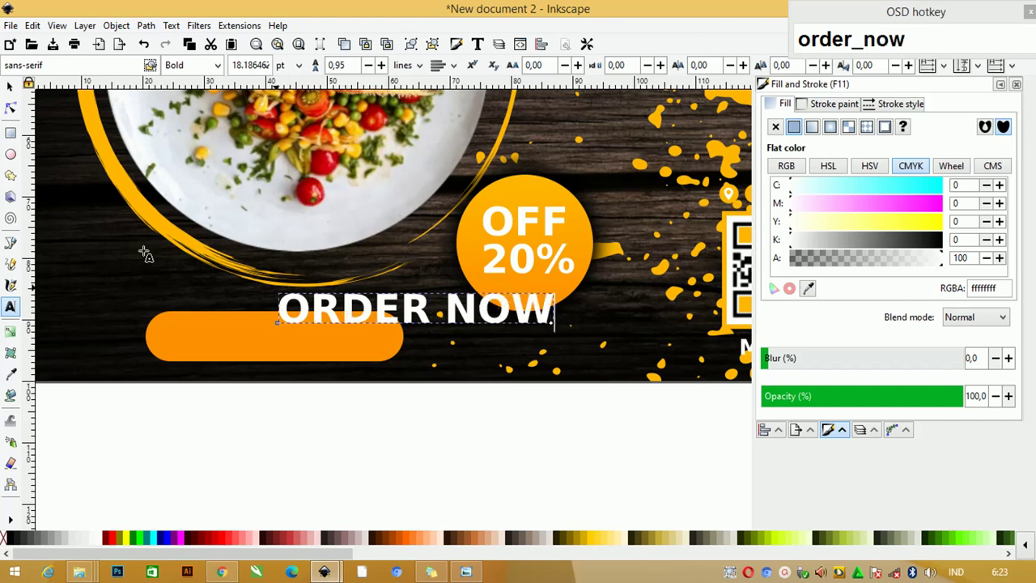
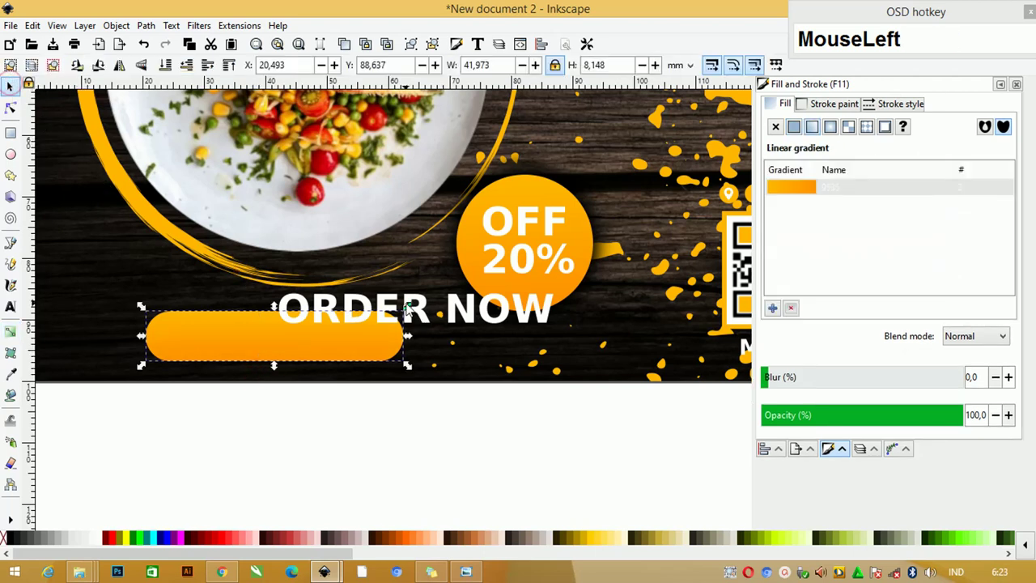
left_click(302, 341)
key("shift+c")
left_click(392, 422)
Centre the ORDER NOW text on both axes within the rounded orange bar.
left_click(406, 324)
left_click(398, 338)
key("c")
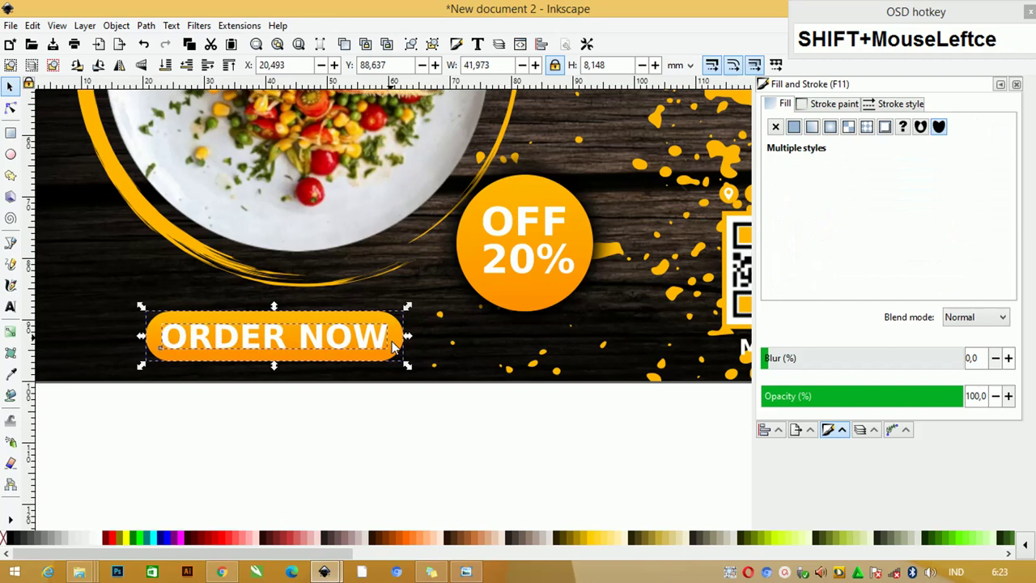
scroll("down", 3)
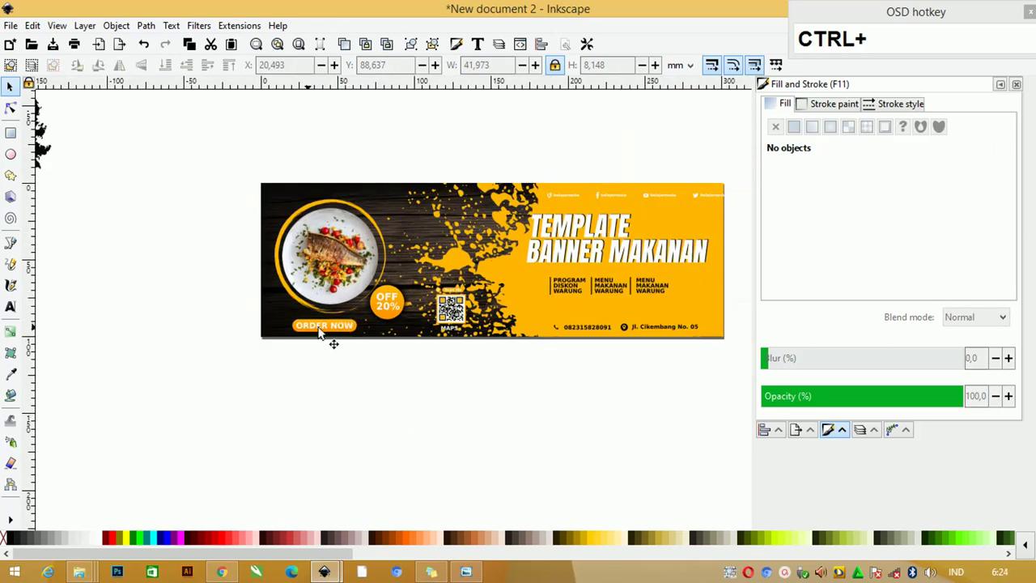
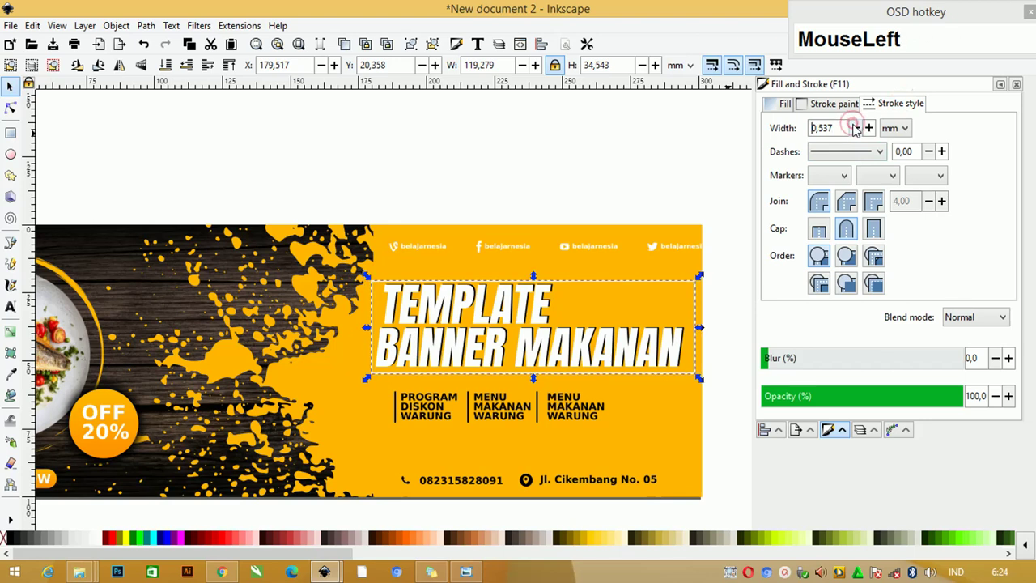
Apply a 0.3 mm white stroke to the slanted outline around the title.
key("z")
left_click(348, 293)
key("ctrl+z")
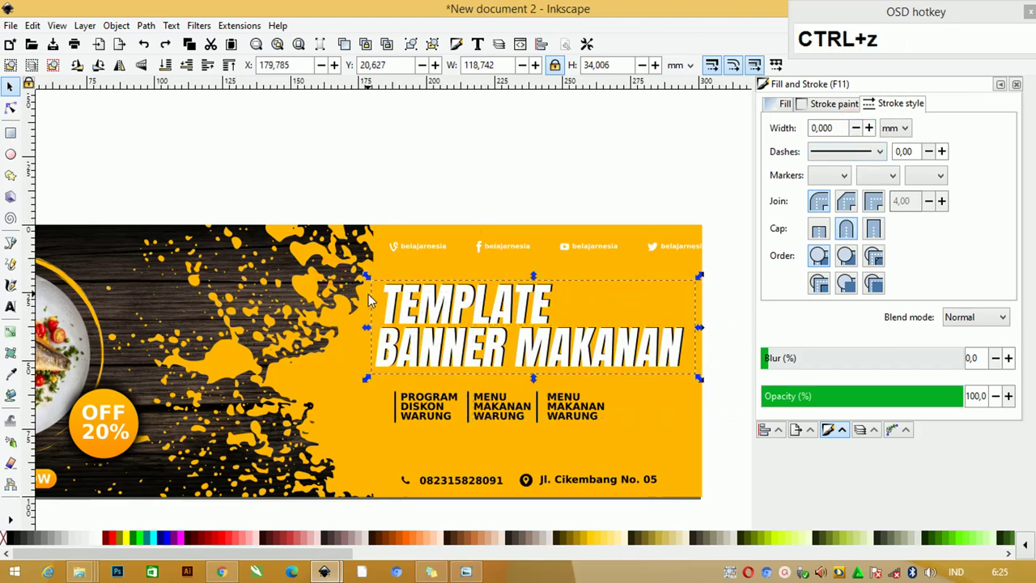
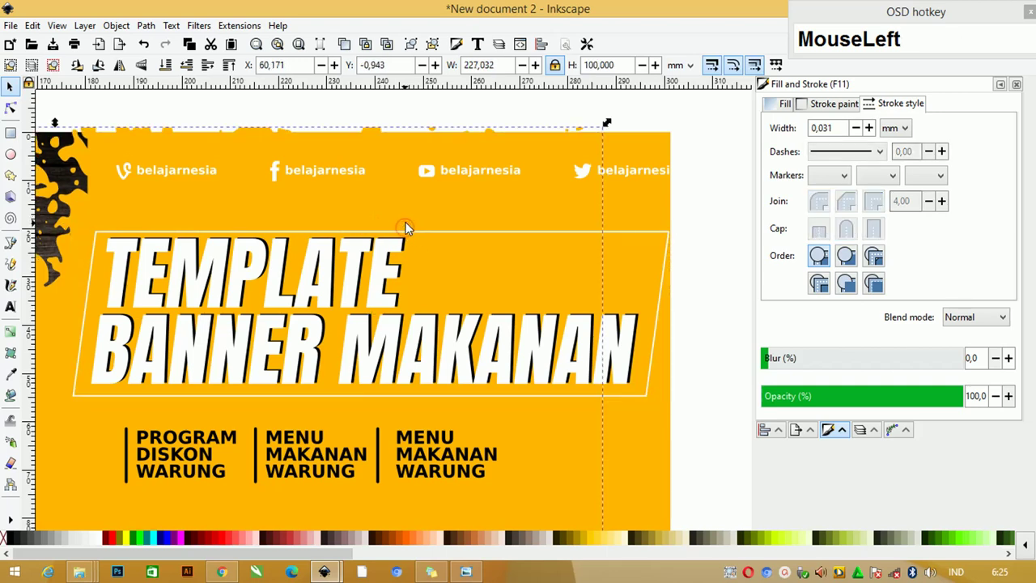
key("ctrl+z")
left_click(413, 238)
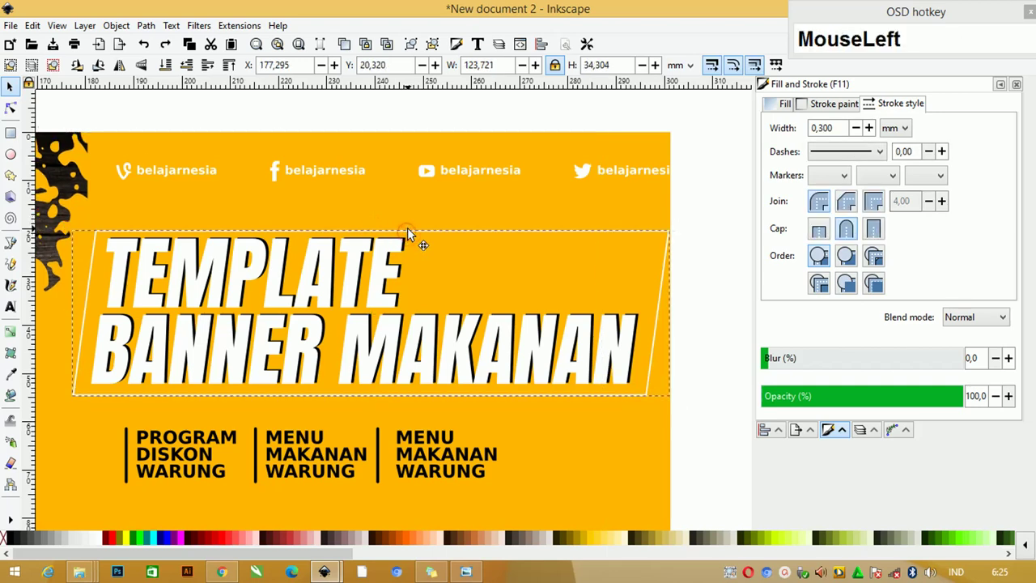
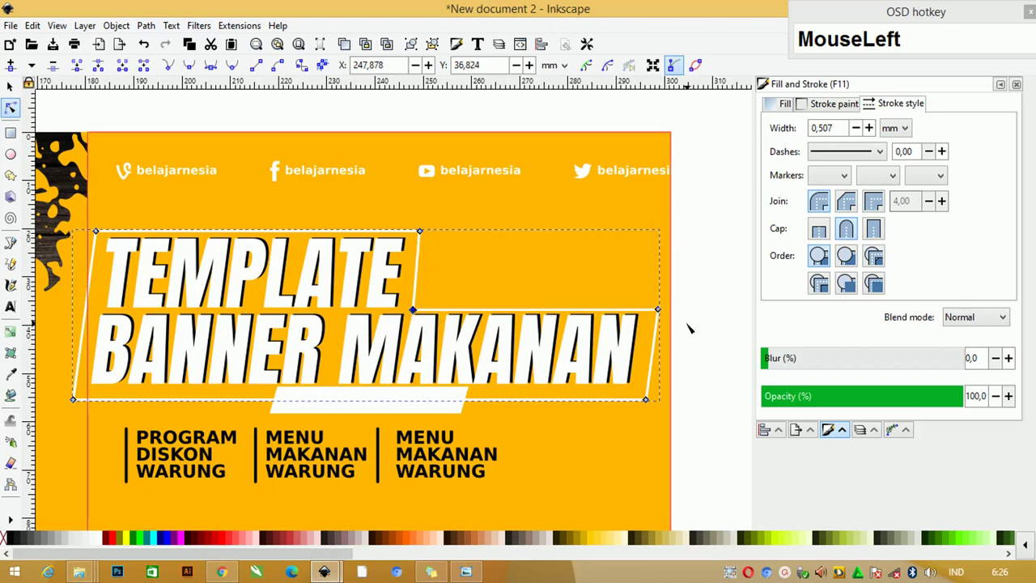
Nudge the outline's nodes upward so it steps around 'TEMPLATE' beneath the title.
key("Up")
key("Up")
key("Up")
key("Up")
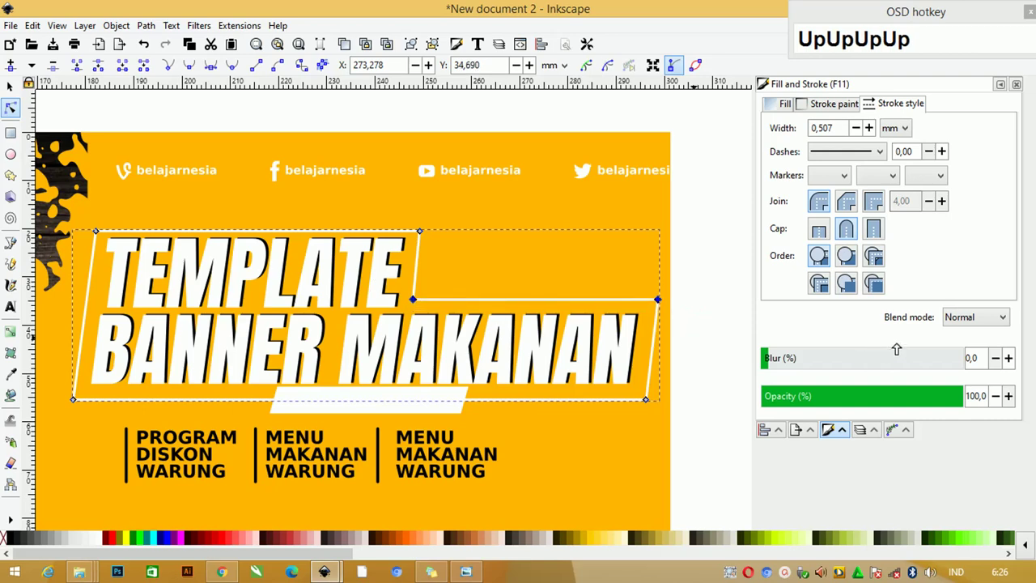
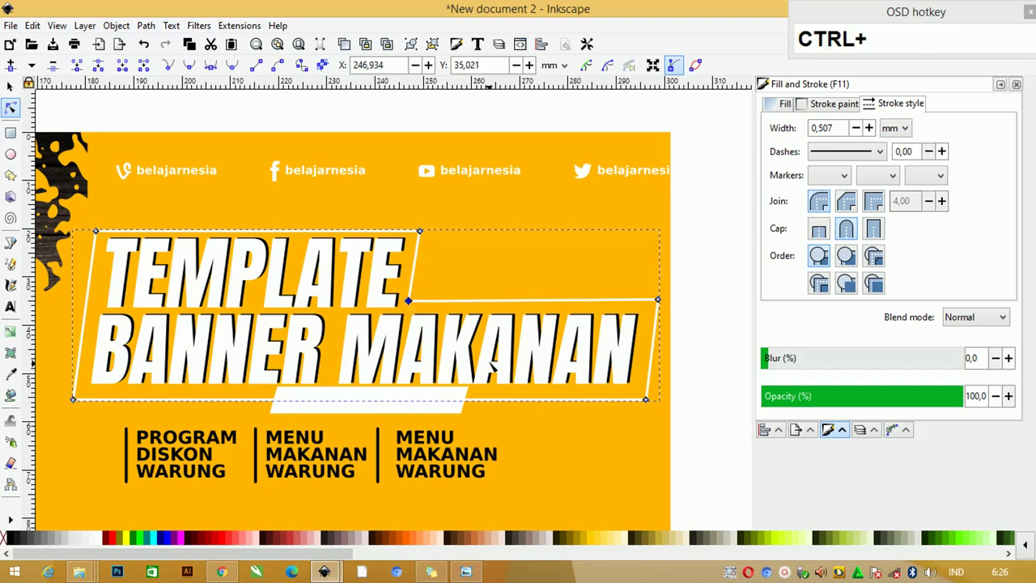
left_click(12, 91)
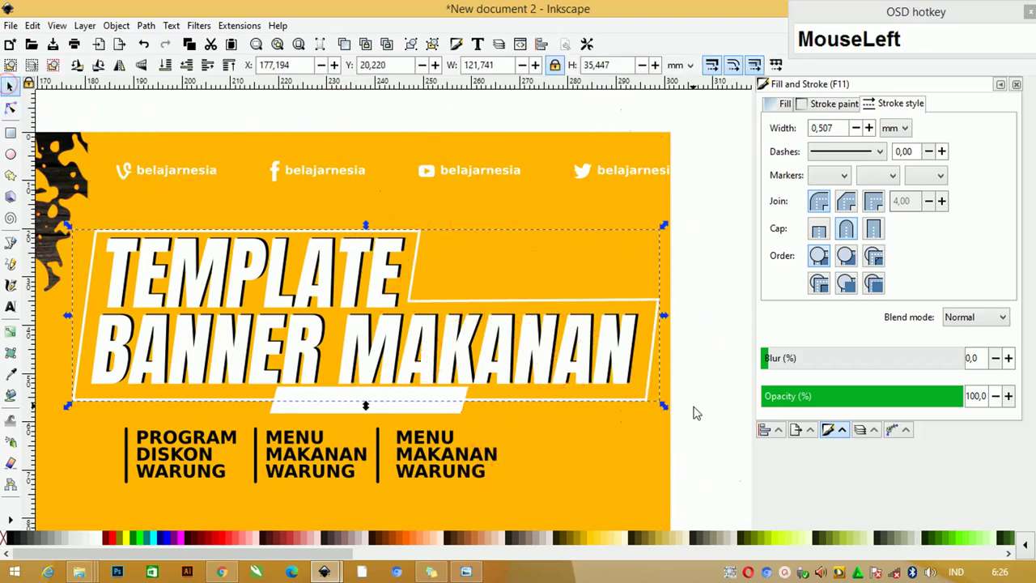
scroll("down", 3)
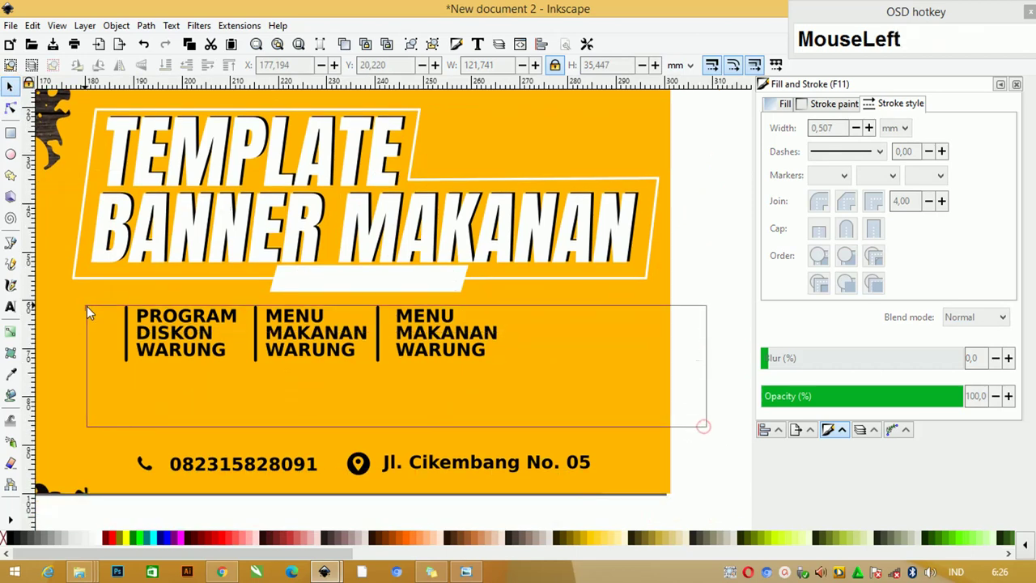
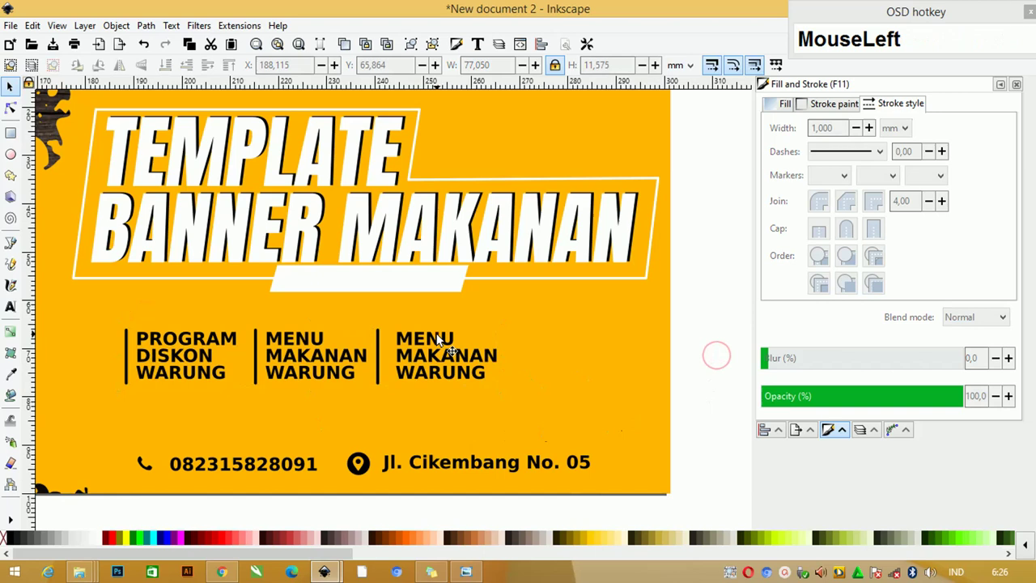
Duplicate a menu column text and rewrite it as 'WARUNG JAJAN' on the strip.
right_click(446, 337)
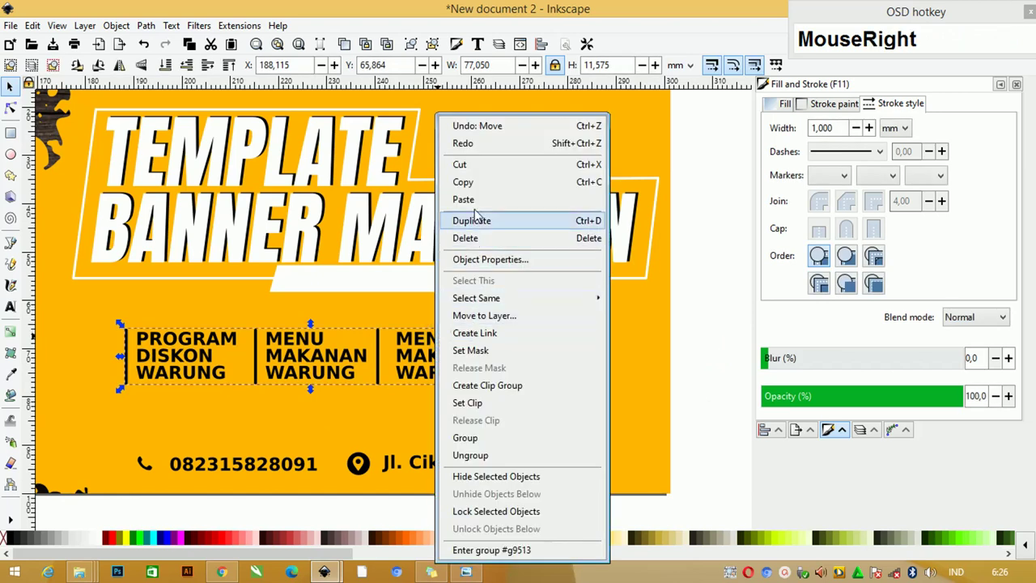
left_click(495, 456)
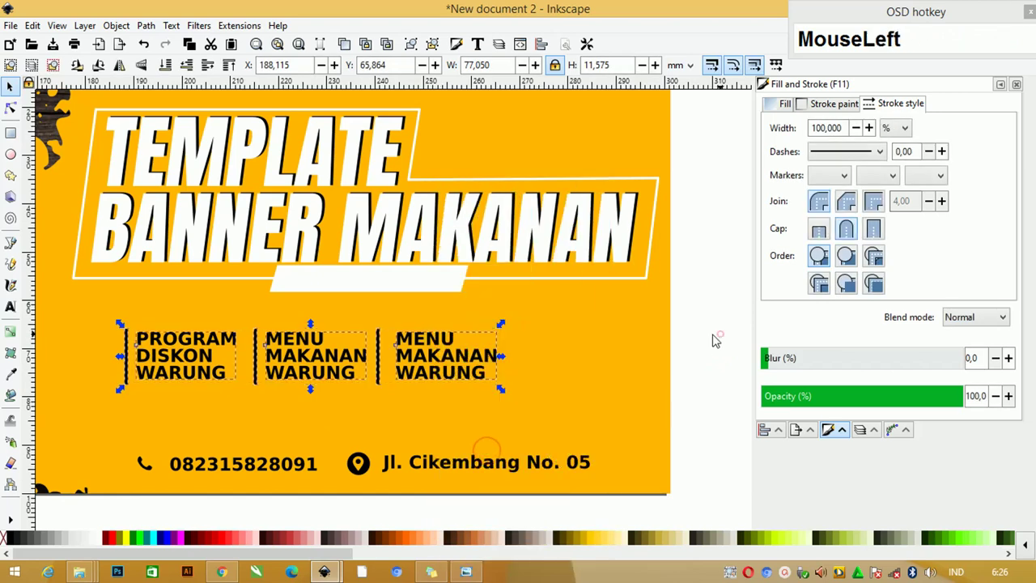
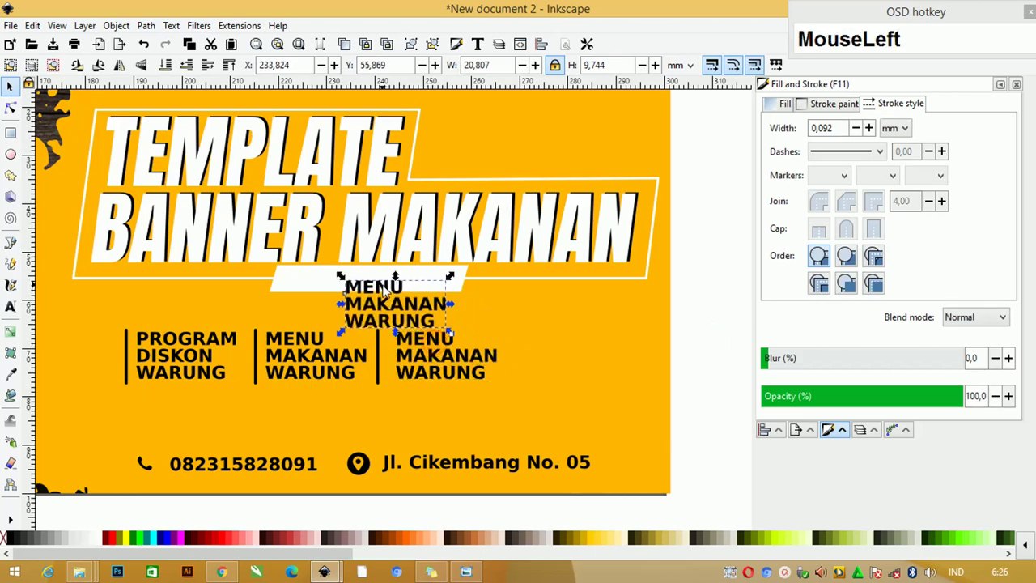
key("ctrl+a")
type("warung_jajan")
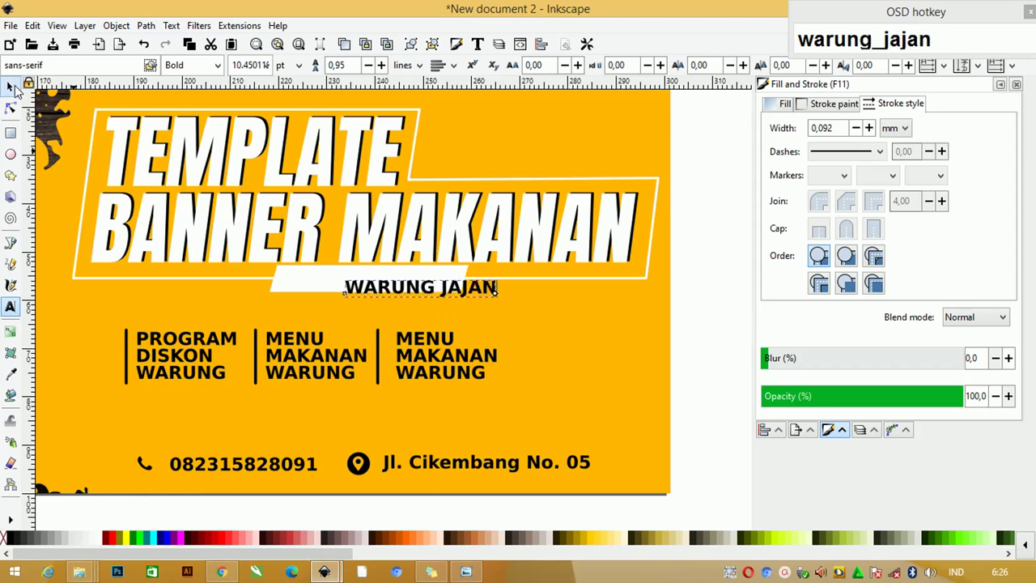
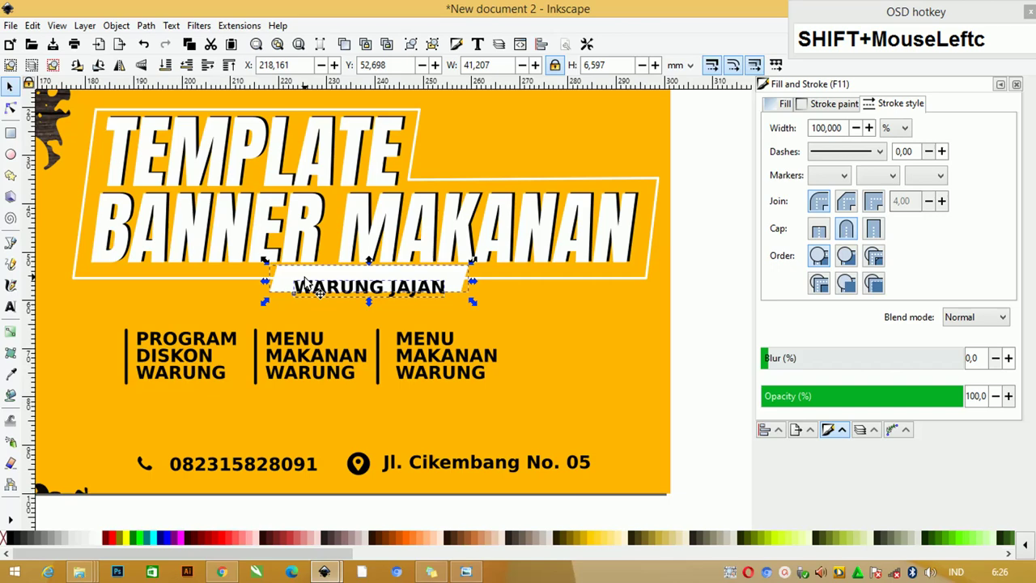
scroll("up", 3)
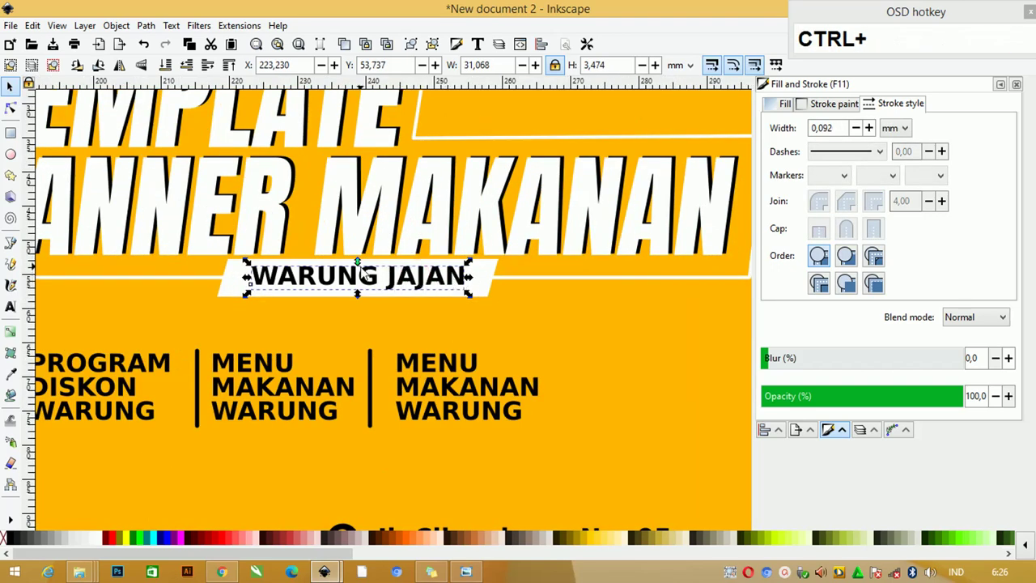
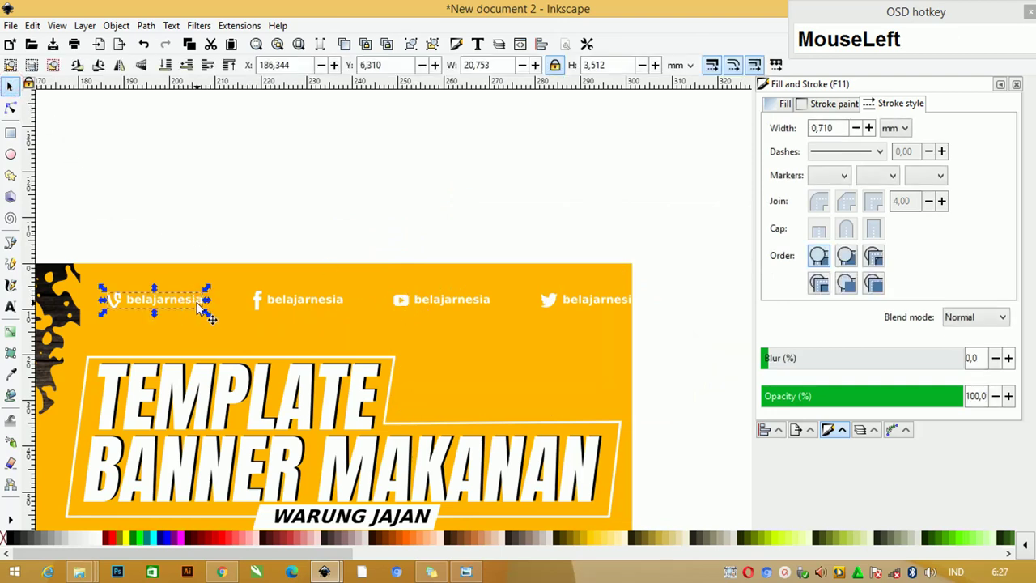
Delete the Vine handle and group the remaining icons with one belajarnesia handle.
key("Delete")
left_click(454, 307)
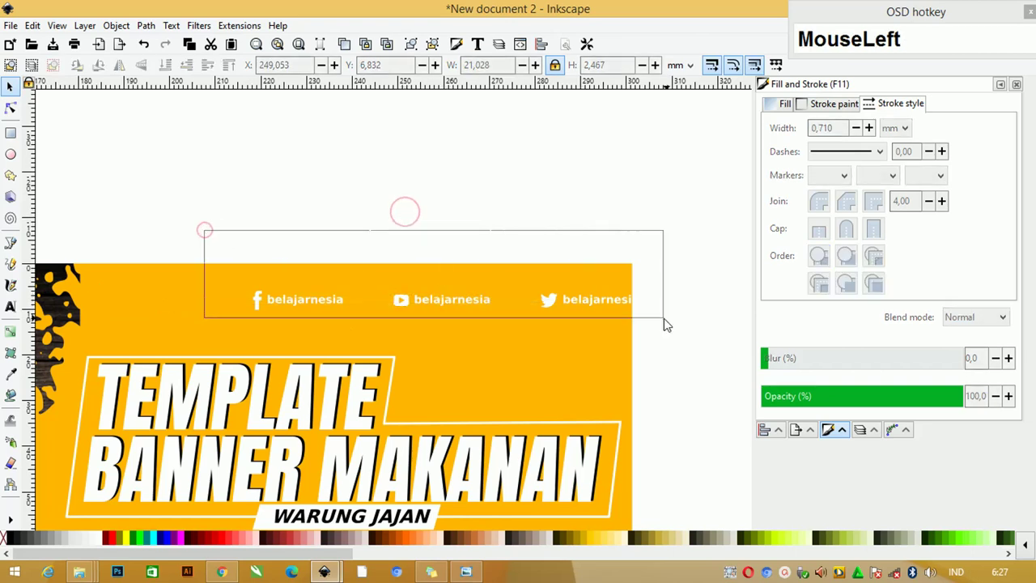
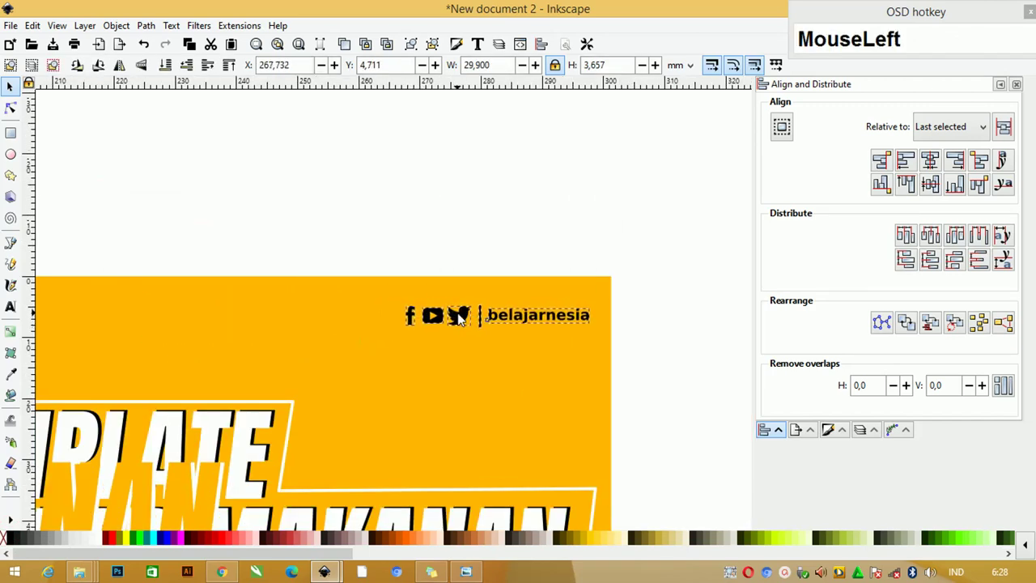
key("ctrl+g")
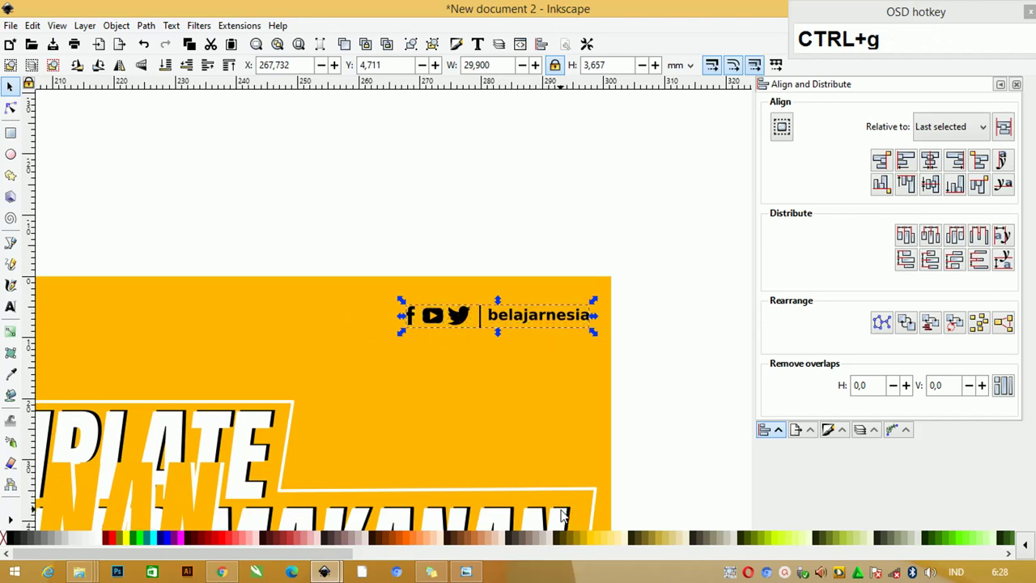
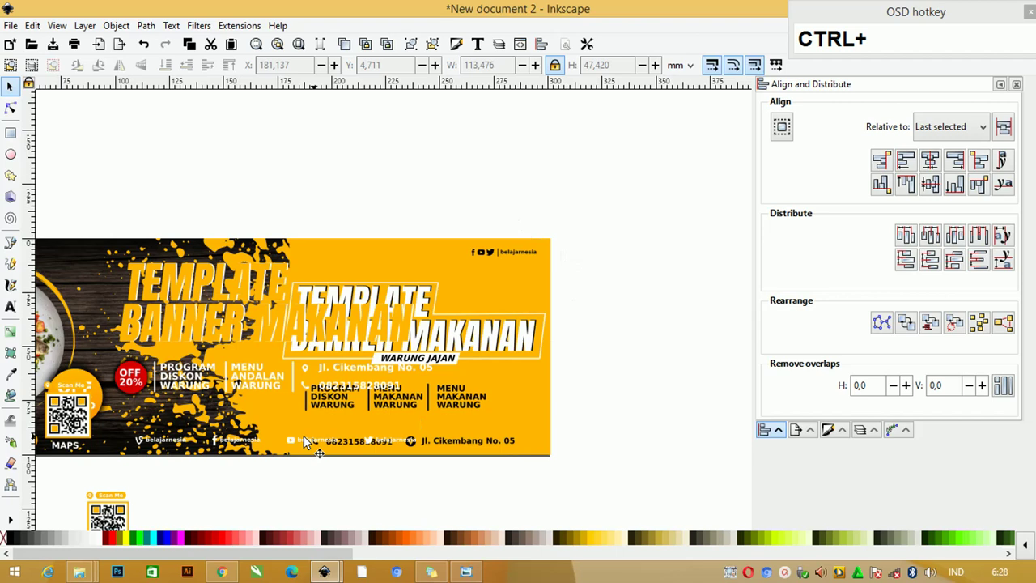
Delete the old social handles and another leftover object along the bottom.
left_click(294, 445)
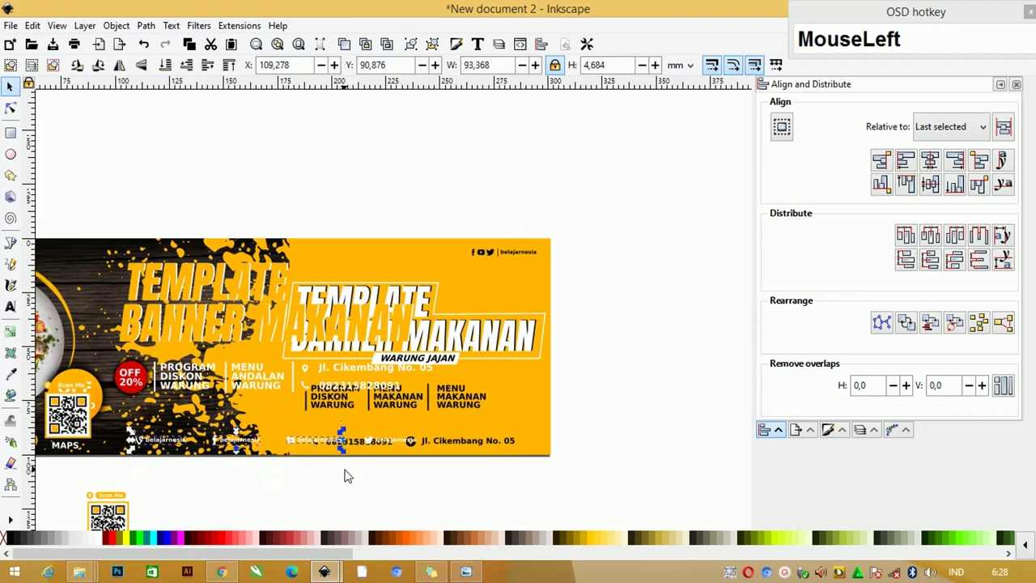
key("Delete")
left_click(391, 444)
key("Delete")
Delete the duplicate yellow title and address line, then select the duplicate phone number.
left_click(234, 375)
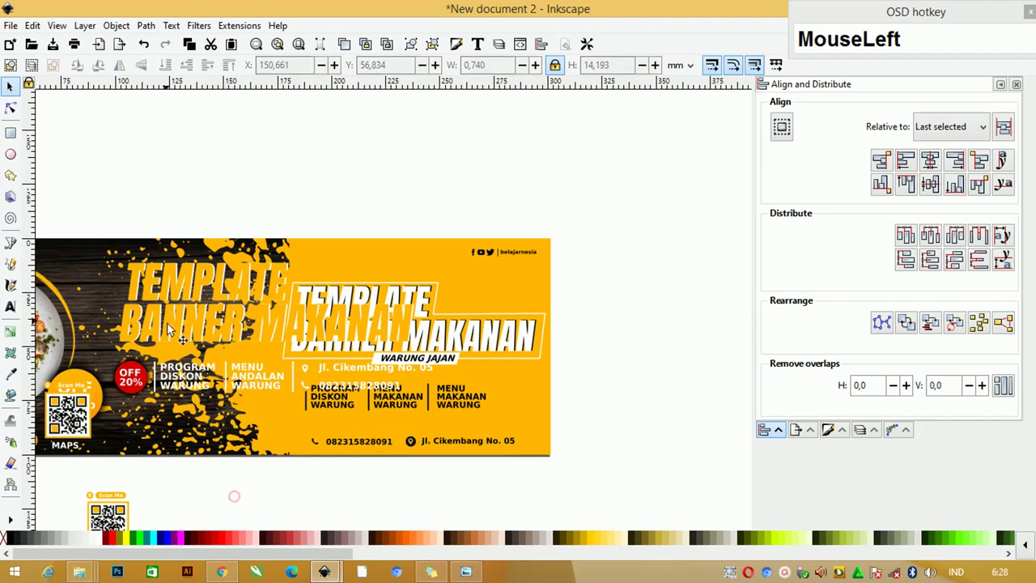
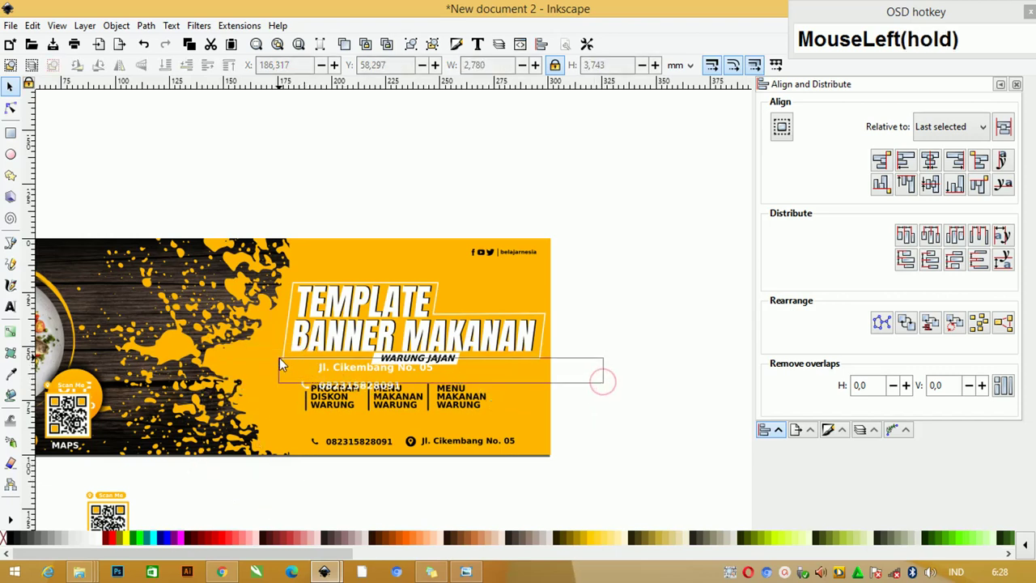
key("Delete")
left_click(546, 409)
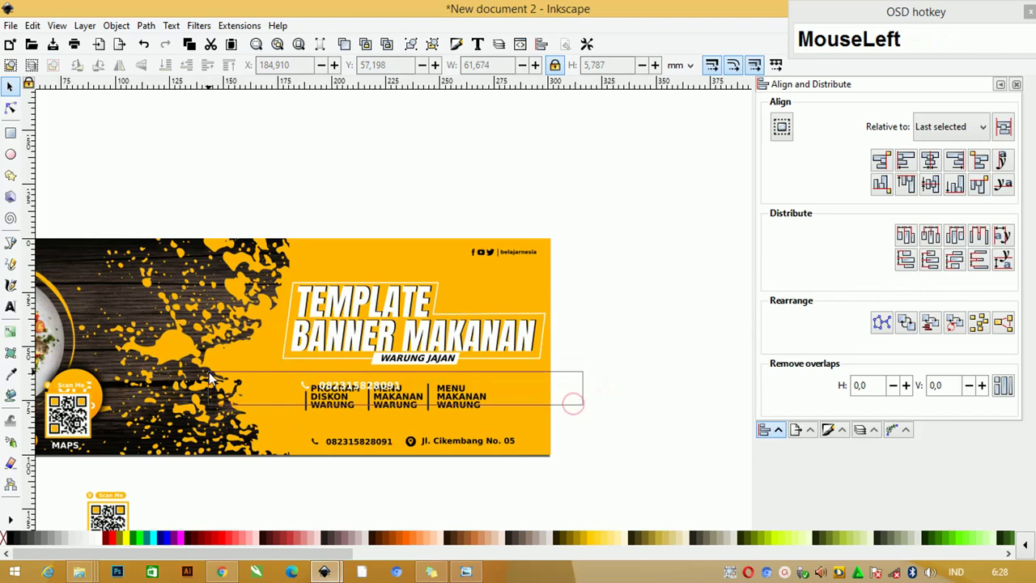
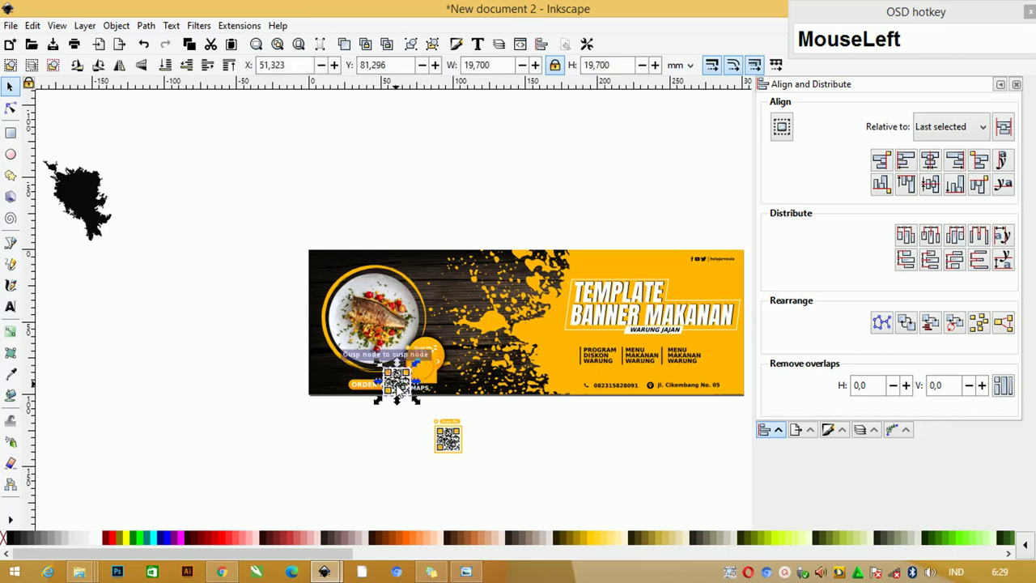
Delete the QR code, a leftover piece and the pin icon over the discount circle.
key("Delete")
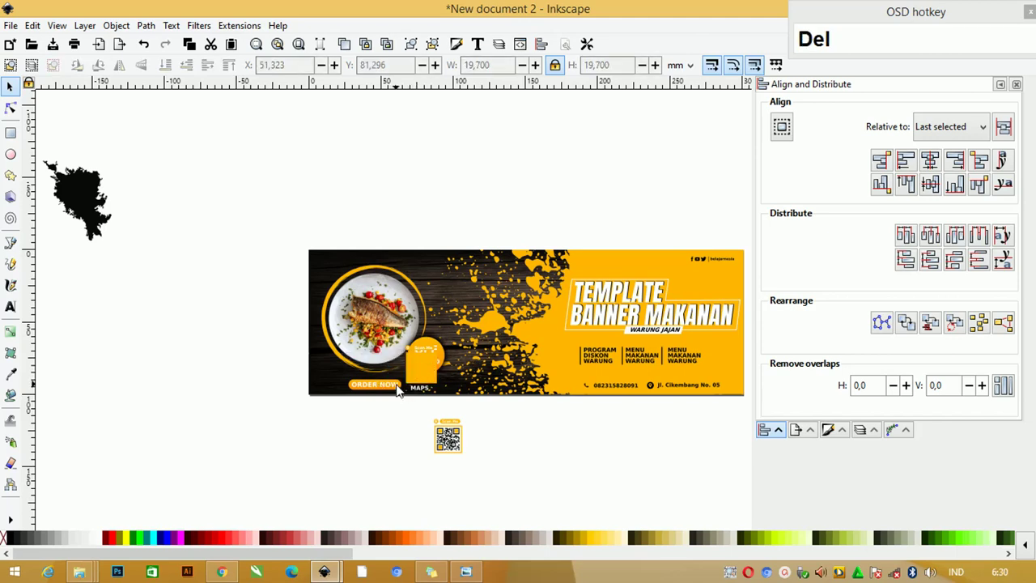
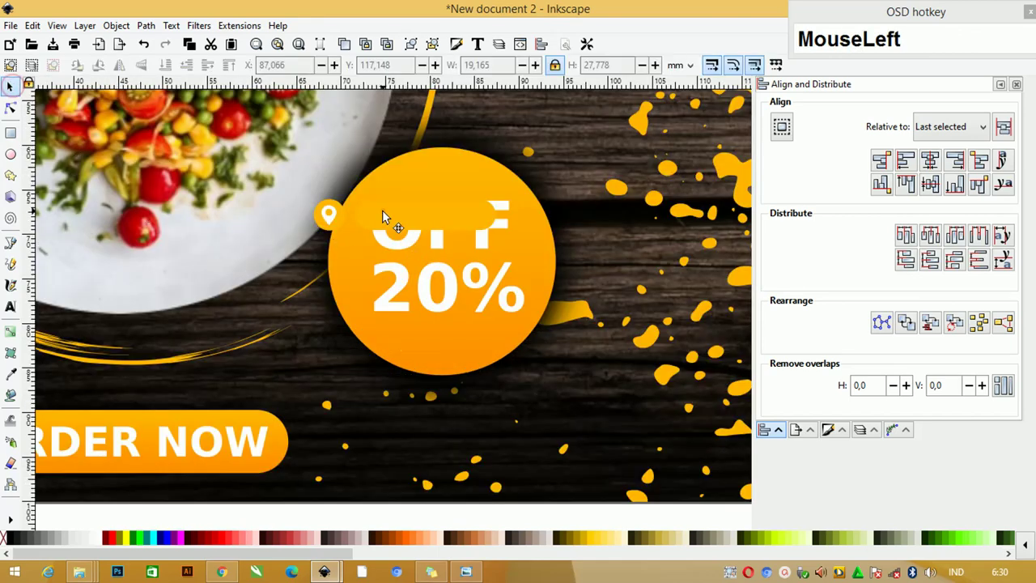
key("Delete")
left_click(333, 218)
key("Delete")
Delete the stray black splash shape off-page and fit the whole banner in view.
key("F4")
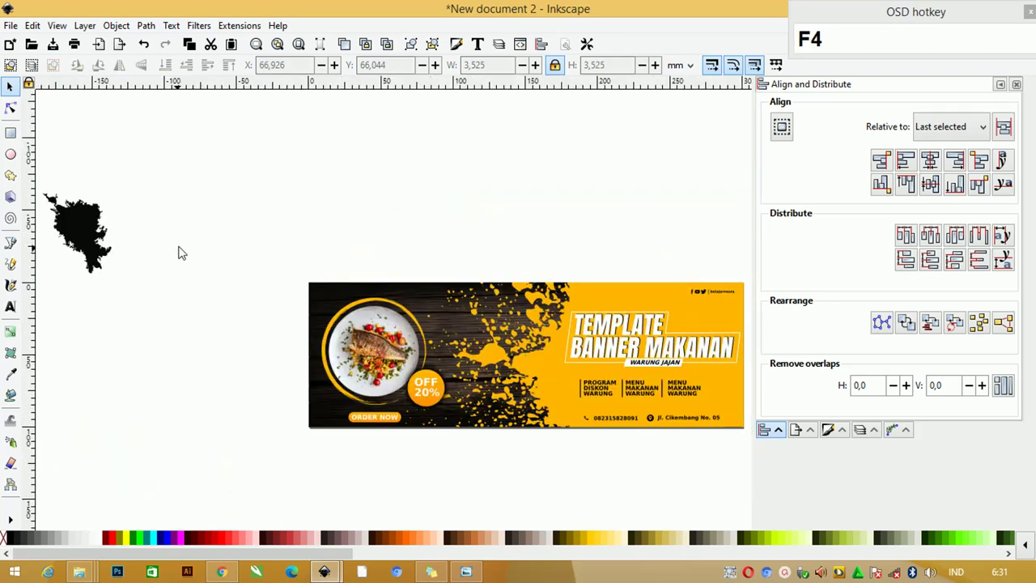
left_click(87, 233)
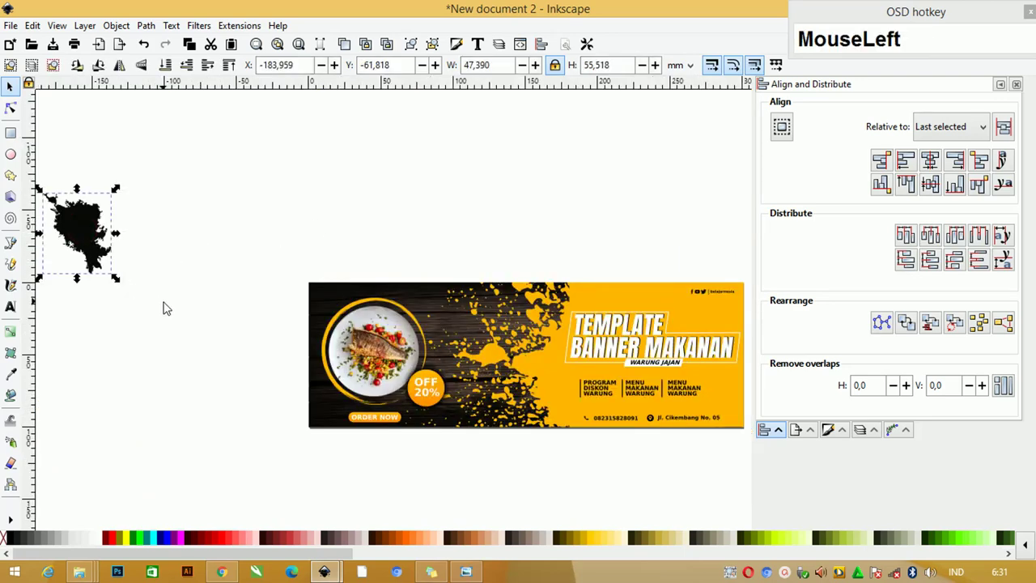
key("Delete")
key("F4")
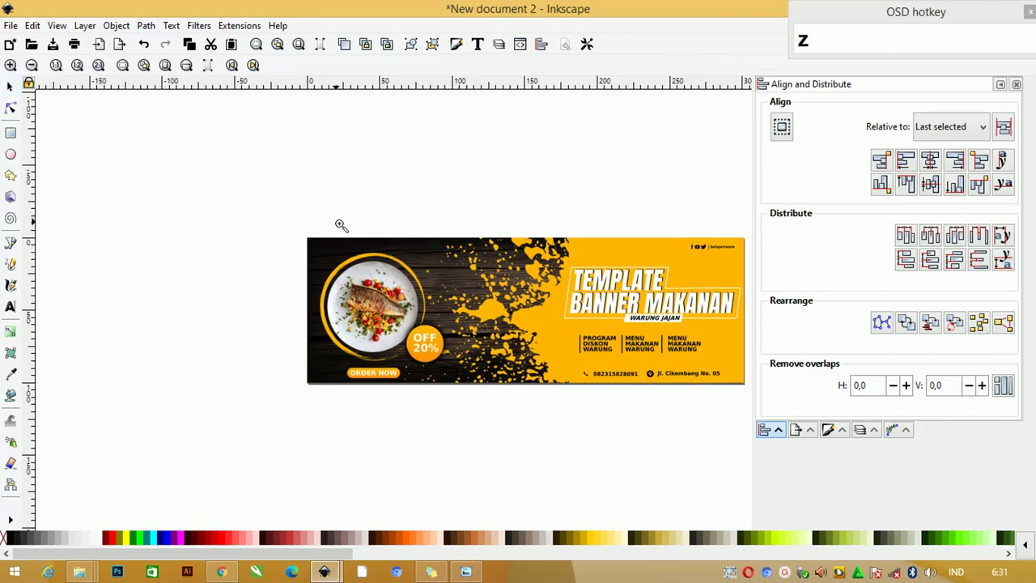